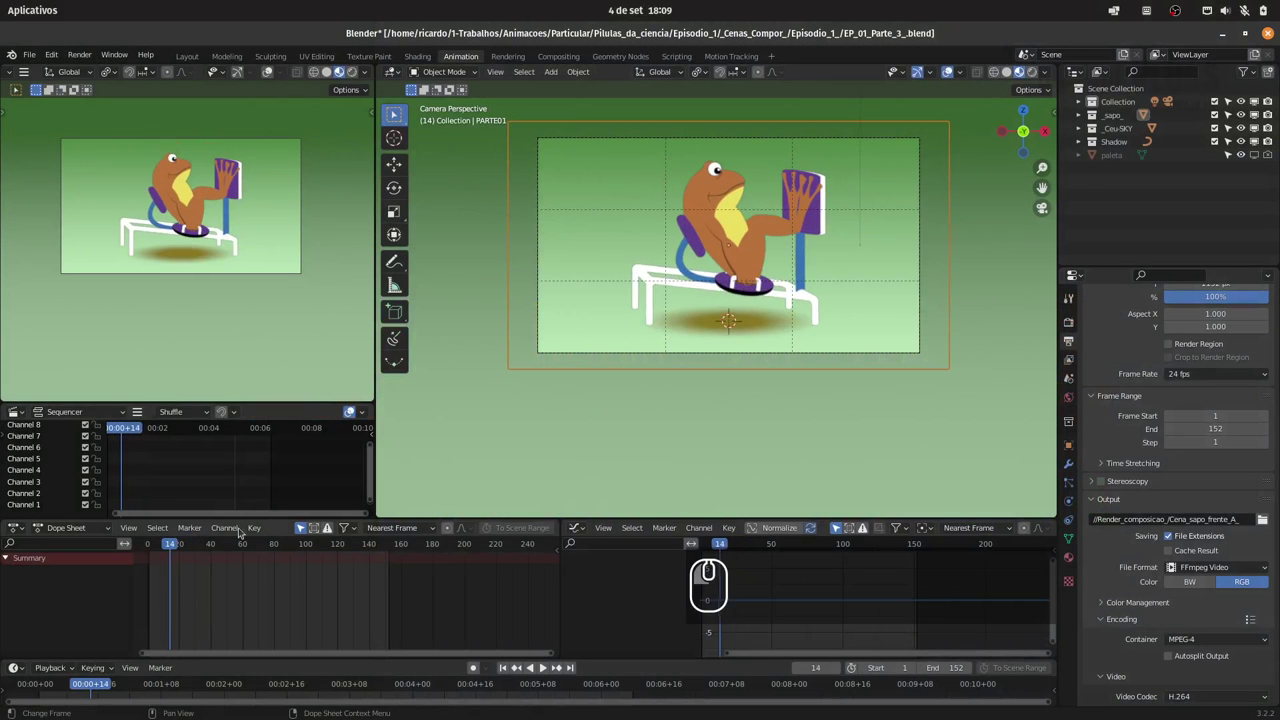
Create a new collection under the Scene Collection and name it _Cen
{"action": "left_click", "coordinate": [1117, 92]}
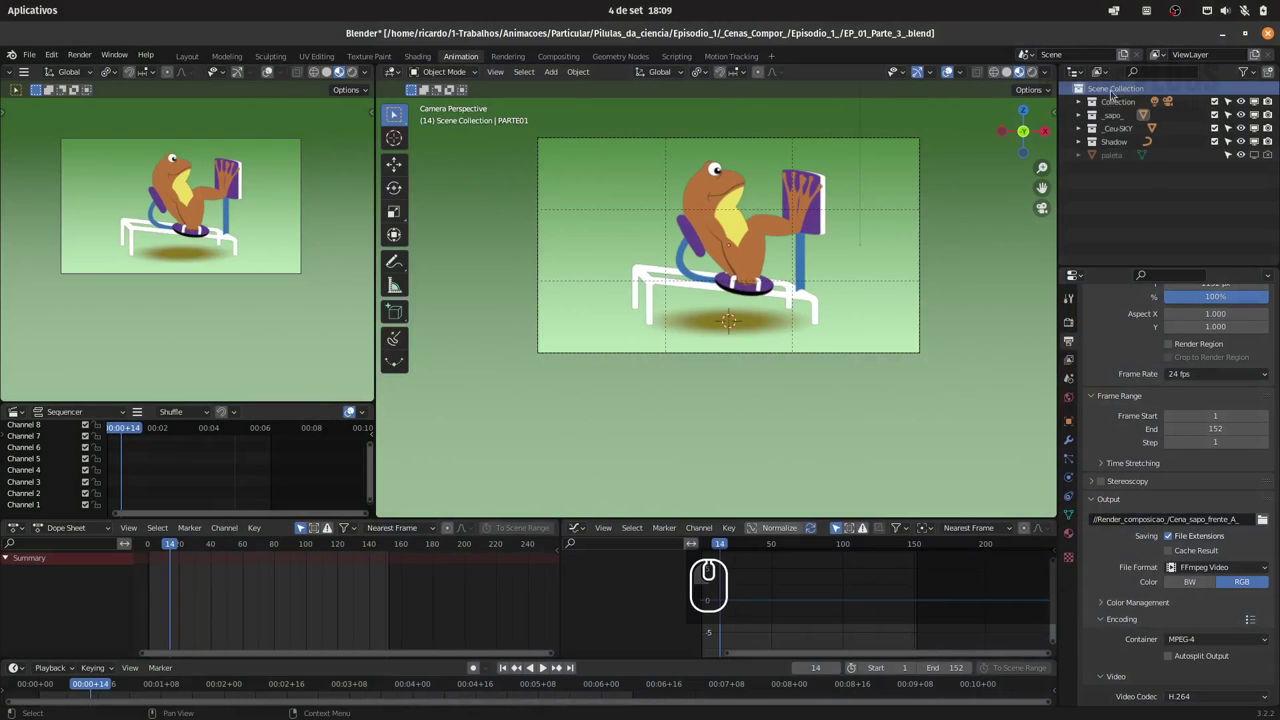
{"action": "right_click", "coordinate": [1125, 92]}
{"action": "left_click", "coordinate": [1115, 91]}
{"action": "double_click", "coordinate": [1136, 157]}
{"action": "type", "text": "_cen"}
{"action": "key", "text": "Return"}
{"action": "left_click_drag", "start_coordinate": [35, 57], "coordinate": [872, 253]}
{"action": "type", "text": "_Cen"}
{"action": "left_click_drag", "start_coordinate": [978, 361], "coordinate": [489, 256]}
{"action": "type", "text": "_Cen"}
Import all seven gym PNGs from textures/Academia as image planes
{"action": "left_click", "coordinate": [478, 273]}
{"action": "left_click", "coordinate": [479, 274]}
{"action": "left_click_drag", "start_coordinate": [482, 272], "coordinate": [493, 217]}
{"action": "left_click", "coordinate": [492, 218]}
{"action": "left_click_drag", "start_coordinate": [492, 218], "coordinate": [524, 219]}
{"action": "left_click_drag", "start_coordinate": [521, 221], "coordinate": [531, 298]}
{"action": "left_click_drag", "start_coordinate": [538, 296], "coordinate": [954, 601]}
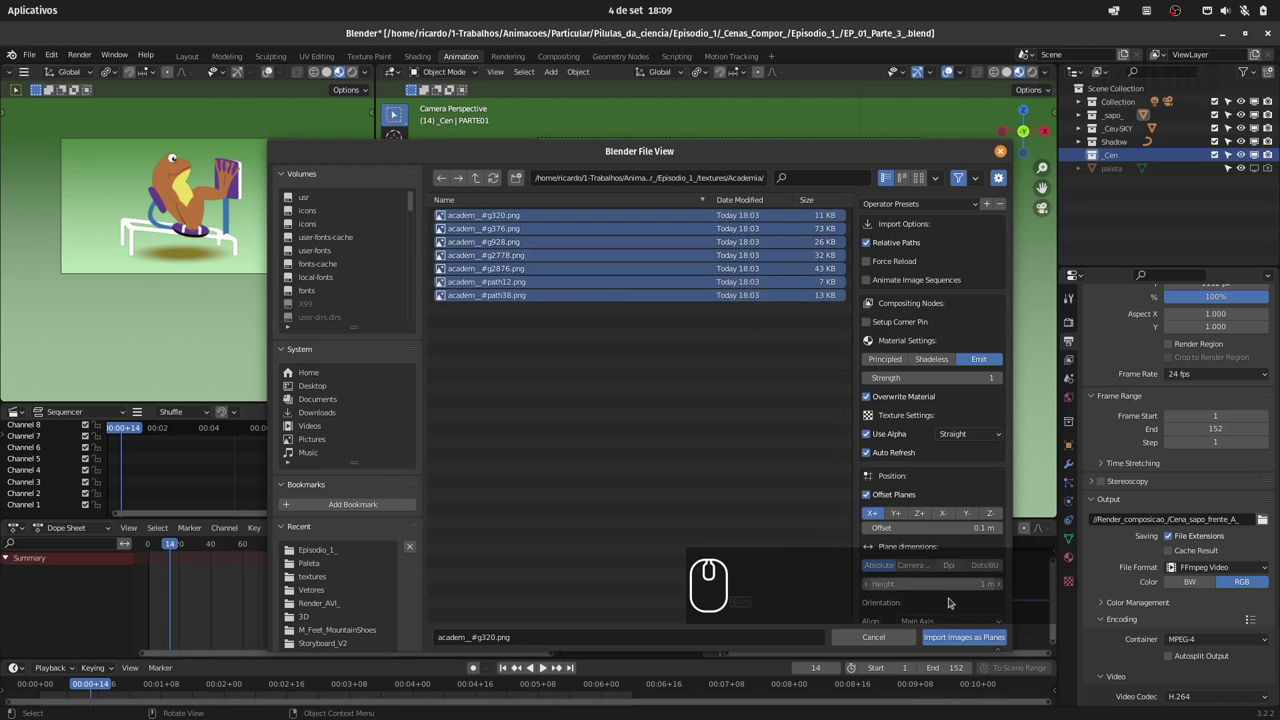
{"action": "left_click_drag", "start_coordinate": [960, 641], "coordinate": [997, 315]}
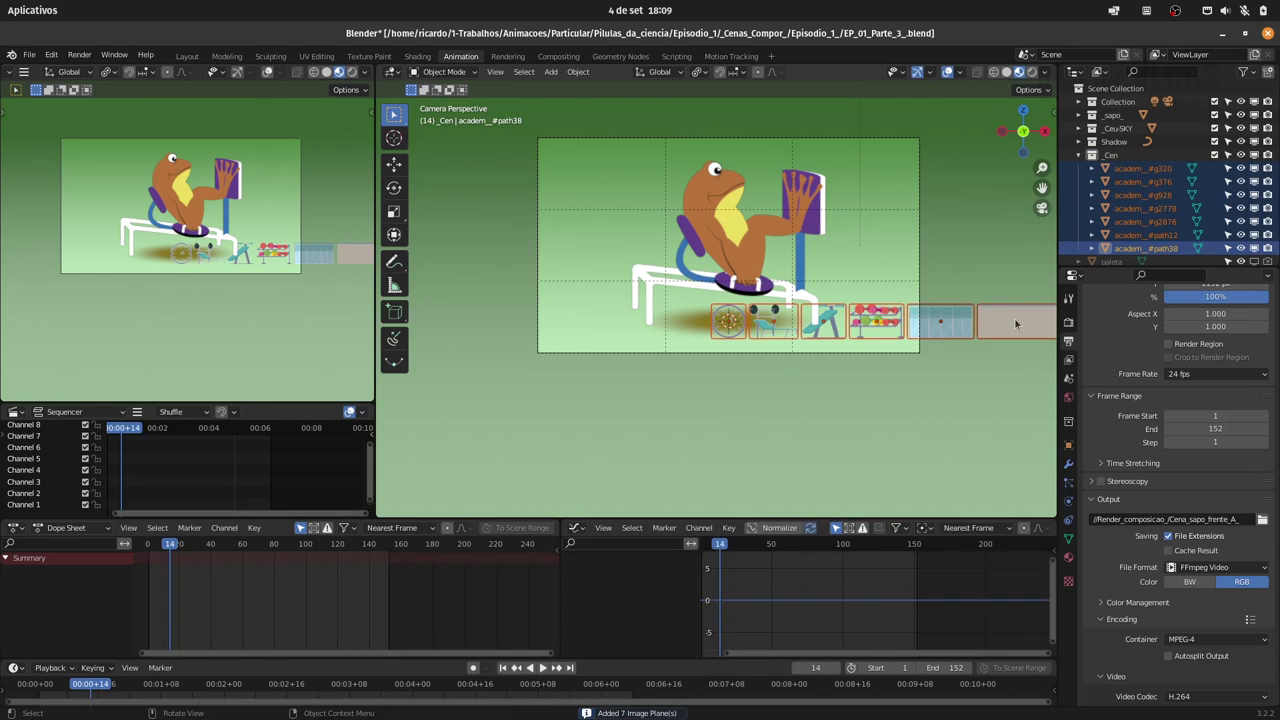
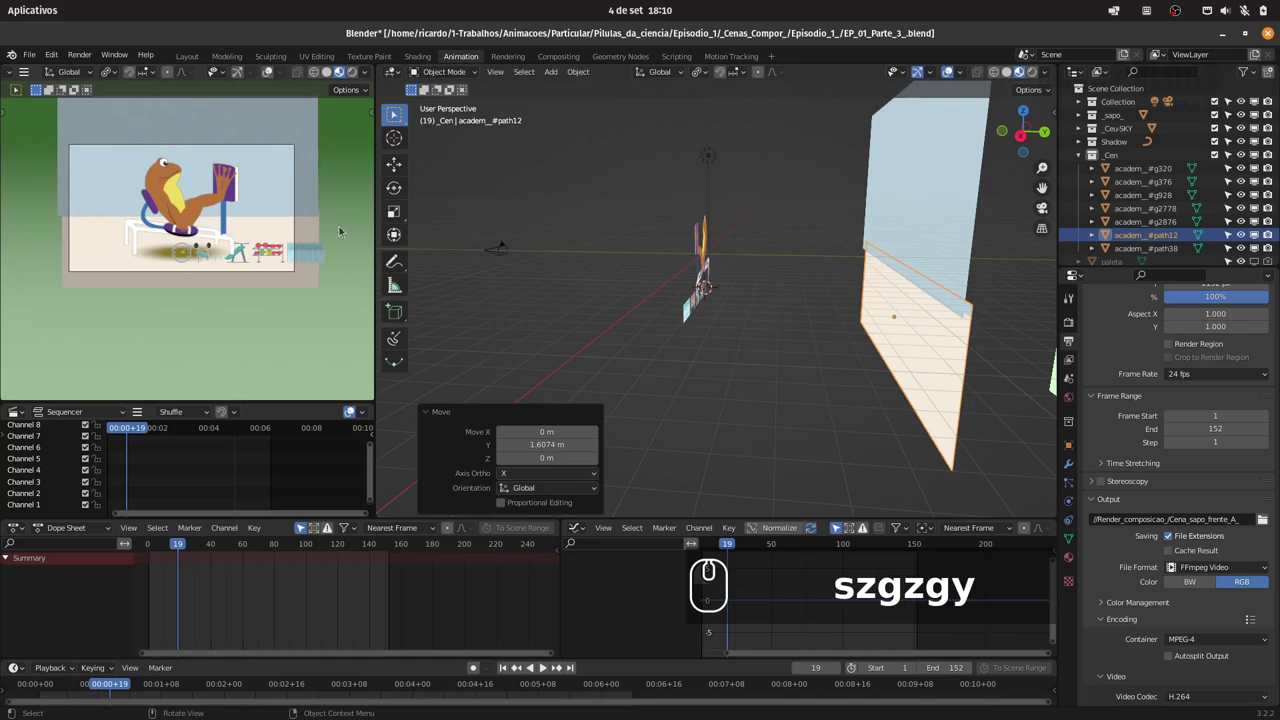
Move the wall-and-floor plane back along Y behind the frog and check it through the camera
{"action": "left_click_drag", "start_coordinate": [176, 544], "coordinate": [212, 528]}
{"action": "left_click_drag", "start_coordinate": [437, 471], "coordinate": [781, 331]}
{"action": "key", "text": "0"}
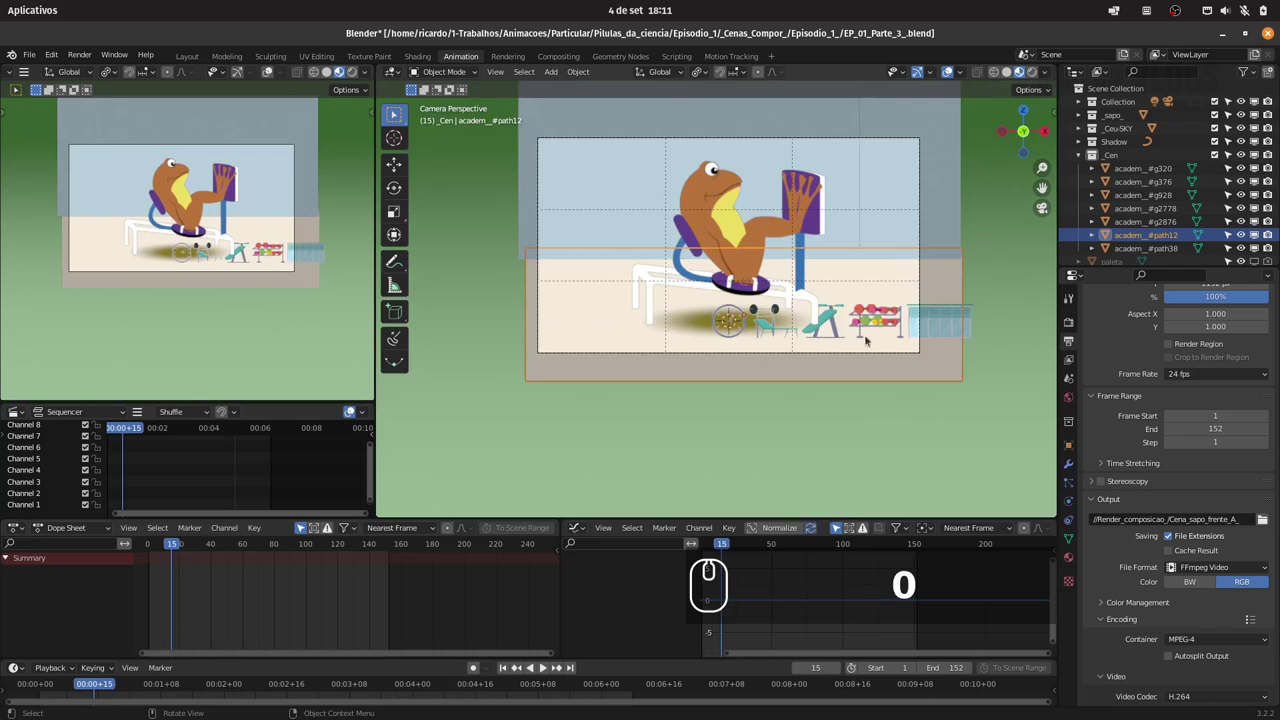
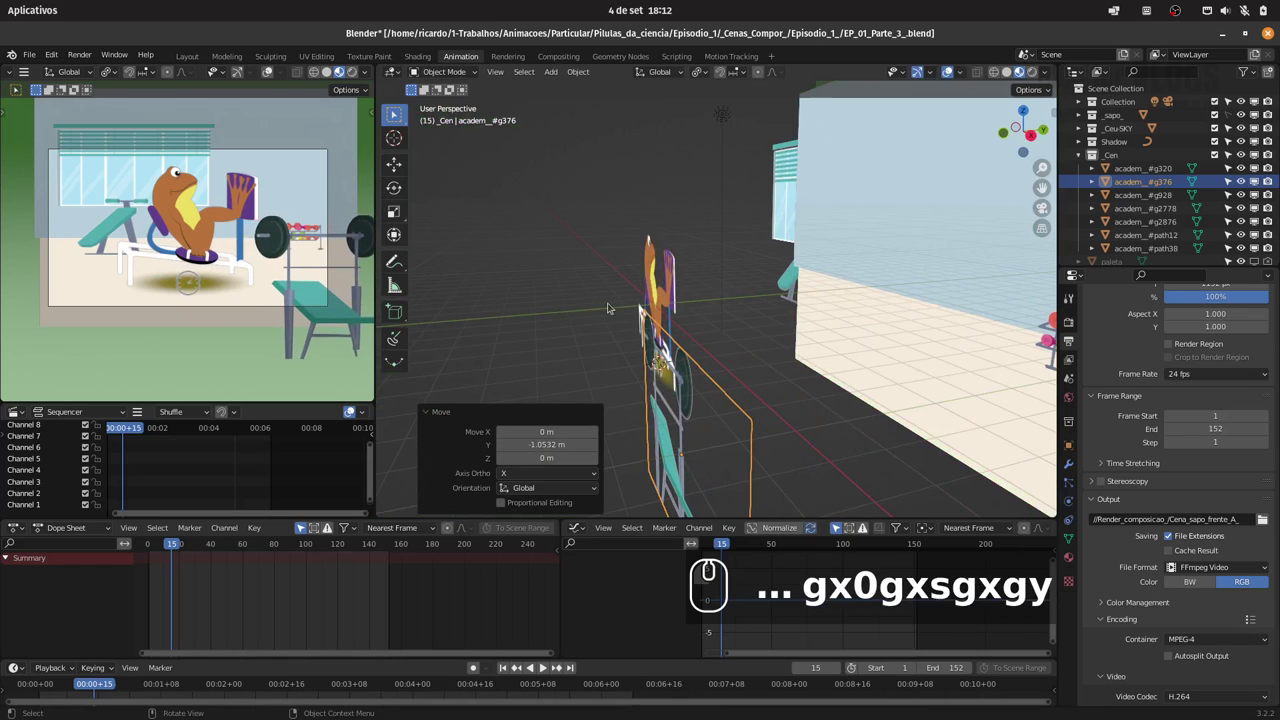
Check the placed gym props through the camera view
{"action": "type", "text": "0"}
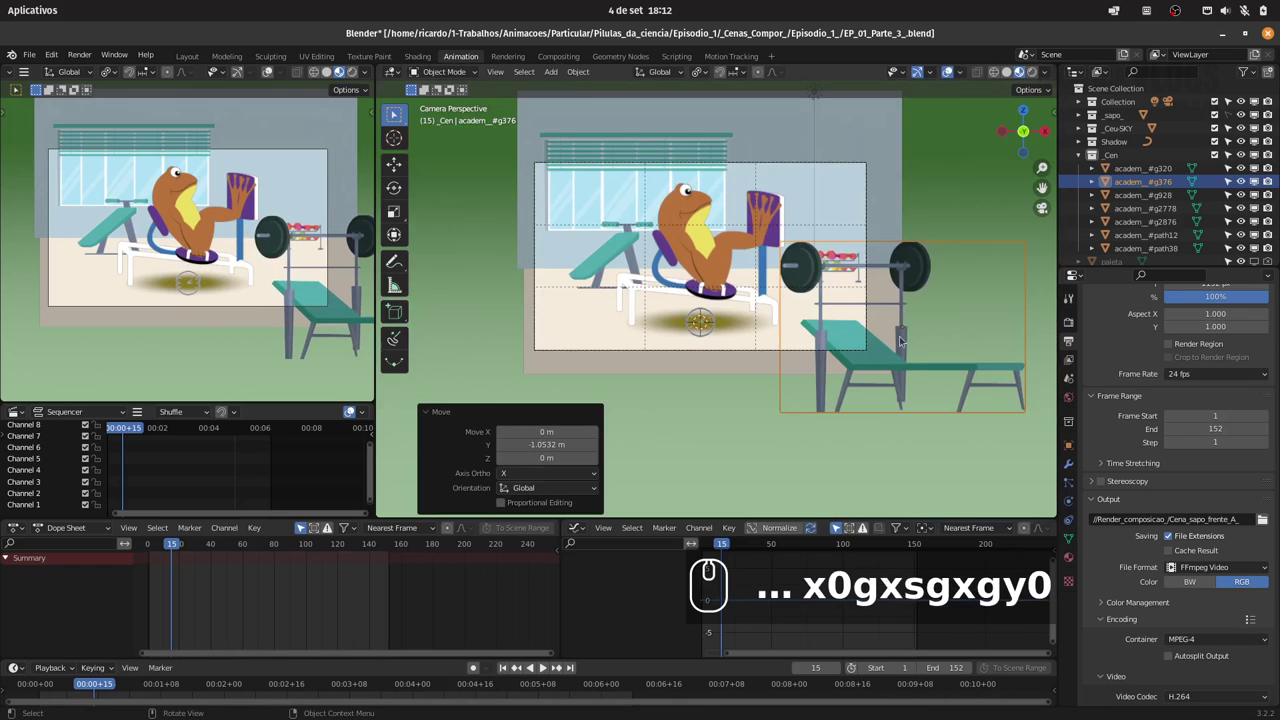
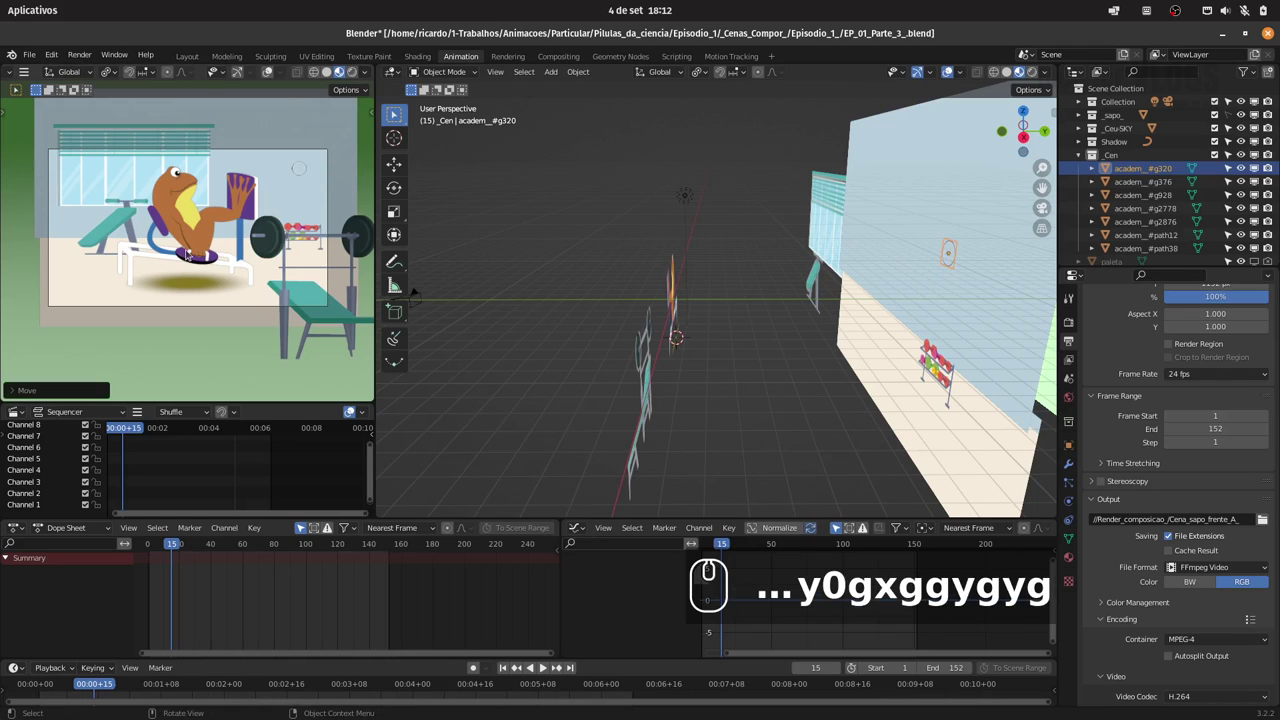
Preview the camera view in rendered shading, save the scene, and scrub to frame 24
{"action": "key", "text": "ctrl+s"}
{"action": "left_click", "coordinate": [354, 73]}
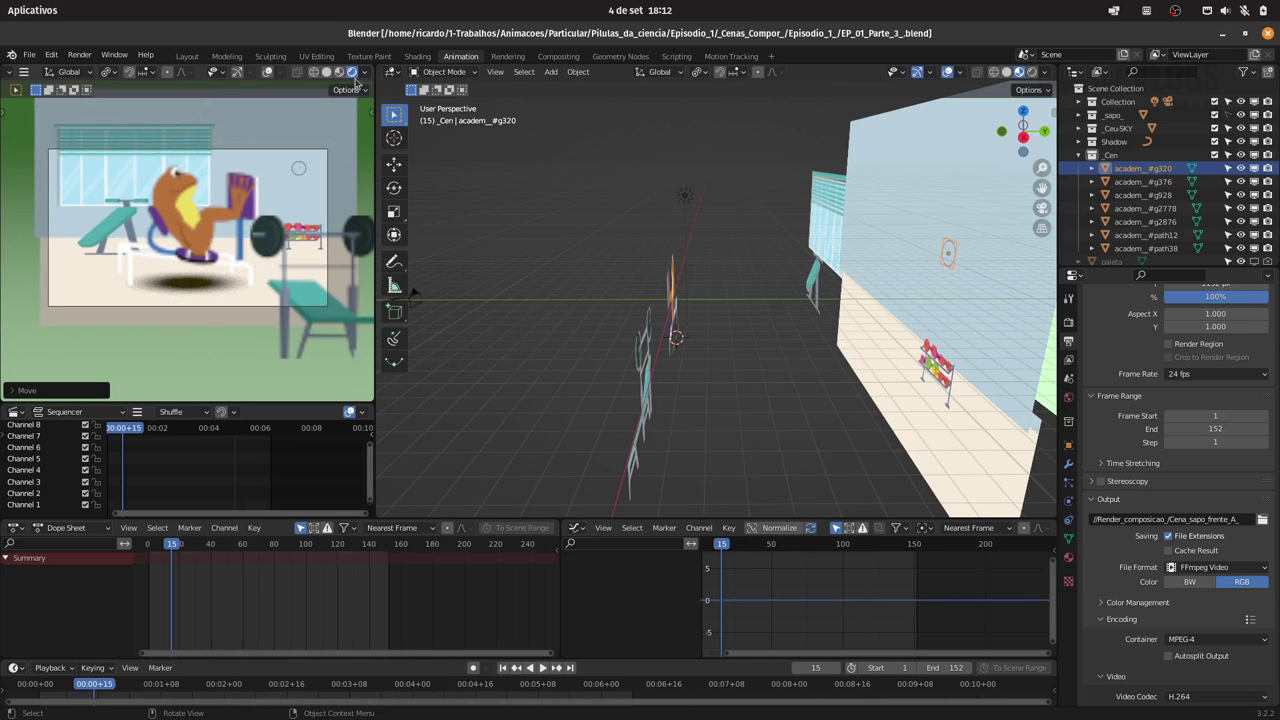
{"action": "left_click", "coordinate": [344, 76]}
{"action": "key", "text": "ctrl+s"}
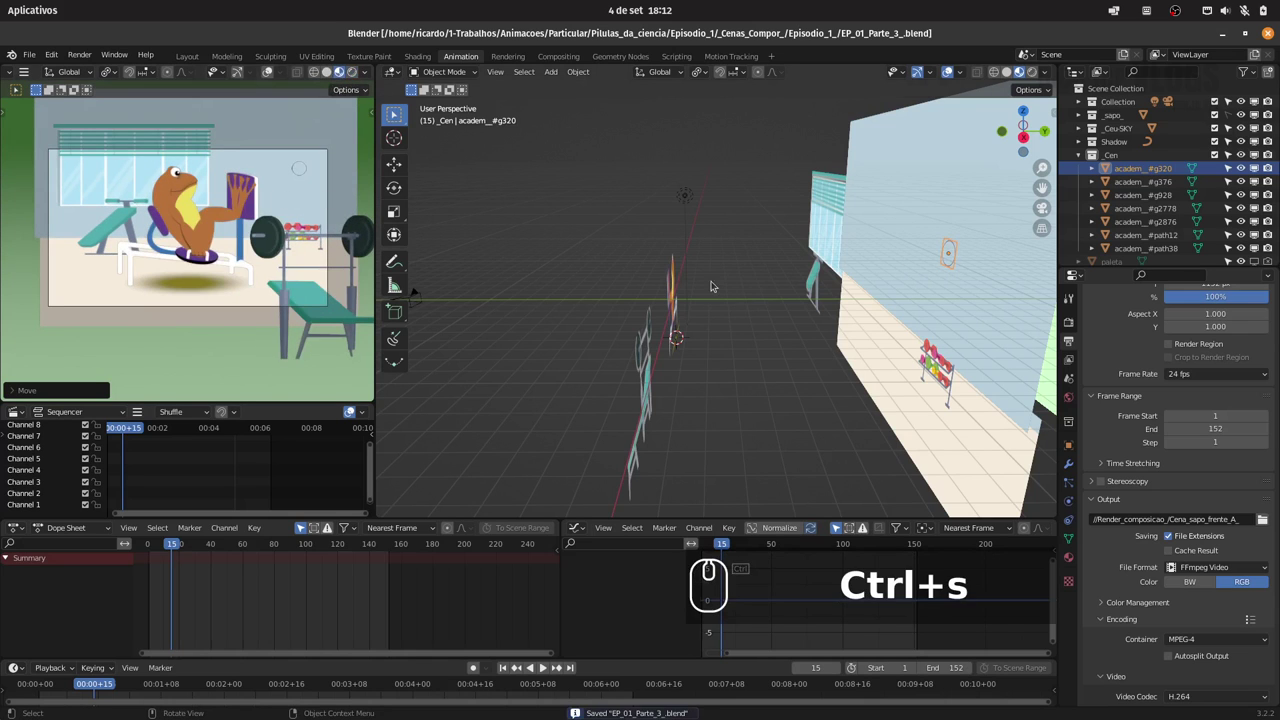
{"action": "key", "text": "0"}
{"action": "left_click_drag", "start_coordinate": [160, 550], "coordinate": [280, 547]}
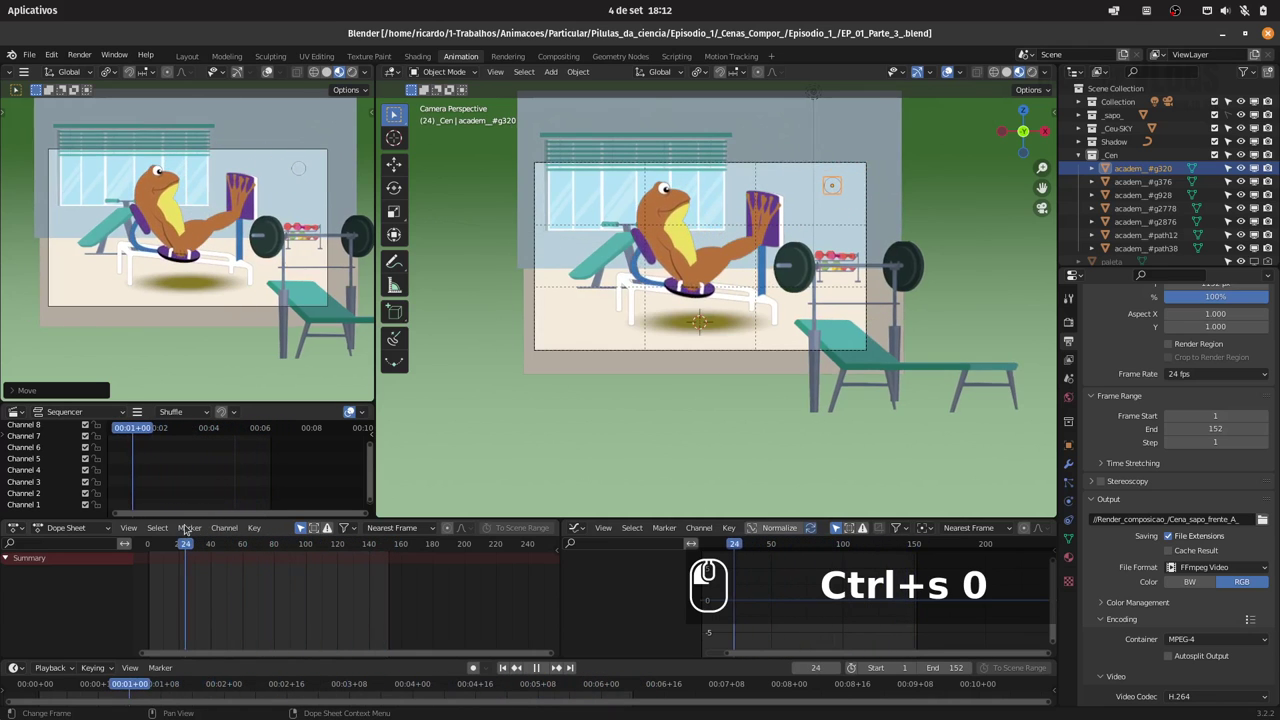
Recolour the Sap_Shadow Diffuse BSDF on the shadow circle to a light grey
{"action": "left_click", "coordinate": [198, 525]}
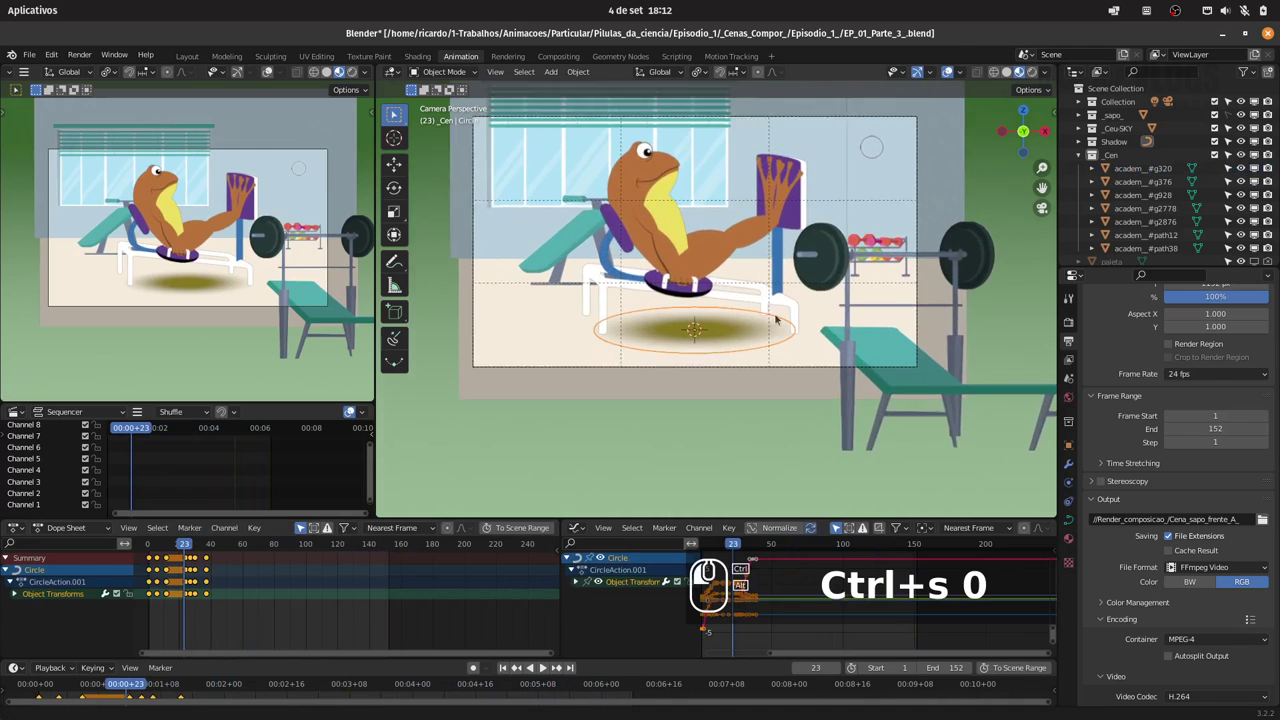
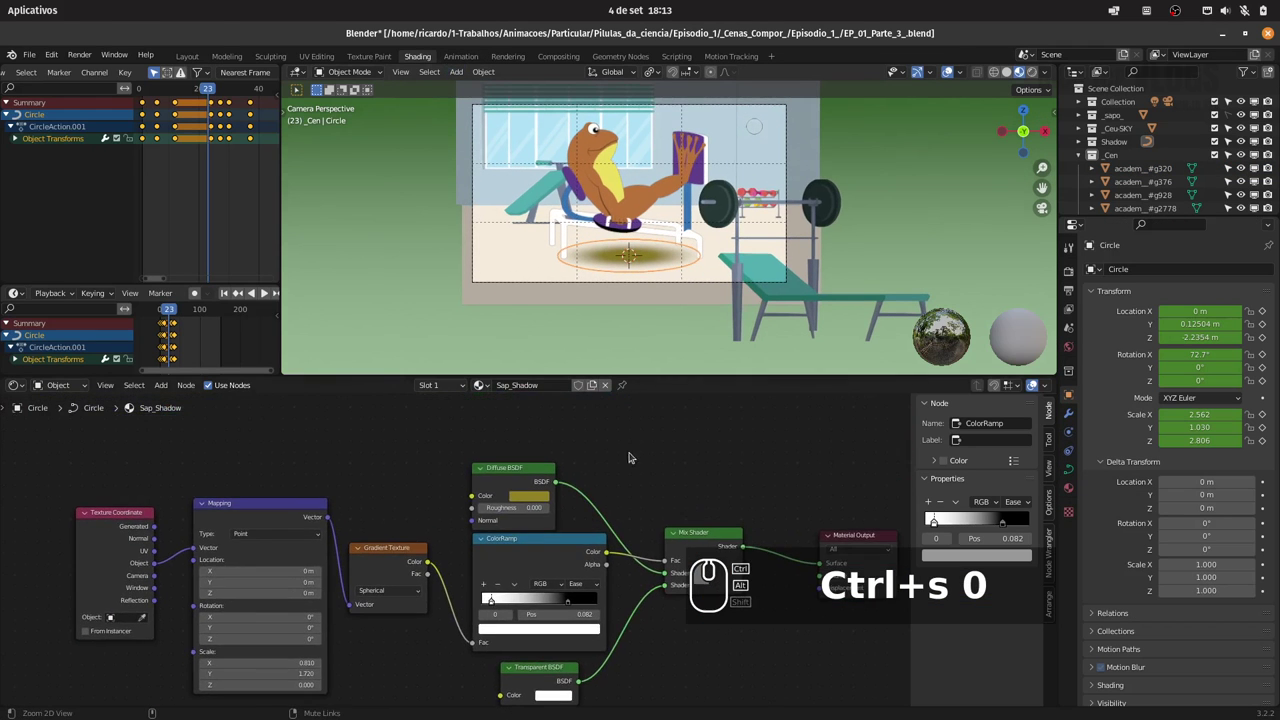
{"action": "left_click", "coordinate": [589, 471]}
{"action": "left_click", "coordinate": [687, 398]}
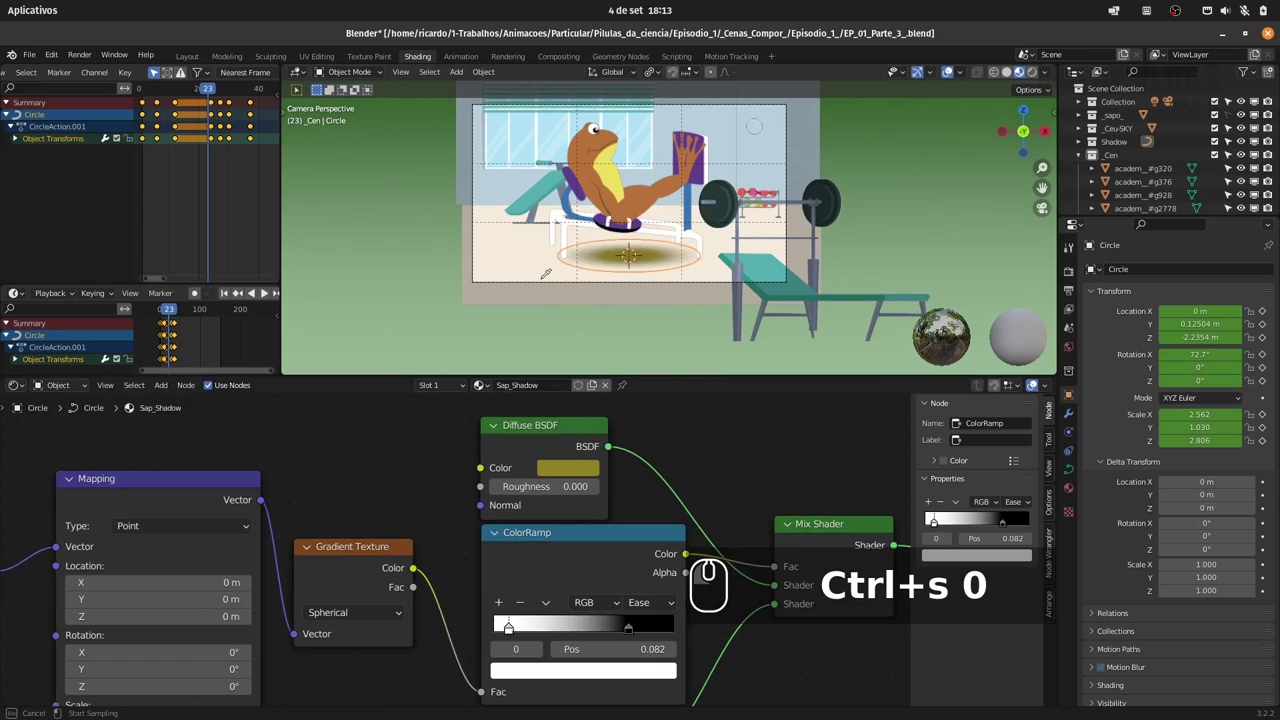
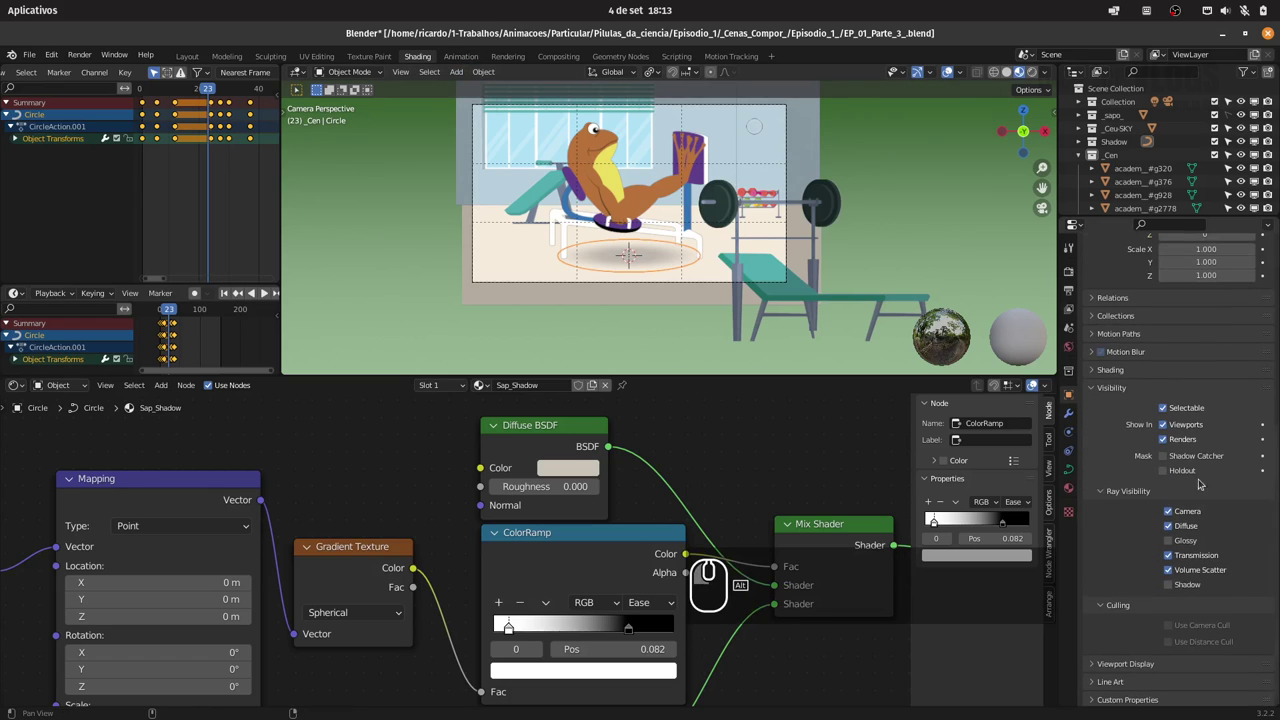
{"action": "left_click", "coordinate": [464, 57]}
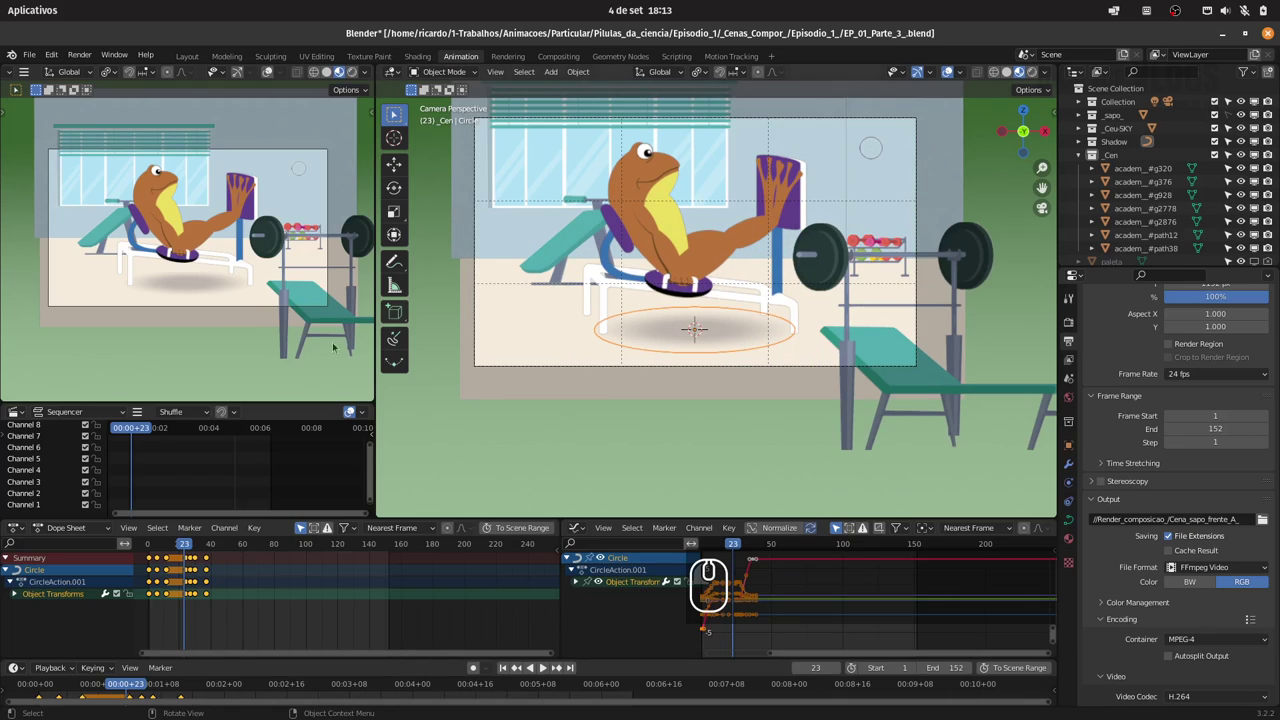
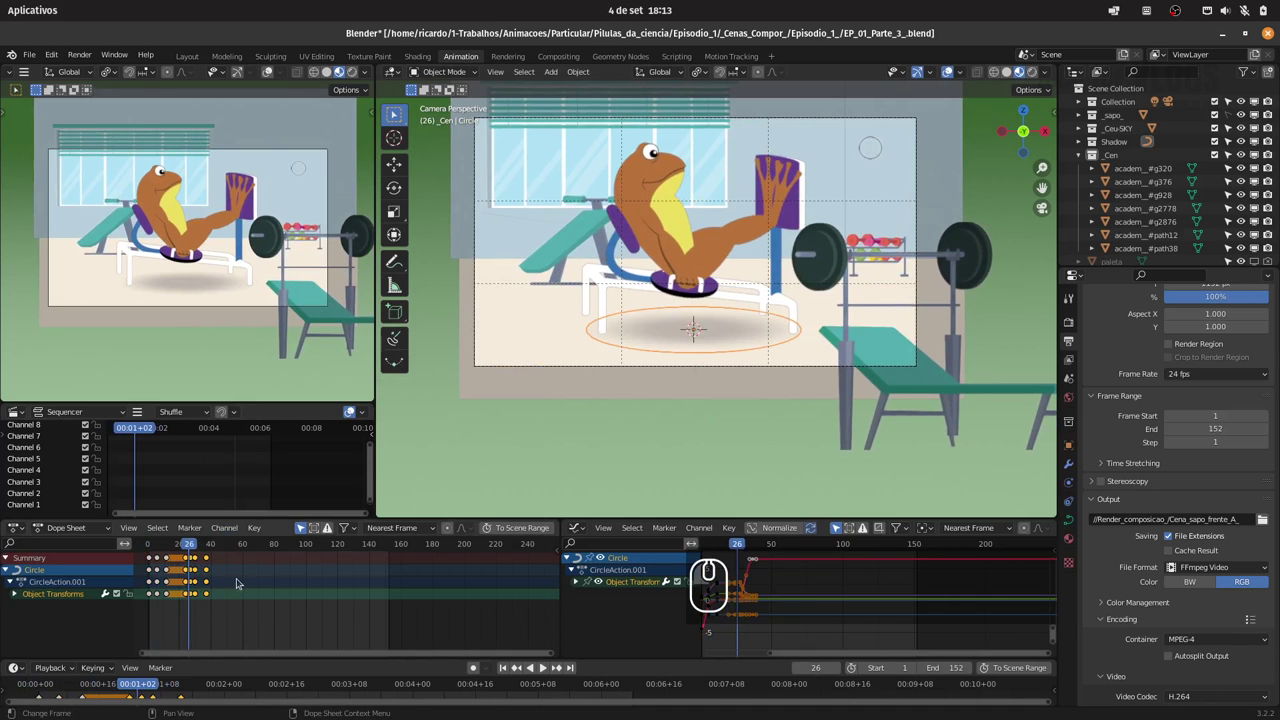
Shift the shadow circle's later keyframes to around frame 140
{"action": "key", "text": "g"}
{"action": "left_click", "coordinate": [324, 583]}
{"action": "left_click_drag", "start_coordinate": [202, 546], "coordinate": [359, 551]}
{"action": "key", "text": "g"}
{"action": "middle_click", "coordinate": [449, 582]}
{"action": "left_click_drag", "start_coordinate": [150, 545], "coordinate": [260, 551]}
{"action": "left_click_drag", "start_coordinate": [260, 551], "coordinate": [382, 558]}
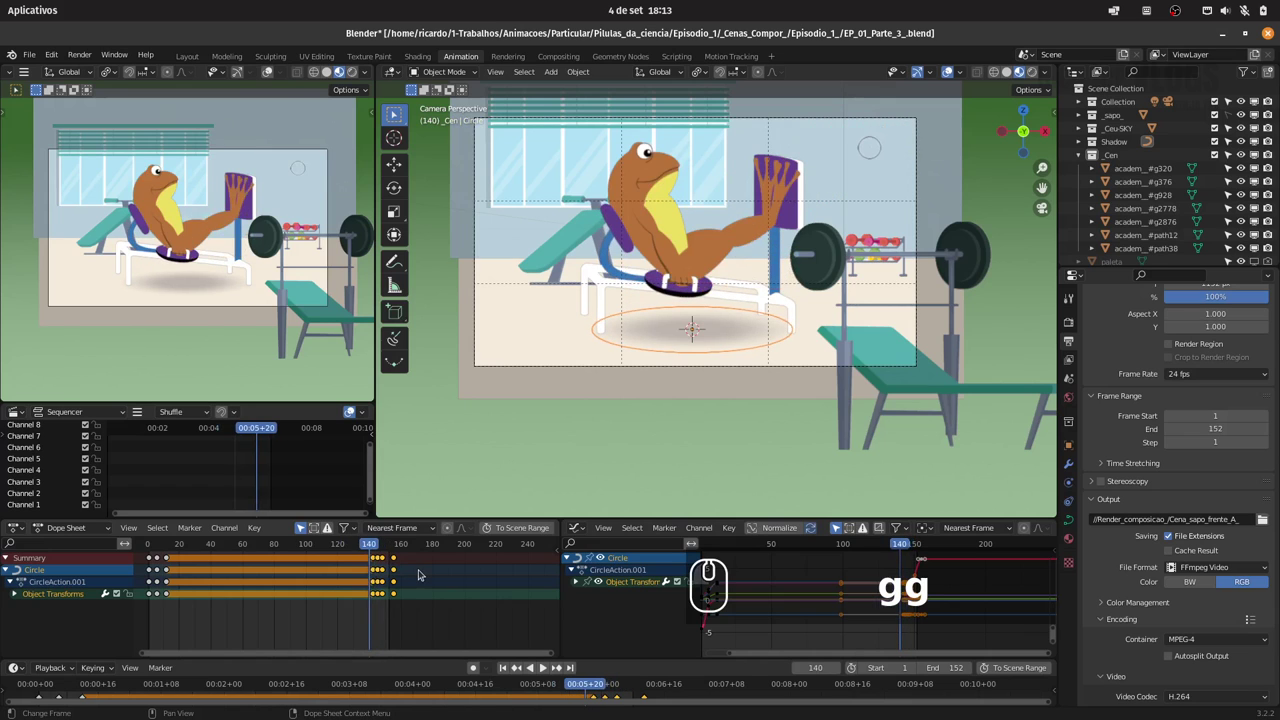
Move the final shadow keyframes toward frame 152, check at frame 130, and save
{"action": "key", "text": "g"}
{"action": "middle_click", "coordinate": [420, 571]}
{"action": "left_click_drag", "start_coordinate": [374, 546], "coordinate": [380, 550]}
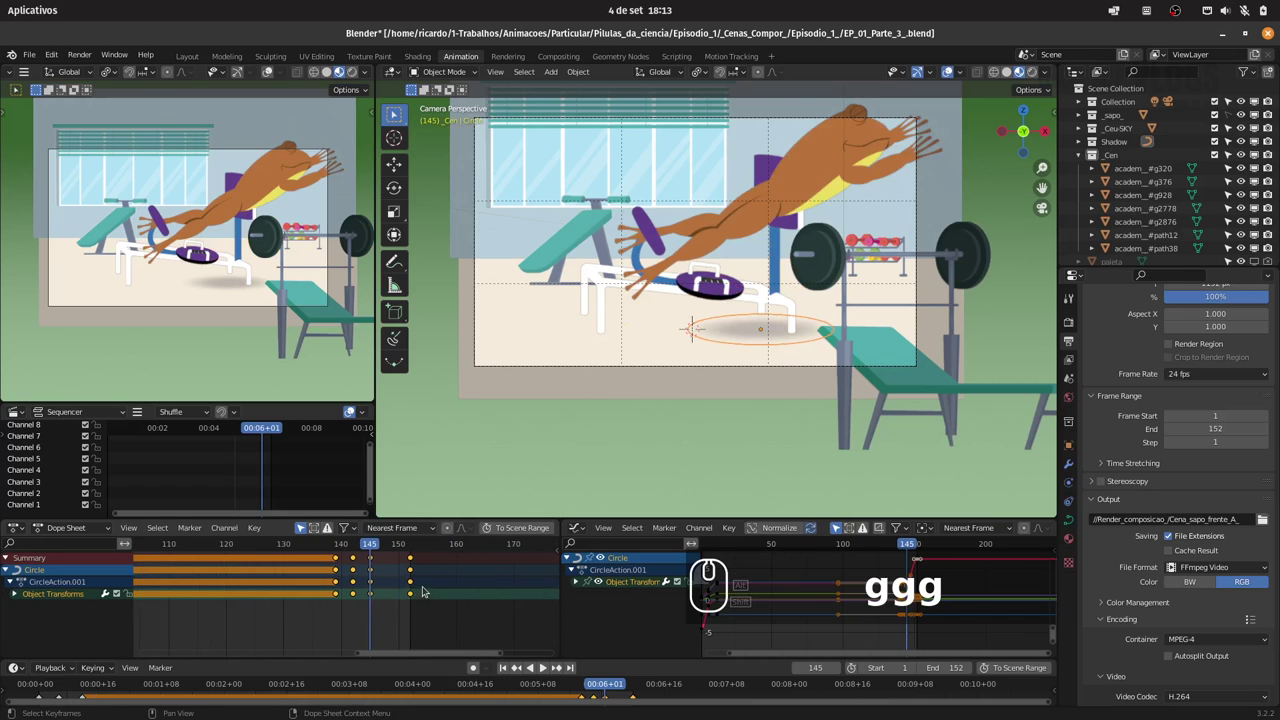
{"action": "key", "text": "g"}
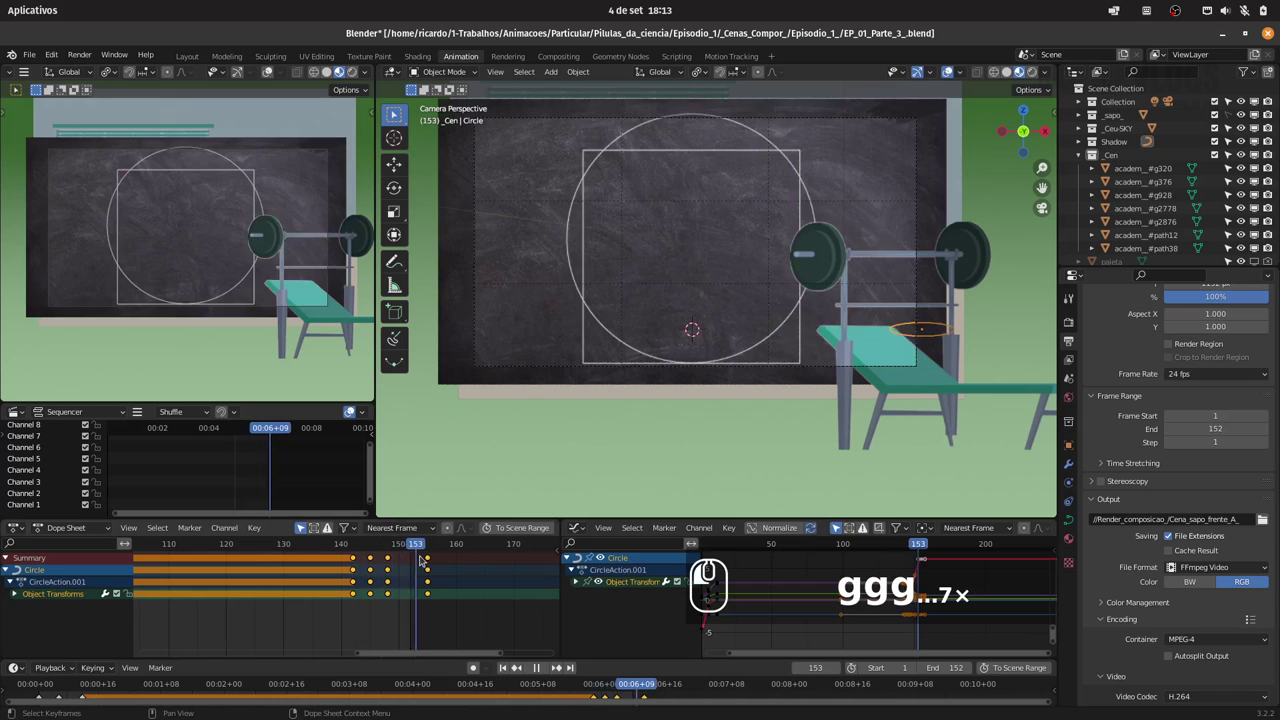
{"action": "left_click_drag", "start_coordinate": [294, 551], "coordinate": [312, 543]}
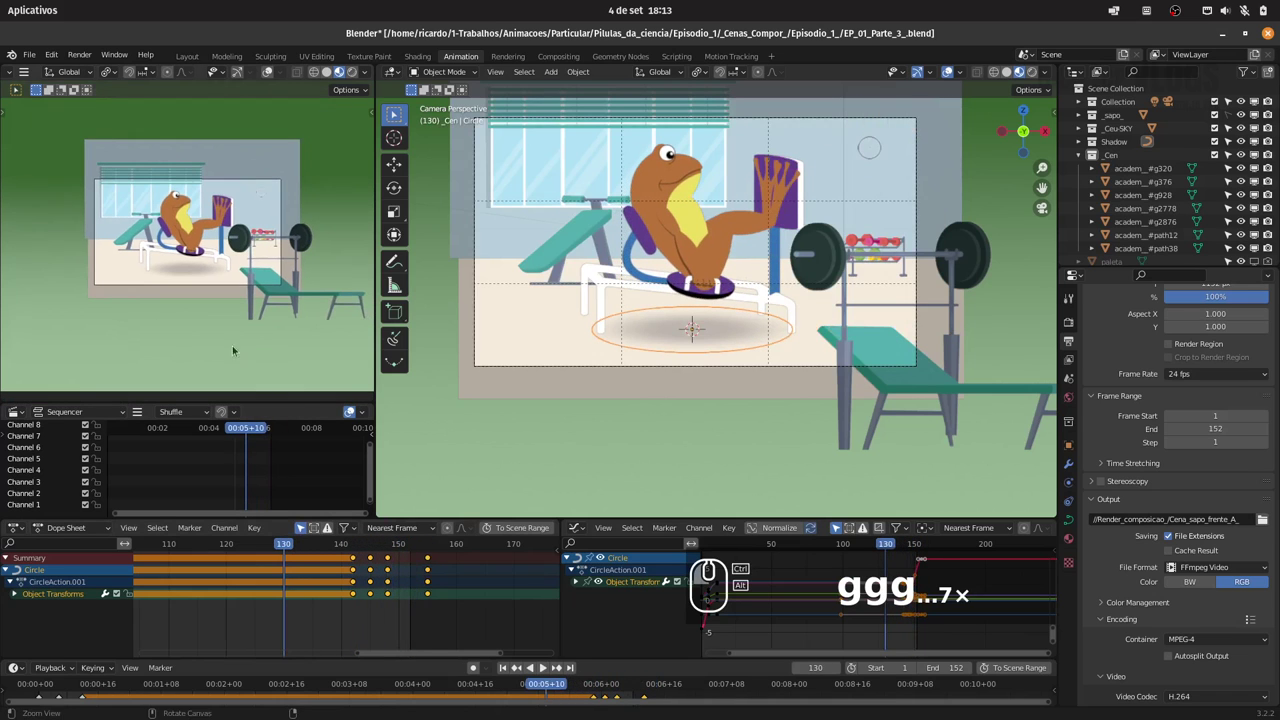
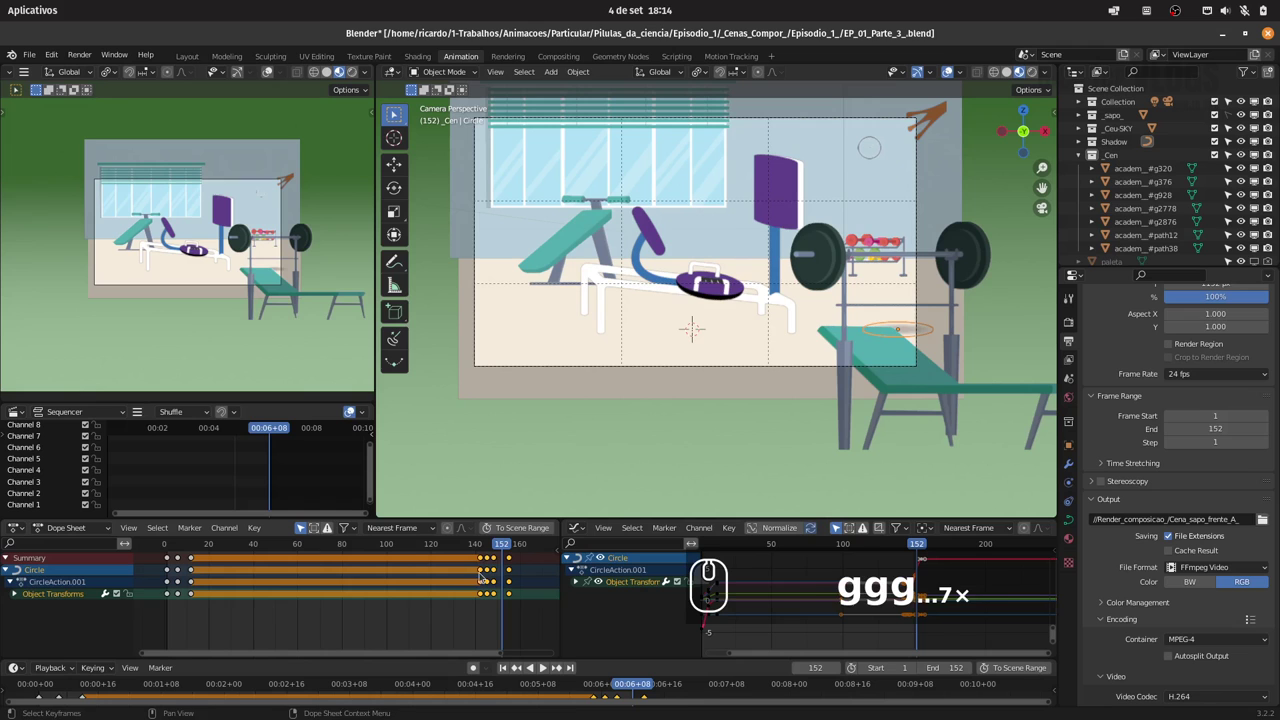
{"action": "key", "text": "ctrl+s"}
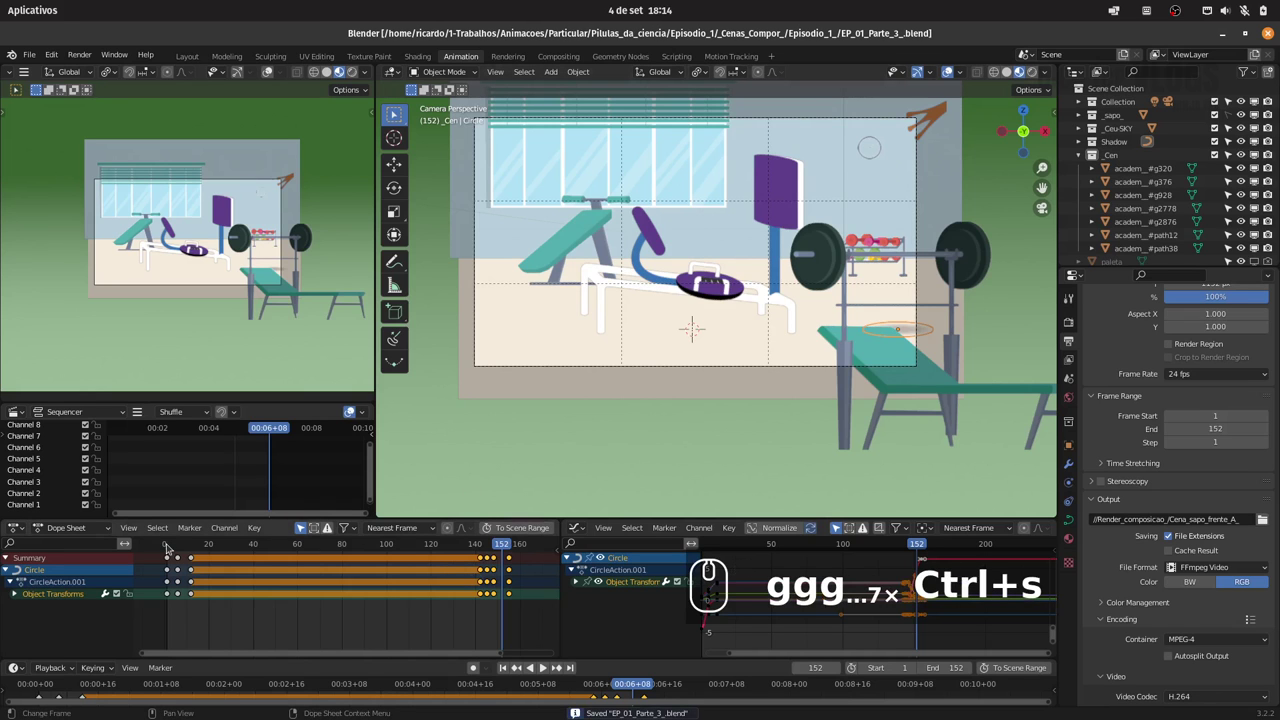
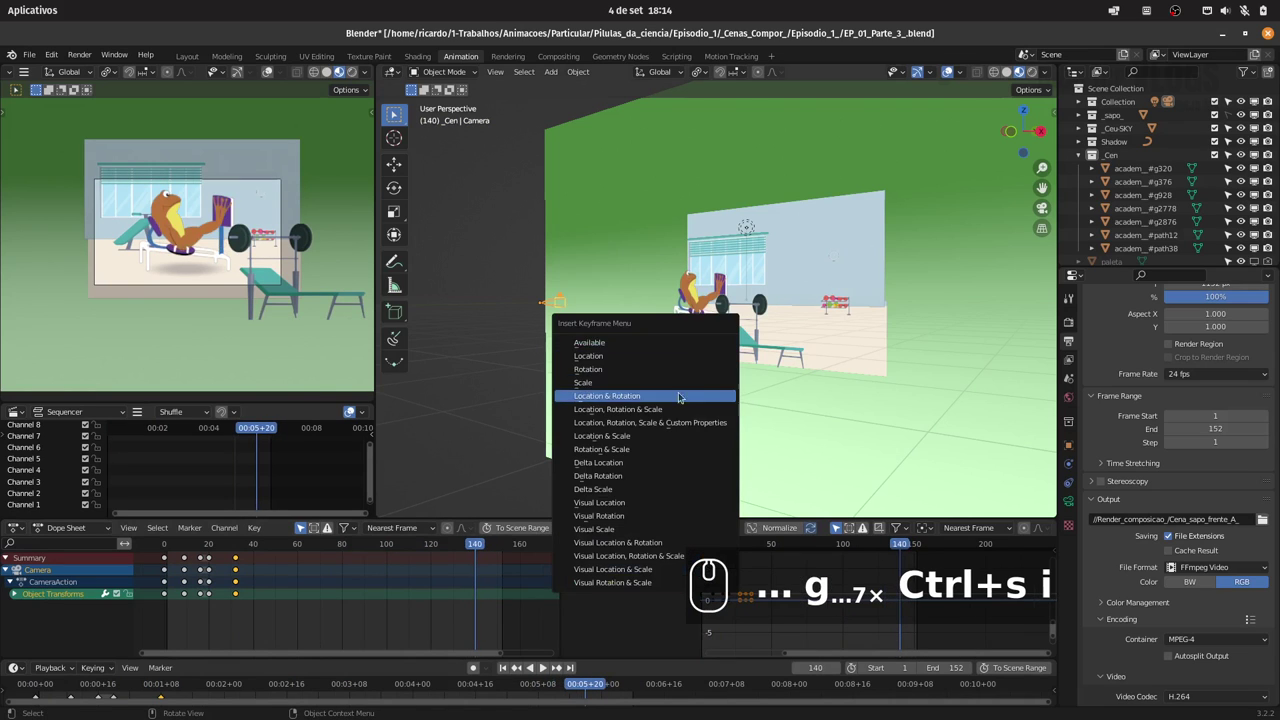
Go to frame 151 and start moving the camera to its new position
{"action": "left_click_drag", "start_coordinate": [675, 408], "coordinate": [474, 542]}
{"action": "left_click_drag", "start_coordinate": [486, 547], "coordinate": [500, 545]}
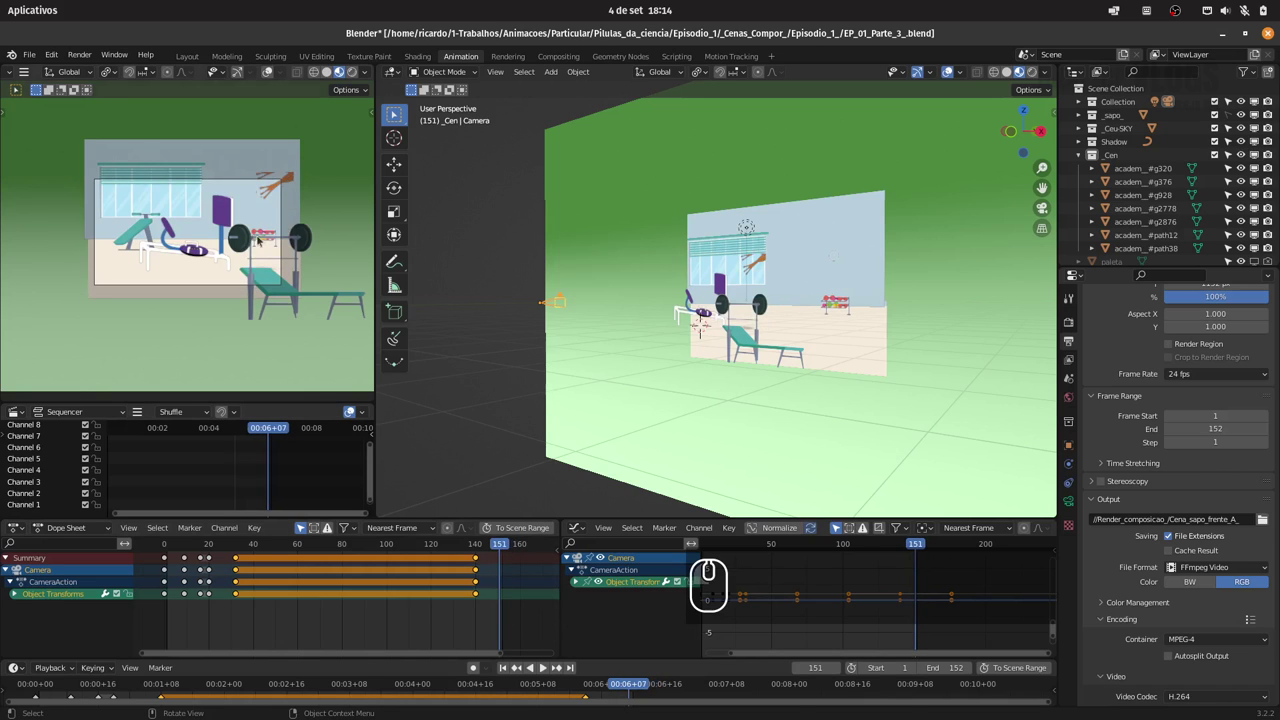
{"action": "key", "text": "g"}
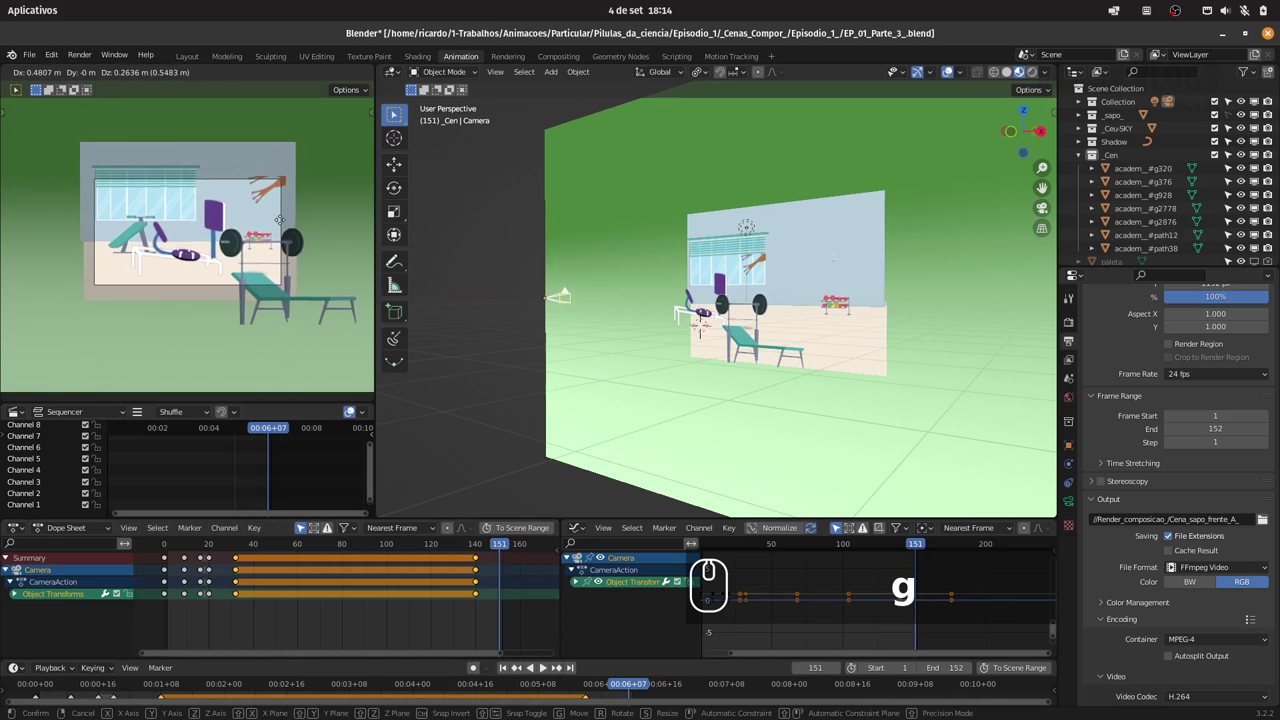
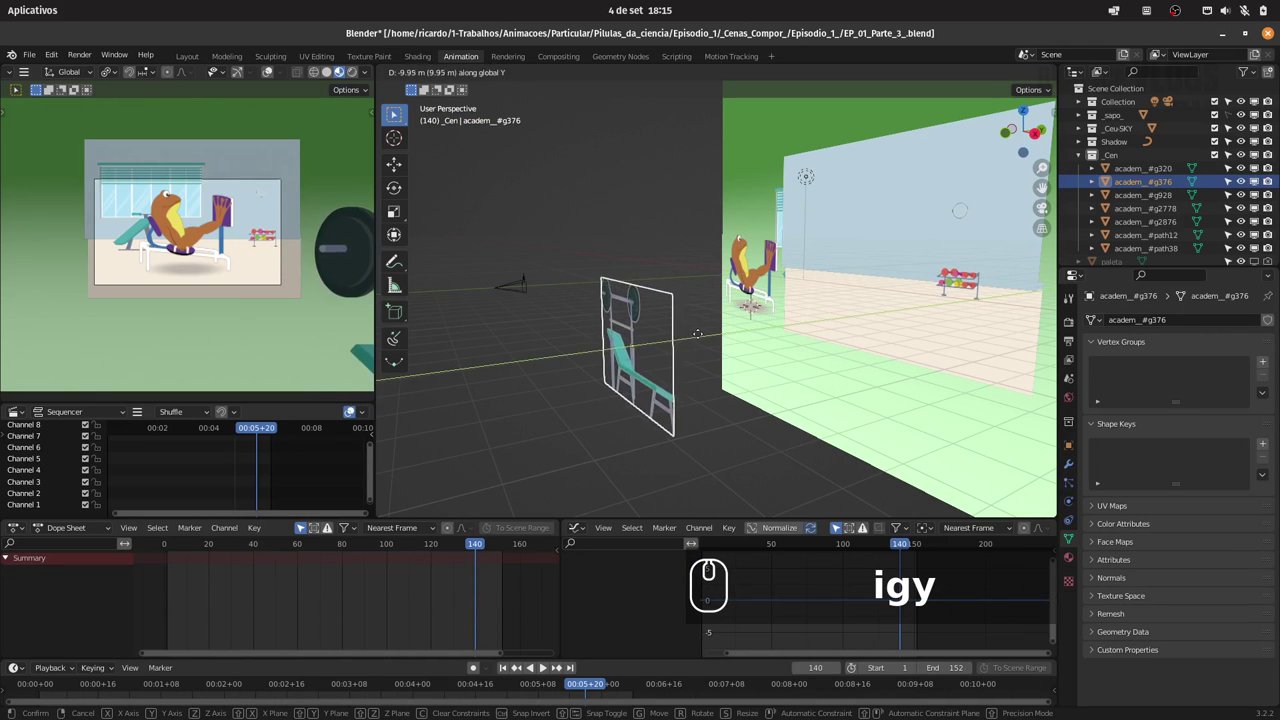
Confirm the bench plane's move further back, then select the scene camera
{"action": "left_click", "coordinate": [632, 333]}
{"action": "type", "text": "3"}
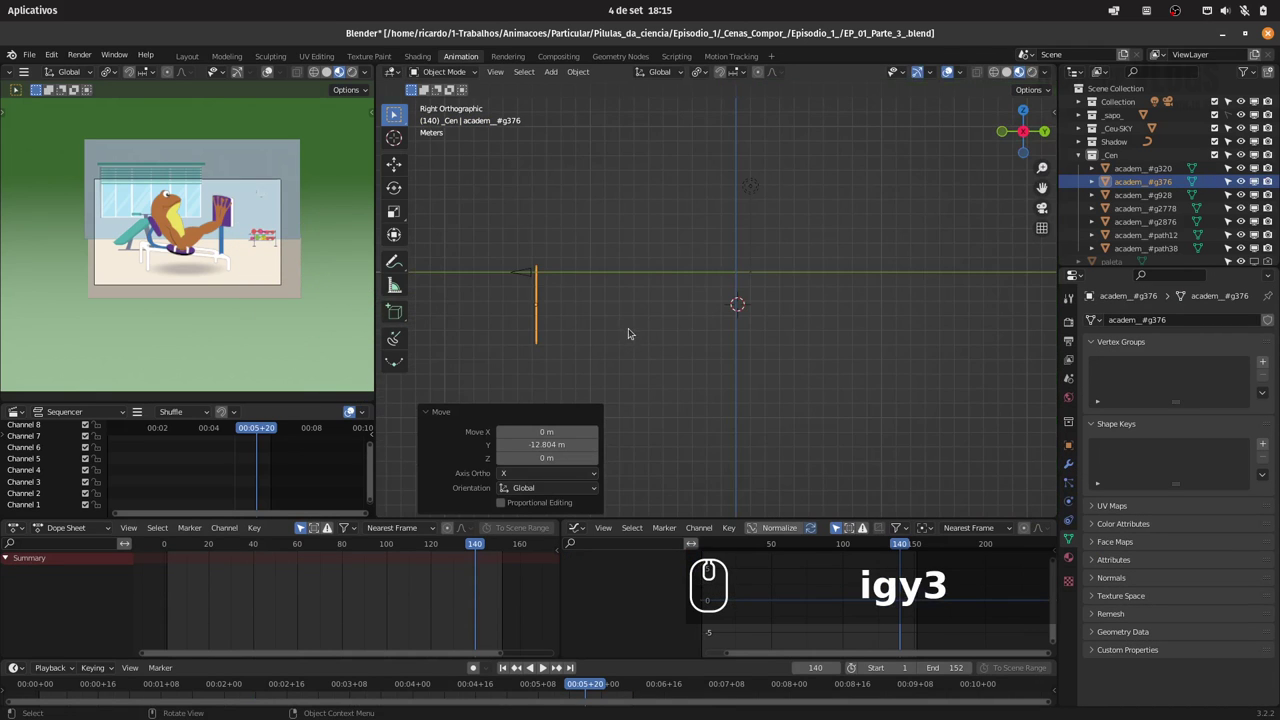
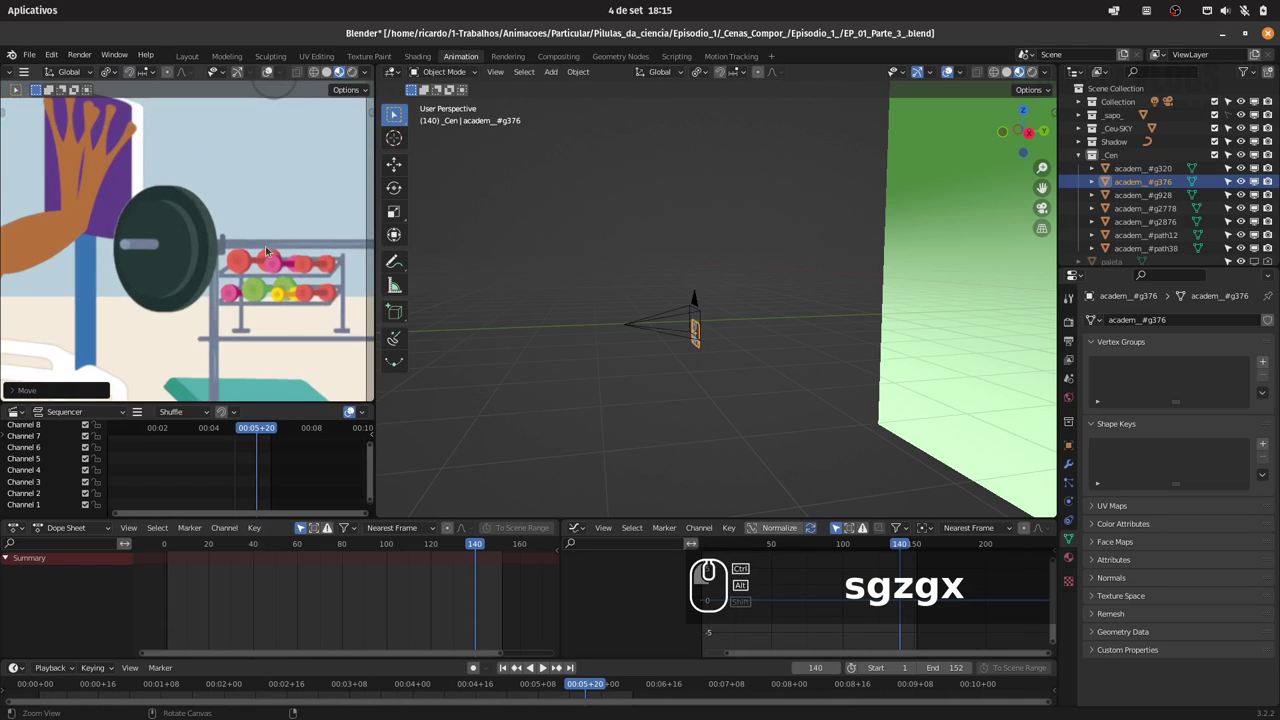
{"action": "left_click_drag", "start_coordinate": [694, 291], "coordinate": [1110, 561]}
{"action": "left_click", "coordinate": [1111, 563]}
{"action": "left_click", "coordinate": [1114, 565]}
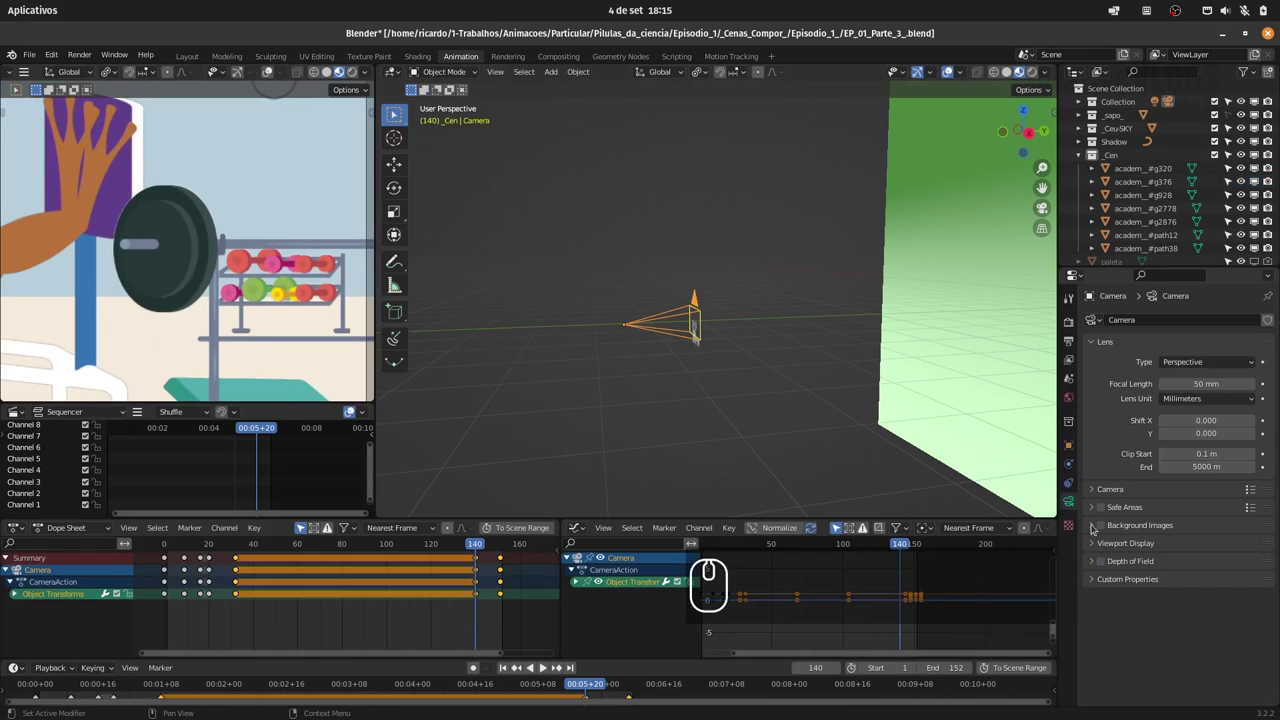
{"action": "left_click", "coordinate": [1094, 491]}
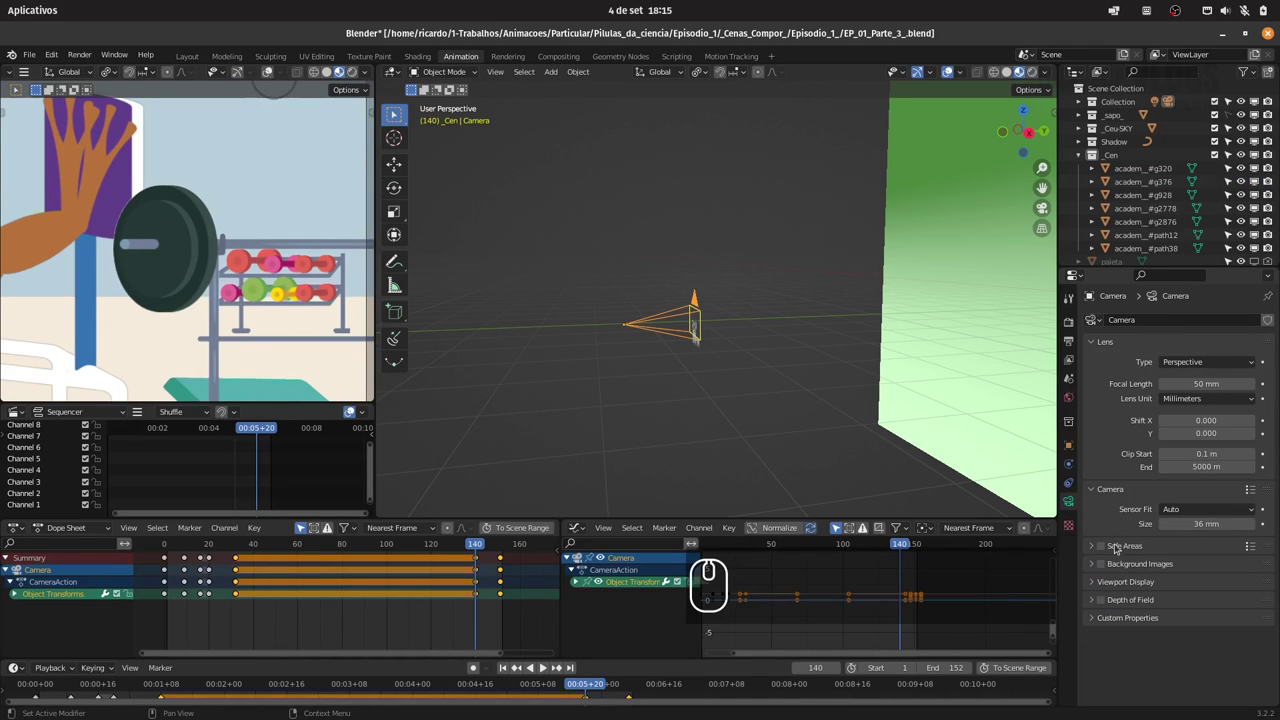
{"action": "left_click", "coordinate": [1104, 599]}
{"action": "left_click", "coordinate": [1096, 603]}
{"action": "left_click", "coordinate": [1110, 603]}
{"action": "left_click", "coordinate": [1112, 605]}
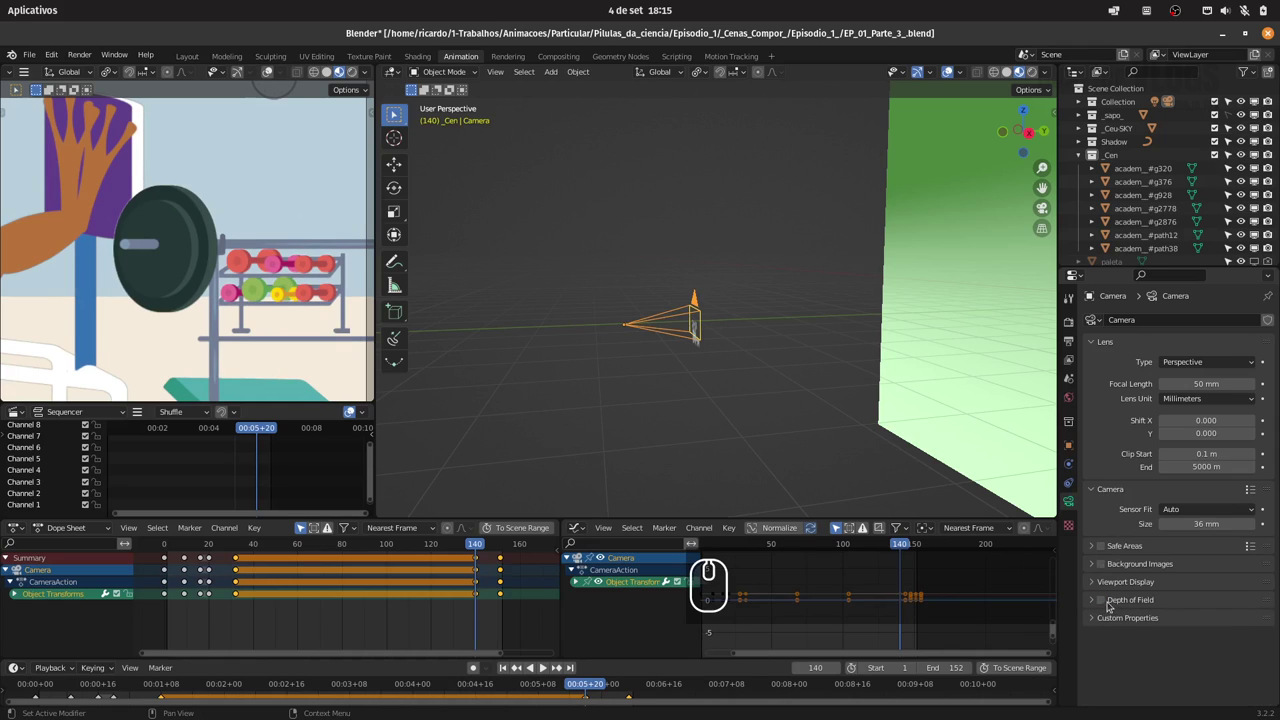
{"action": "left_click", "coordinate": [1109, 604]}
{"action": "left_click", "coordinate": [1108, 603]}
{"action": "left_click", "coordinate": [1108, 603]}
{"action": "left_click_drag", "start_coordinate": [758, 351], "coordinate": [754, 306]}
{"action": "left_click", "coordinate": [734, 349]}
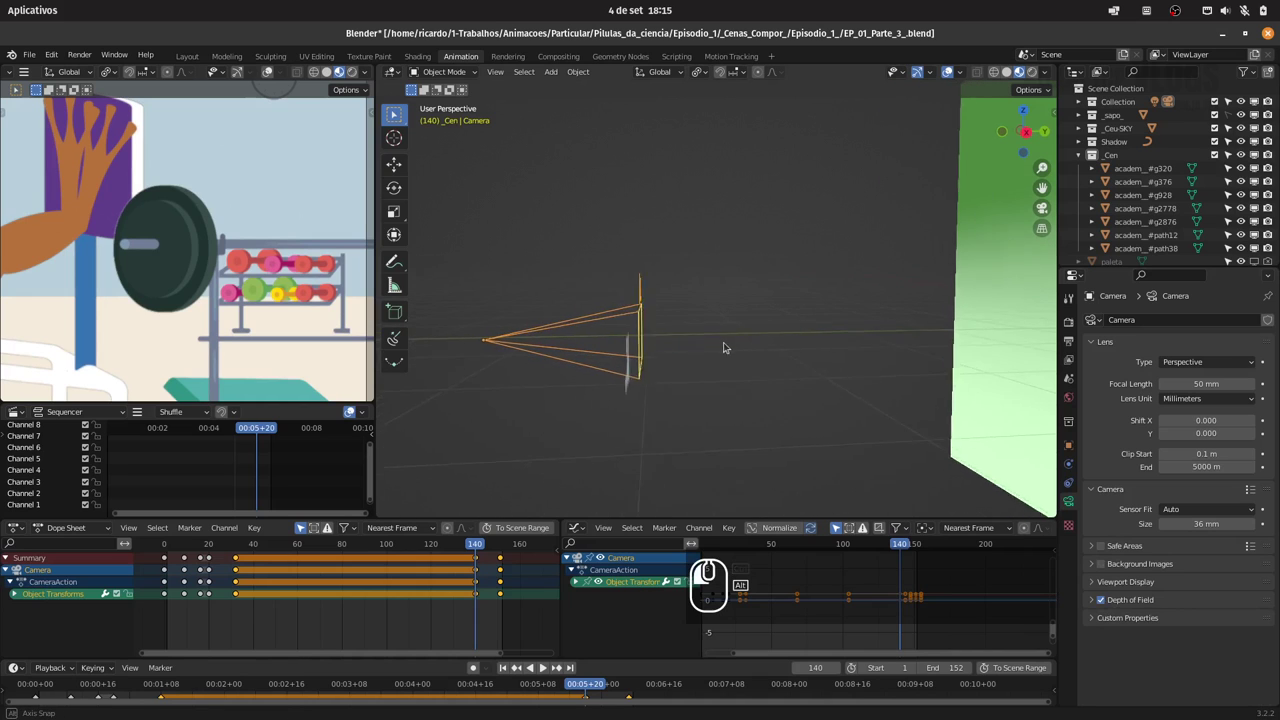
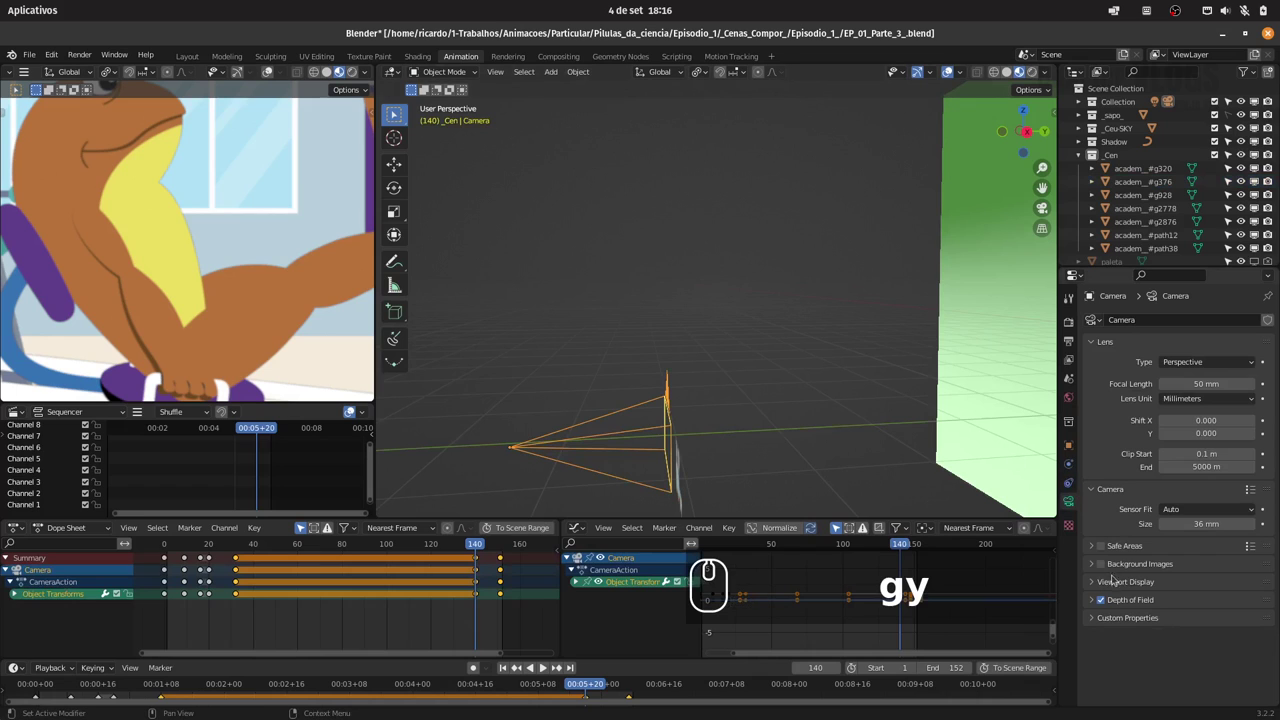
{"action": "left_click", "coordinate": [1108, 605]}
{"action": "left_click", "coordinate": [1106, 605]}
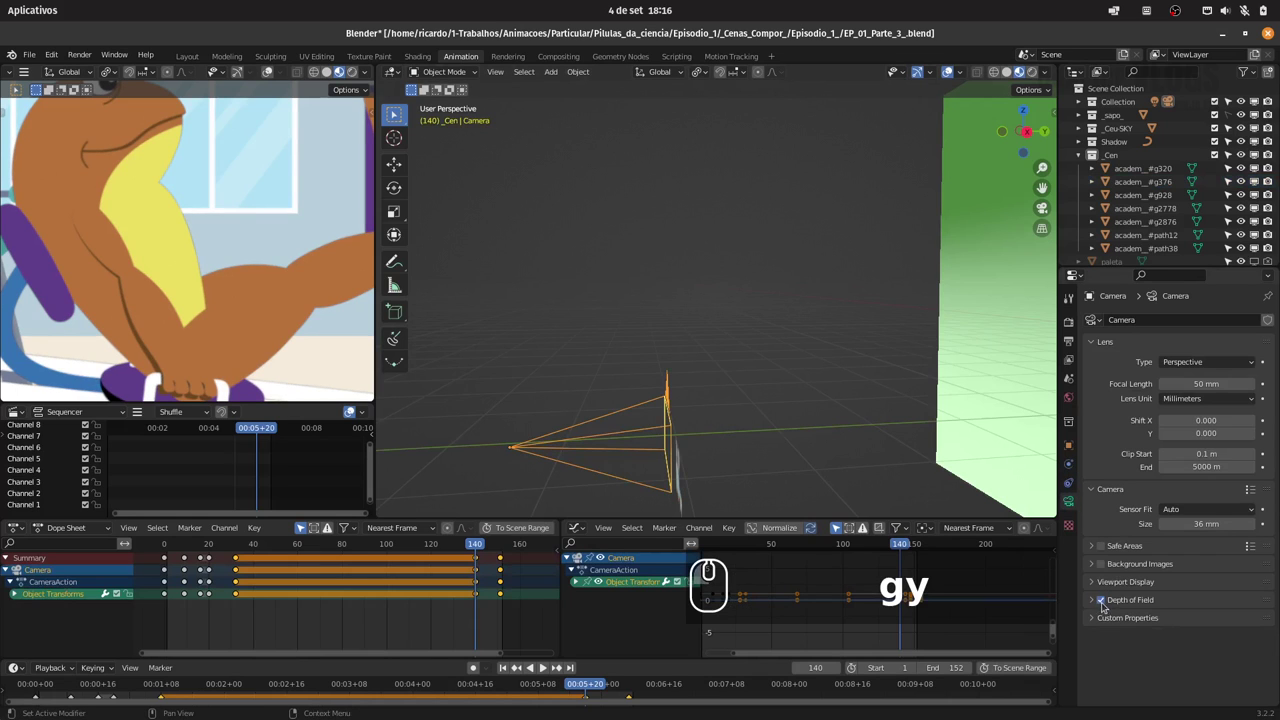
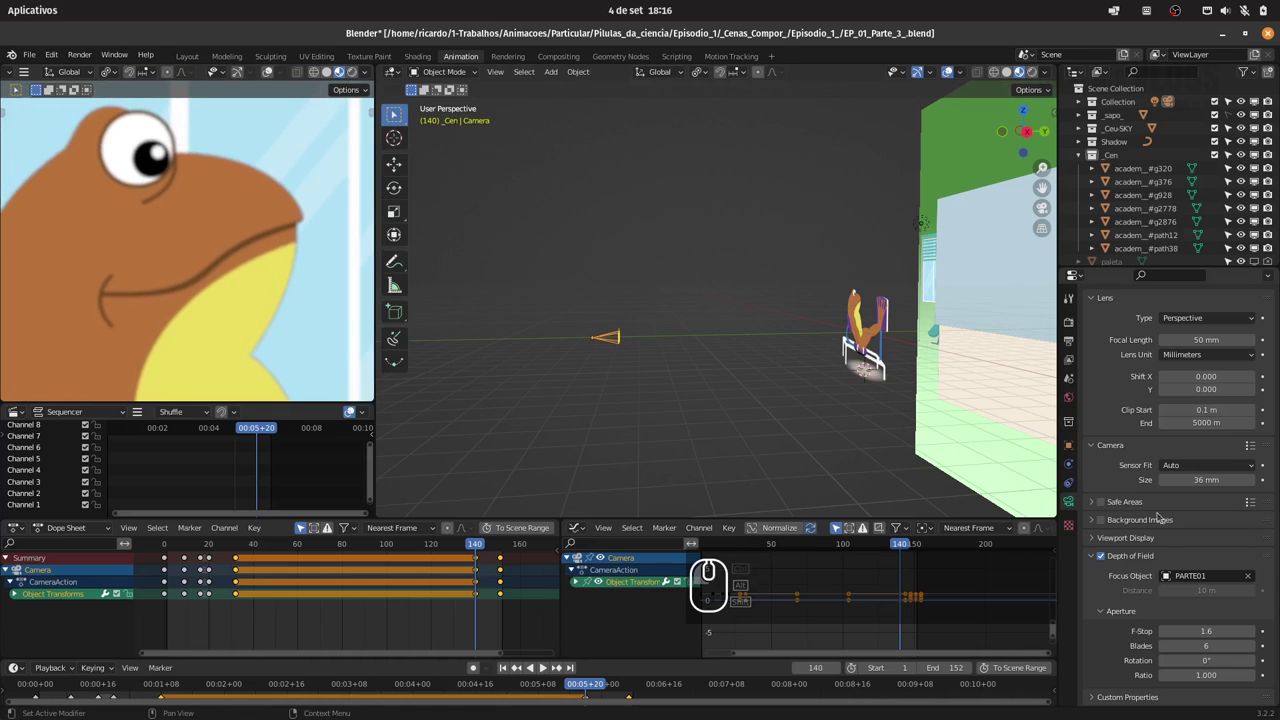
{"action": "left_click", "coordinate": [1104, 557]}
{"action": "left_click", "coordinate": [1102, 557]}
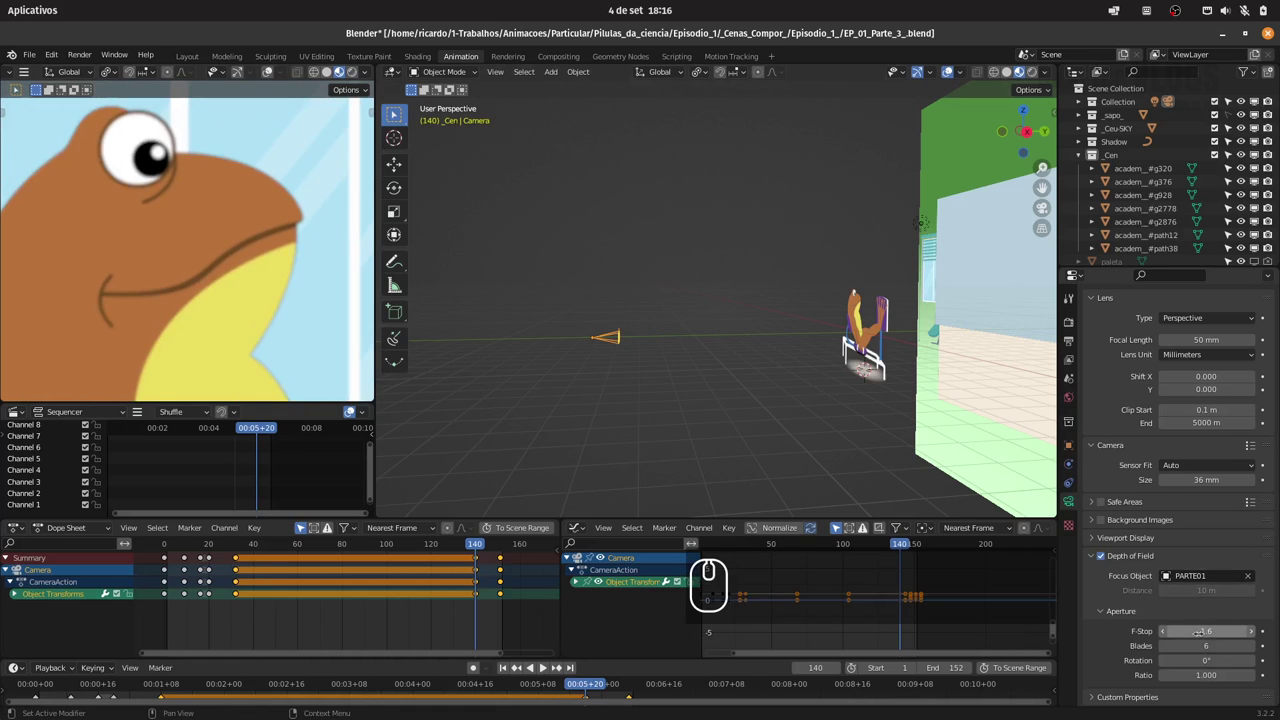
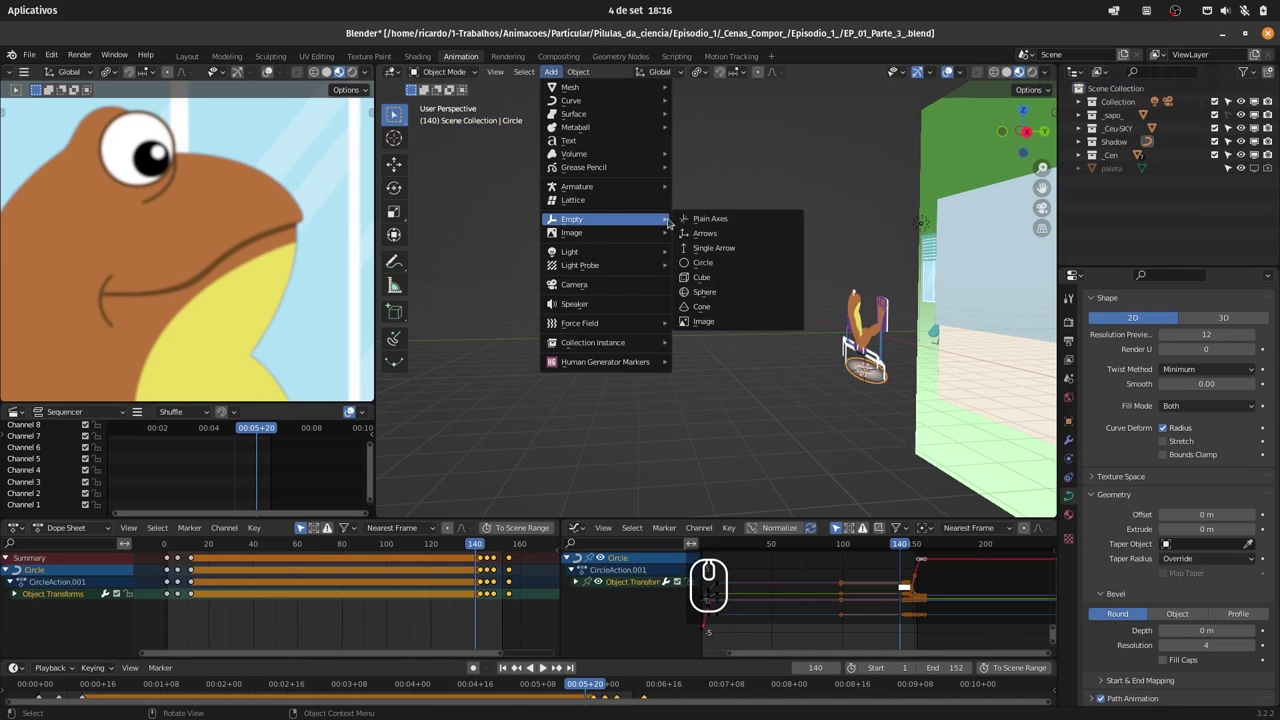
Add a plain axes empty and rename it DOF
{"action": "left_click", "coordinate": [1136, 173]}
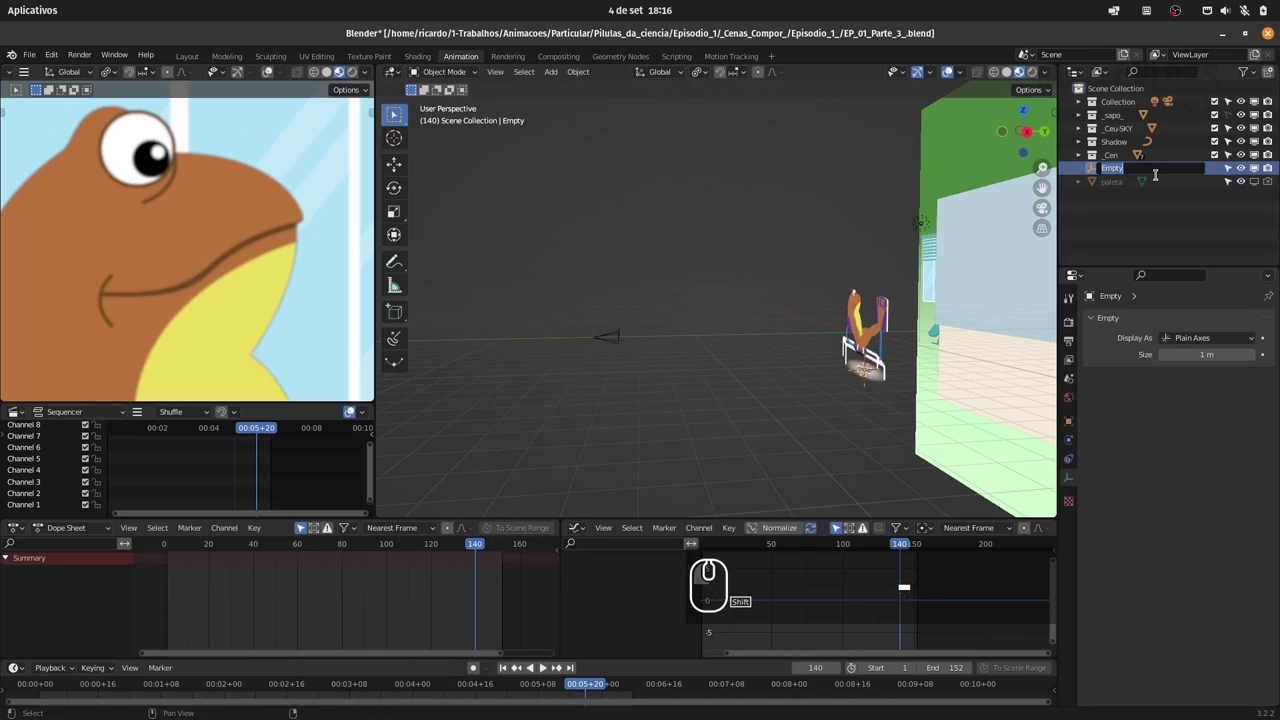
{"action": "type", "text": "-f"}
{"action": "type", "text": "of"}
{"action": "key", "text": "Return"}
Set the camera's depth-of-field focus object to DOF and move the empty to the frog
{"action": "left_click", "coordinate": [622, 342]}
{"action": "left_click", "coordinate": [1197, 622]}
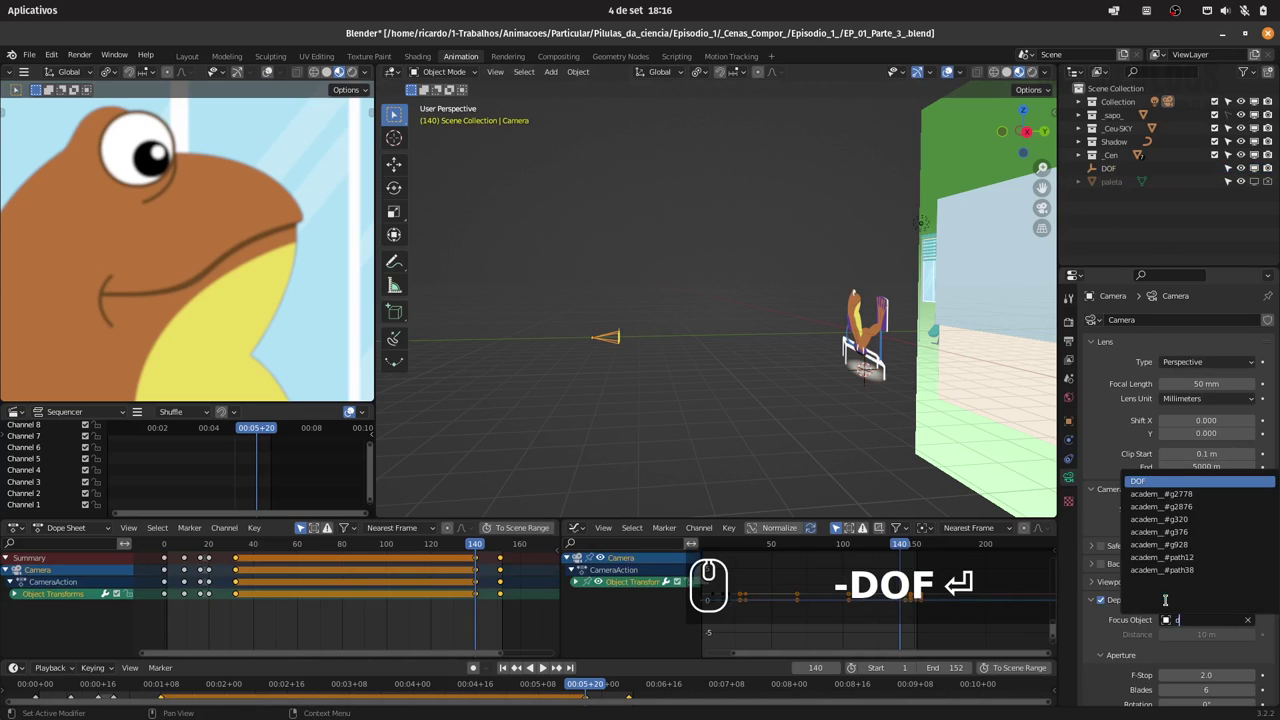
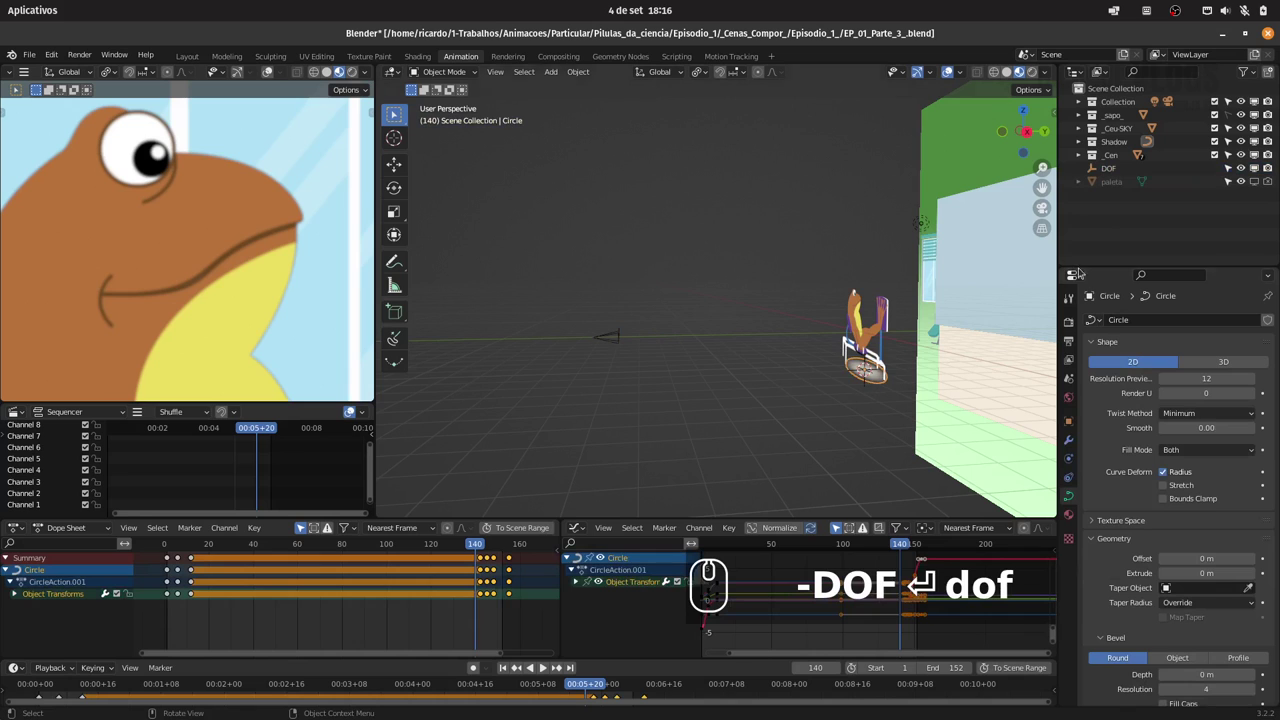
{"action": "left_click", "coordinate": [1112, 175]}
{"action": "type", "text": "g"}
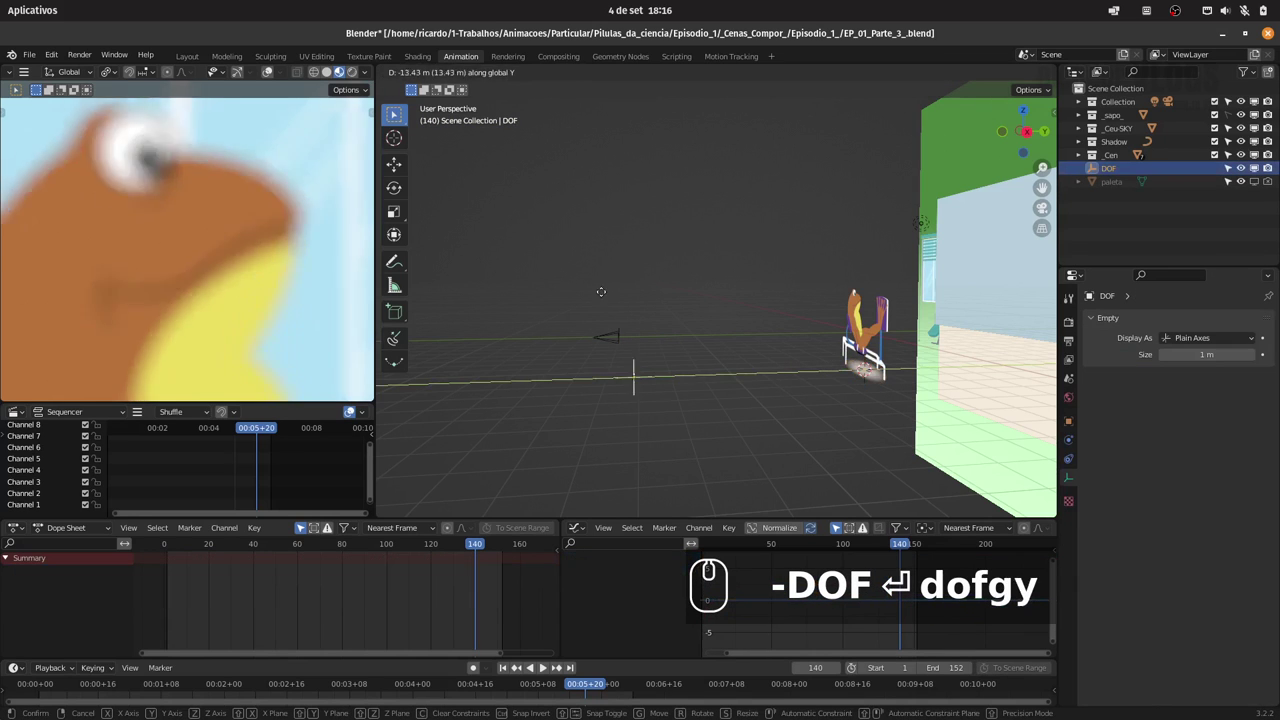
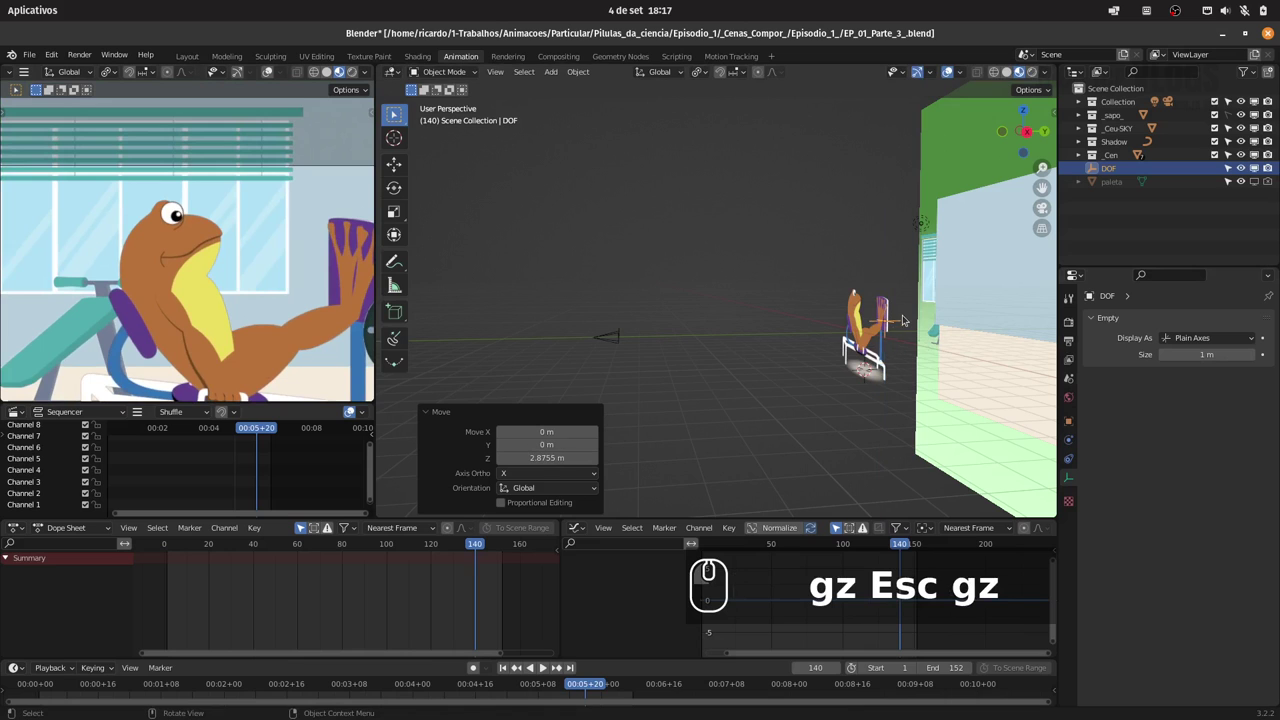
{"action": "type", "text": "0"}
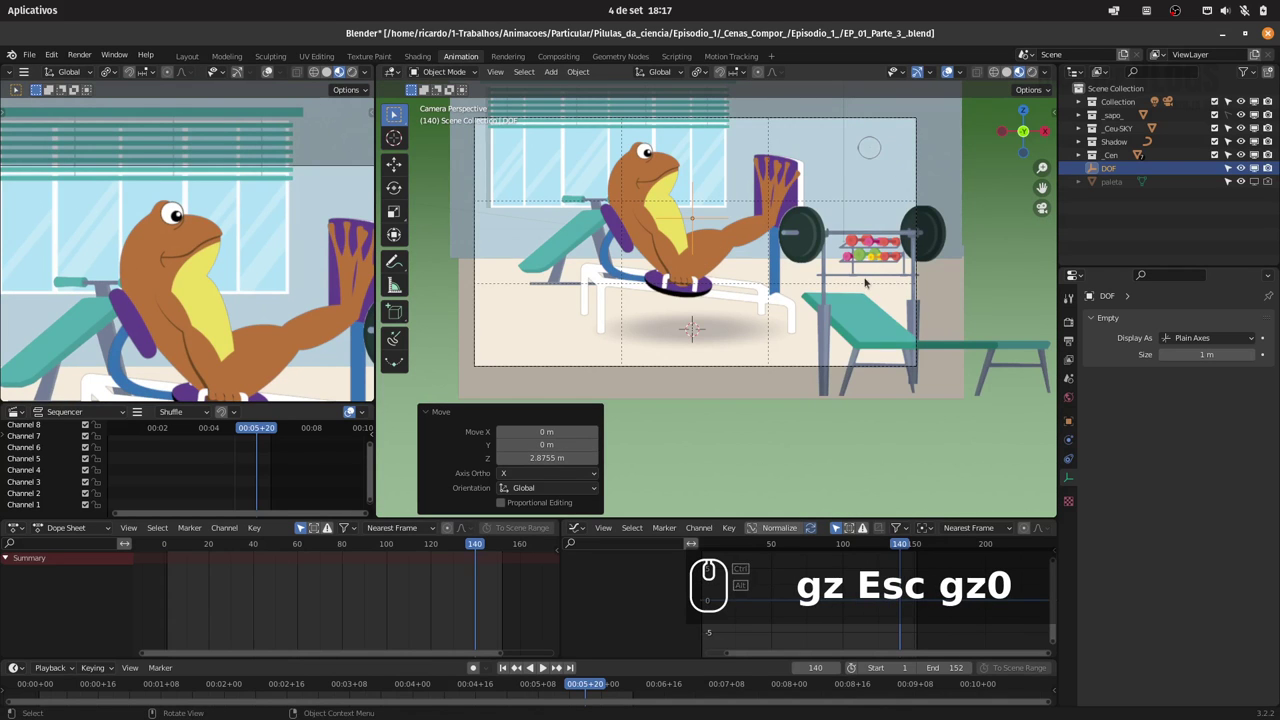
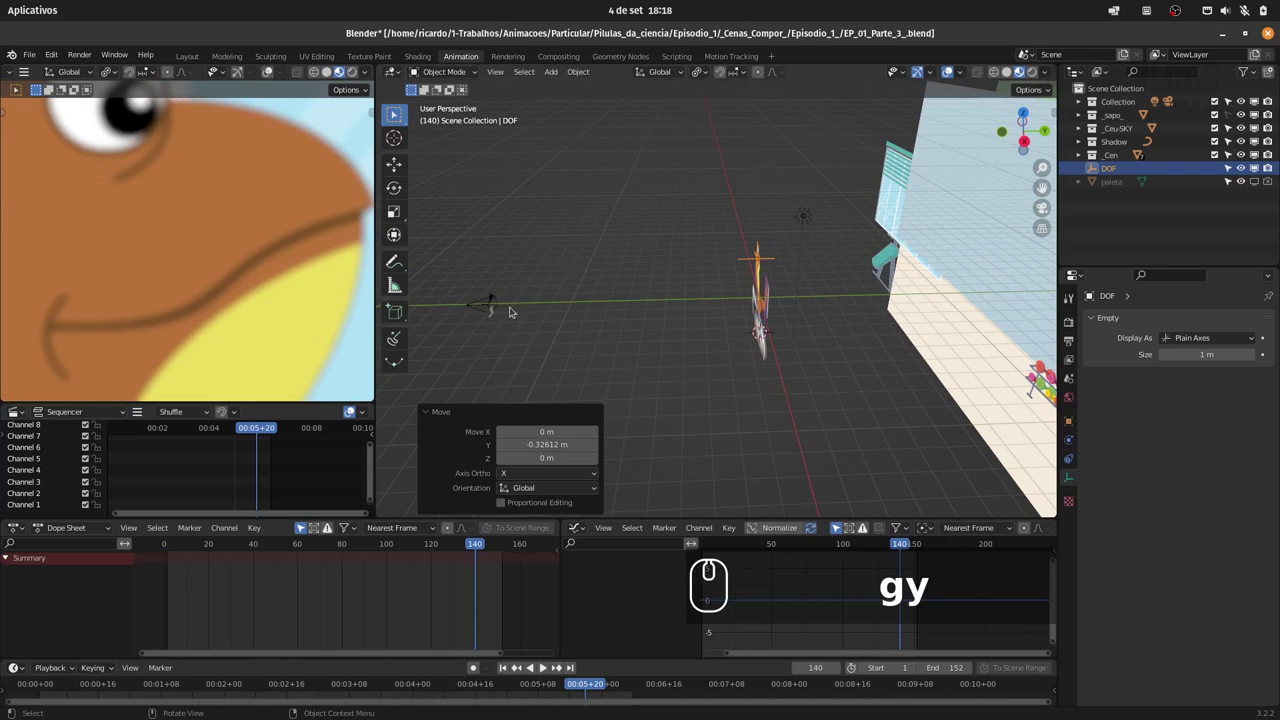
Lower the camera's Depth of Field F-Stop to 1.0 for stronger background blur
{"action": "left_click", "coordinate": [498, 290]}
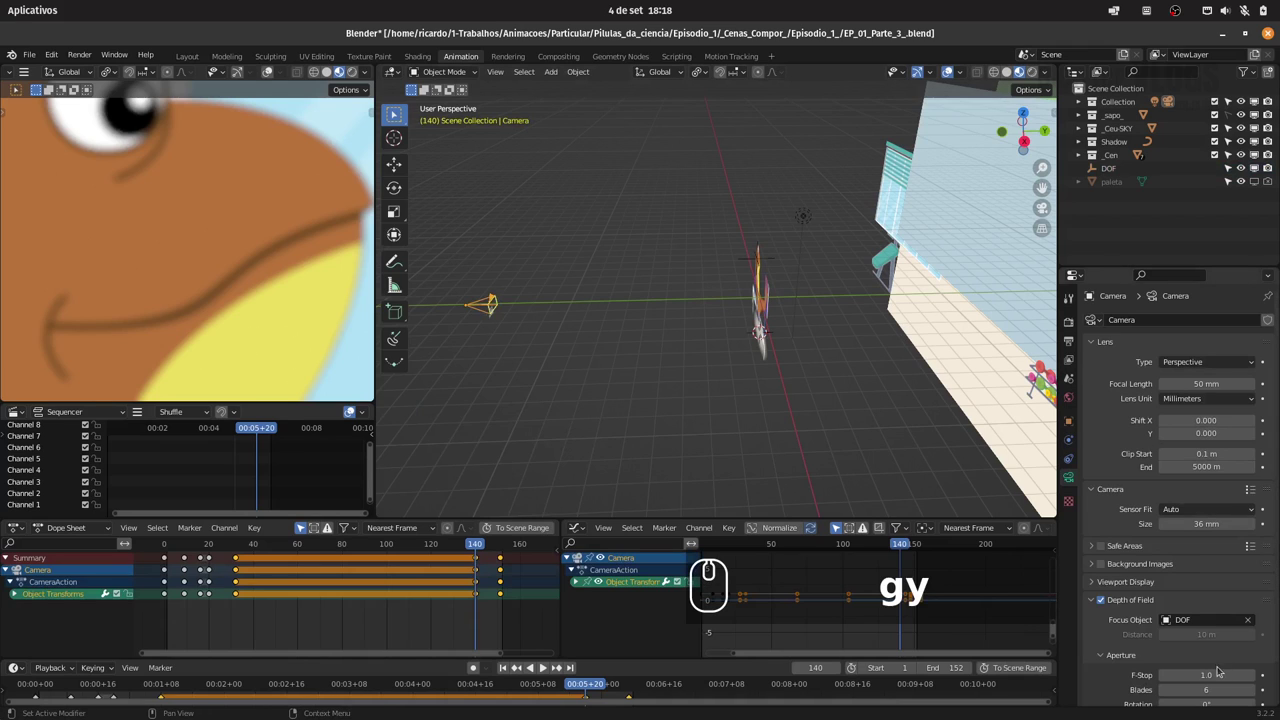
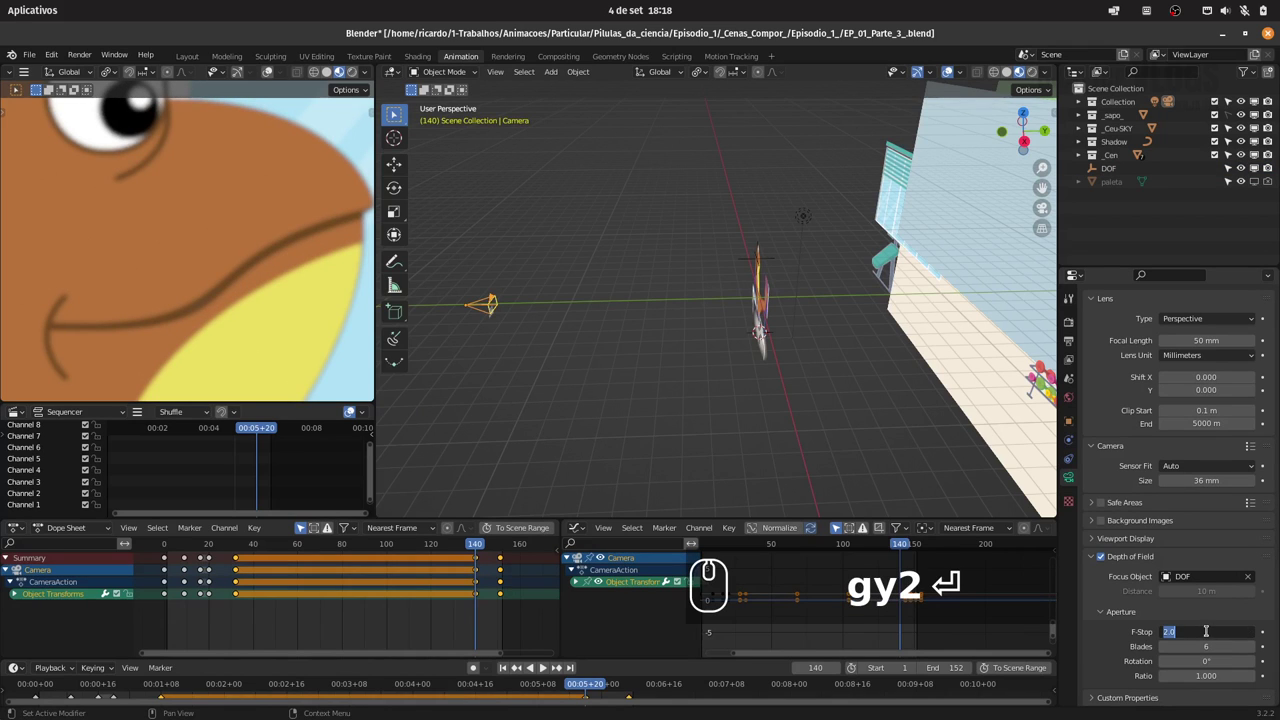
{"action": "key", "text": "4"}
{"action": "key", "text": "Return"}
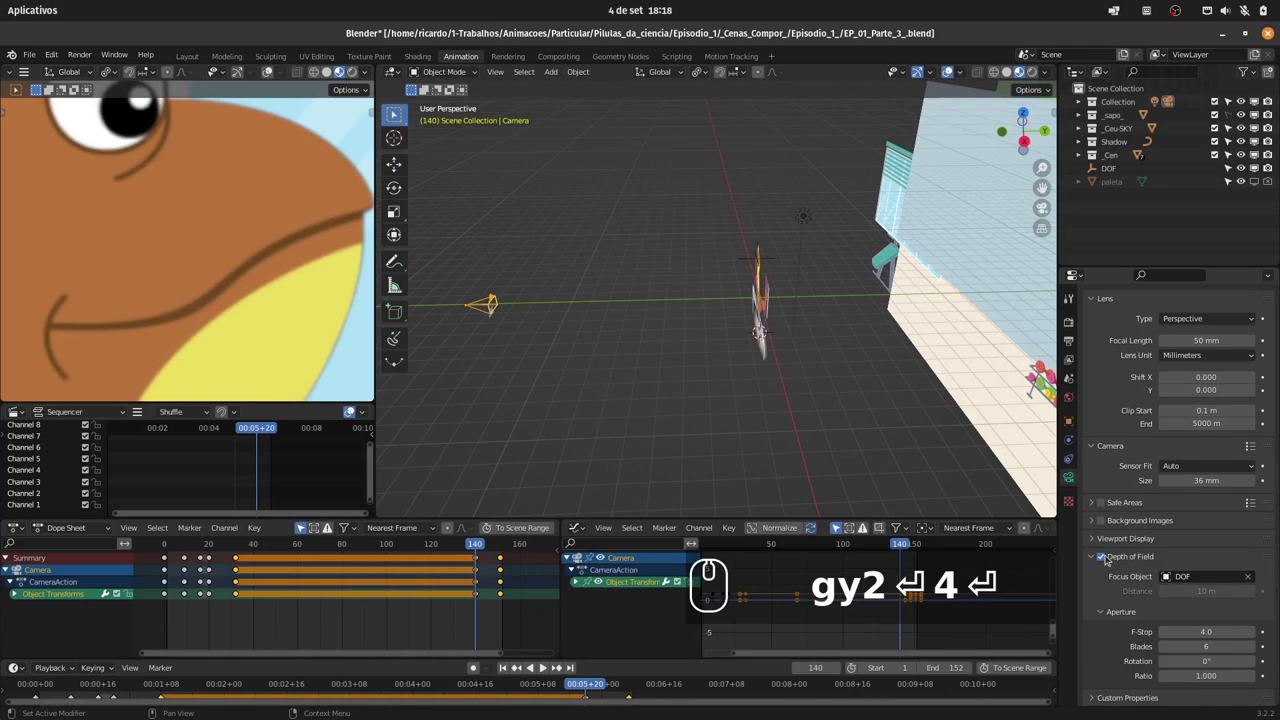
{"action": "left_click", "coordinate": [1106, 561]}
{"action": "left_click", "coordinate": [1102, 561]}
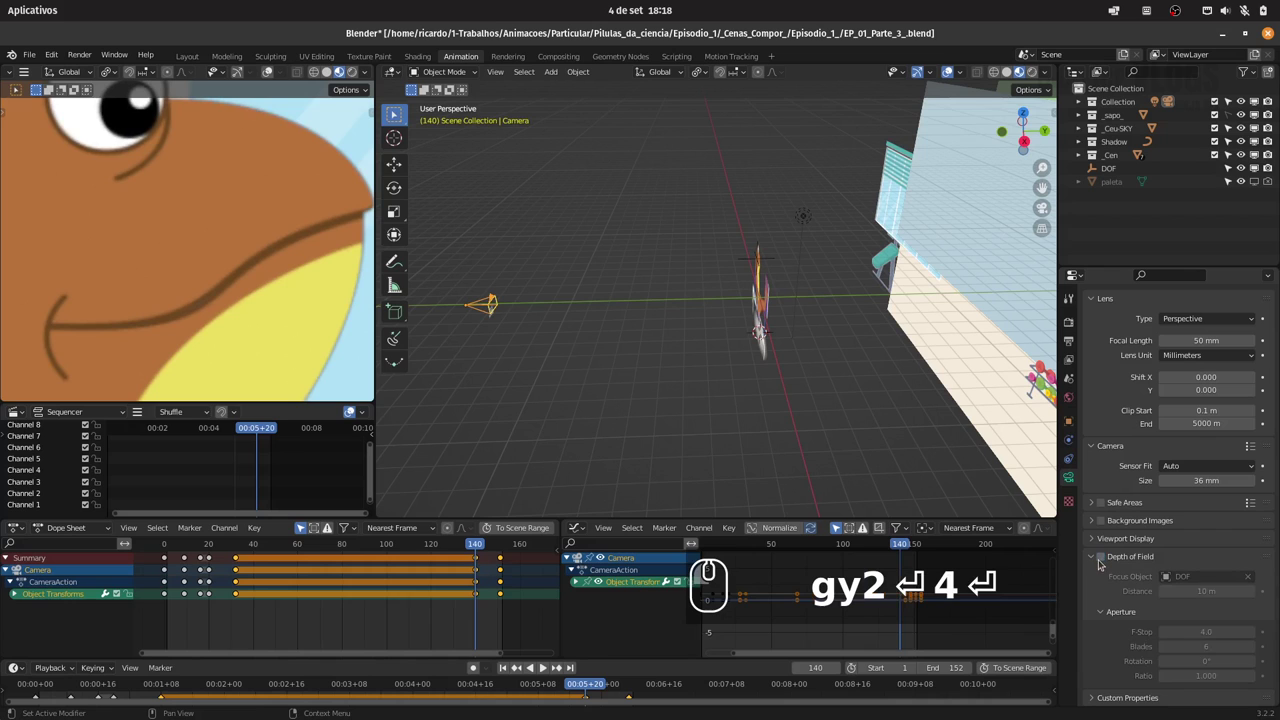
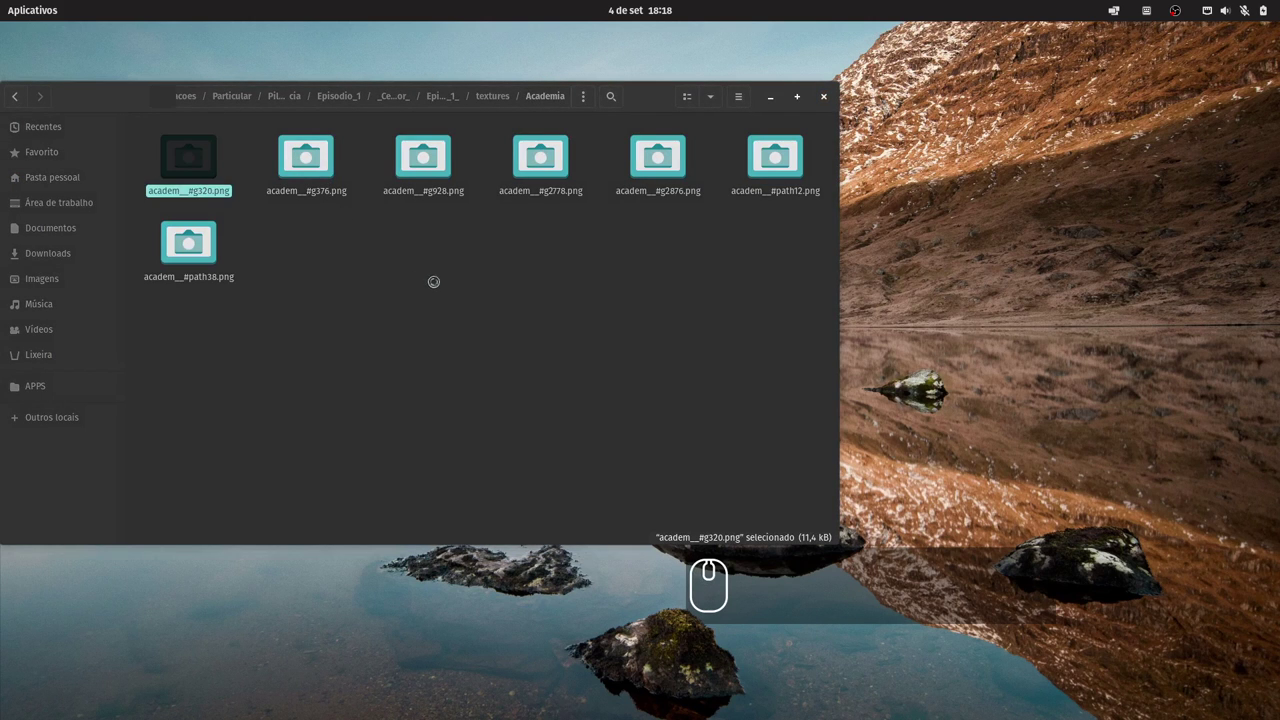
Step through the Academia texture images and quick-preview the bench PNG
{"action": "key", "text": "Tab"}
{"action": "key", "text": "Right"}
{"action": "key", "text": "Left"}
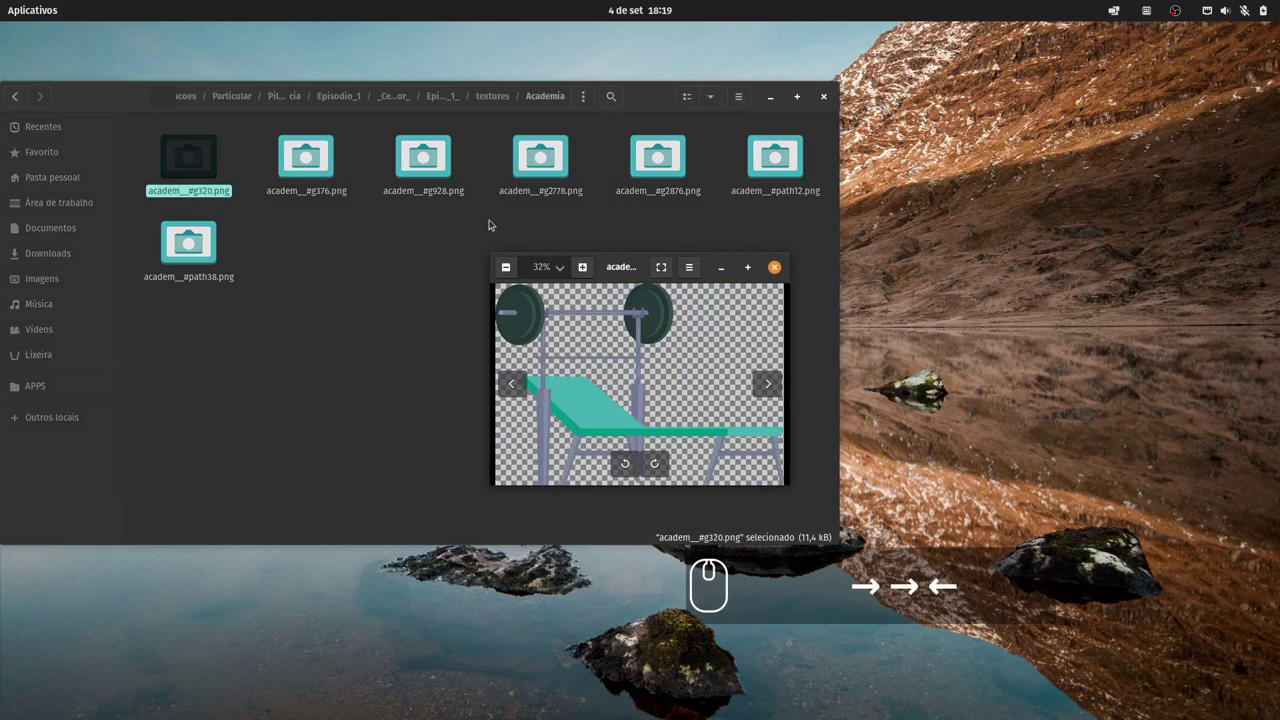
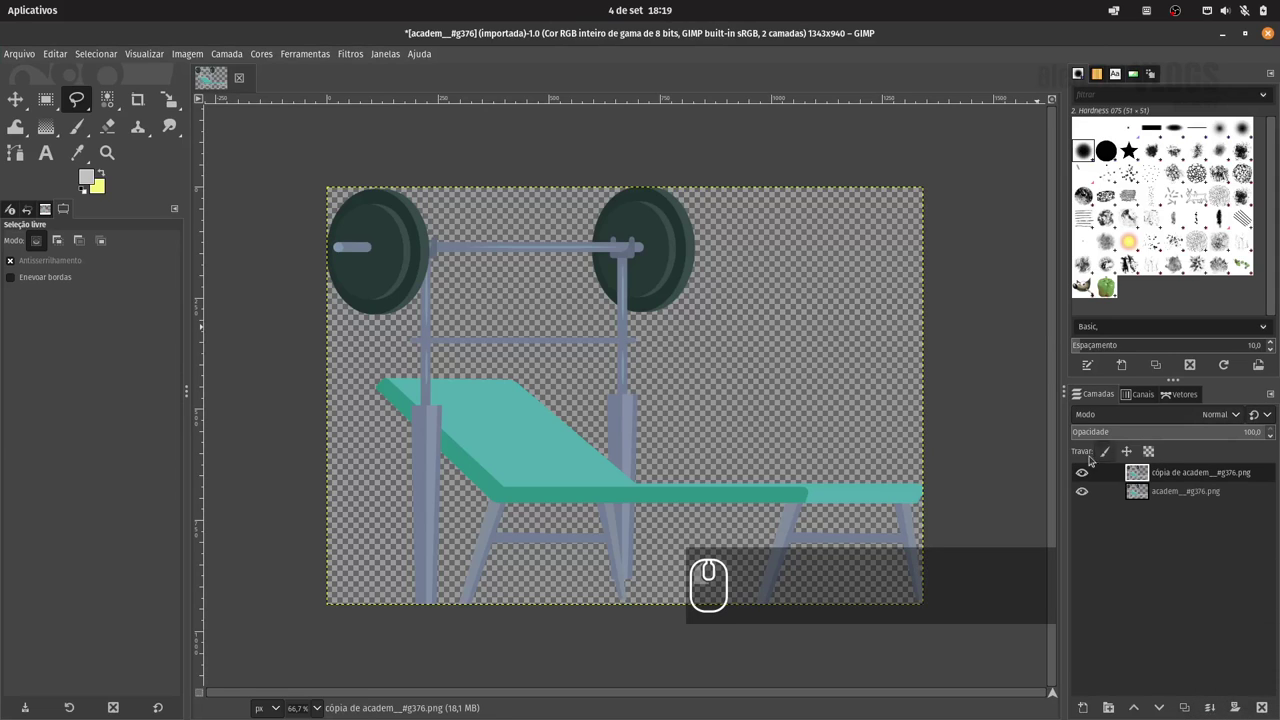
Hide the original bench layer and review the canvas size settings without changing them
{"action": "left_click", "coordinate": [1083, 500]}
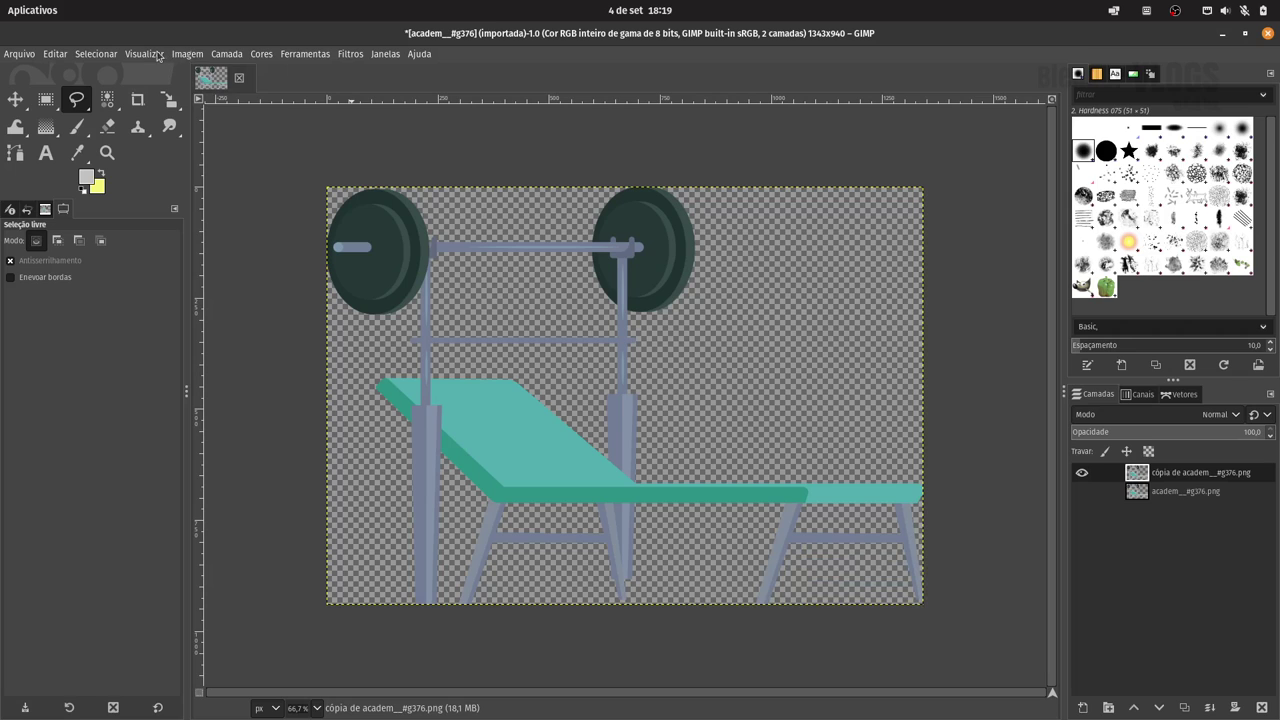
{"action": "left_click", "coordinate": [200, 56]}
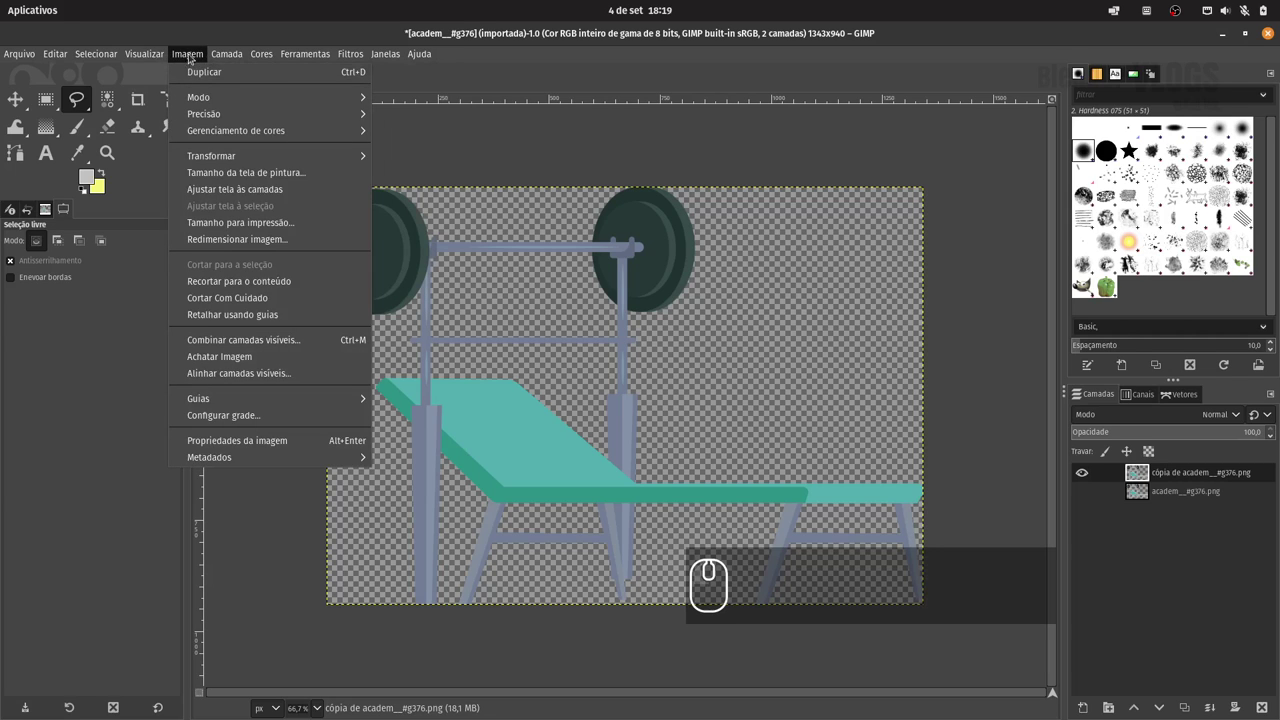
{"action": "left_click", "coordinate": [316, 180]}
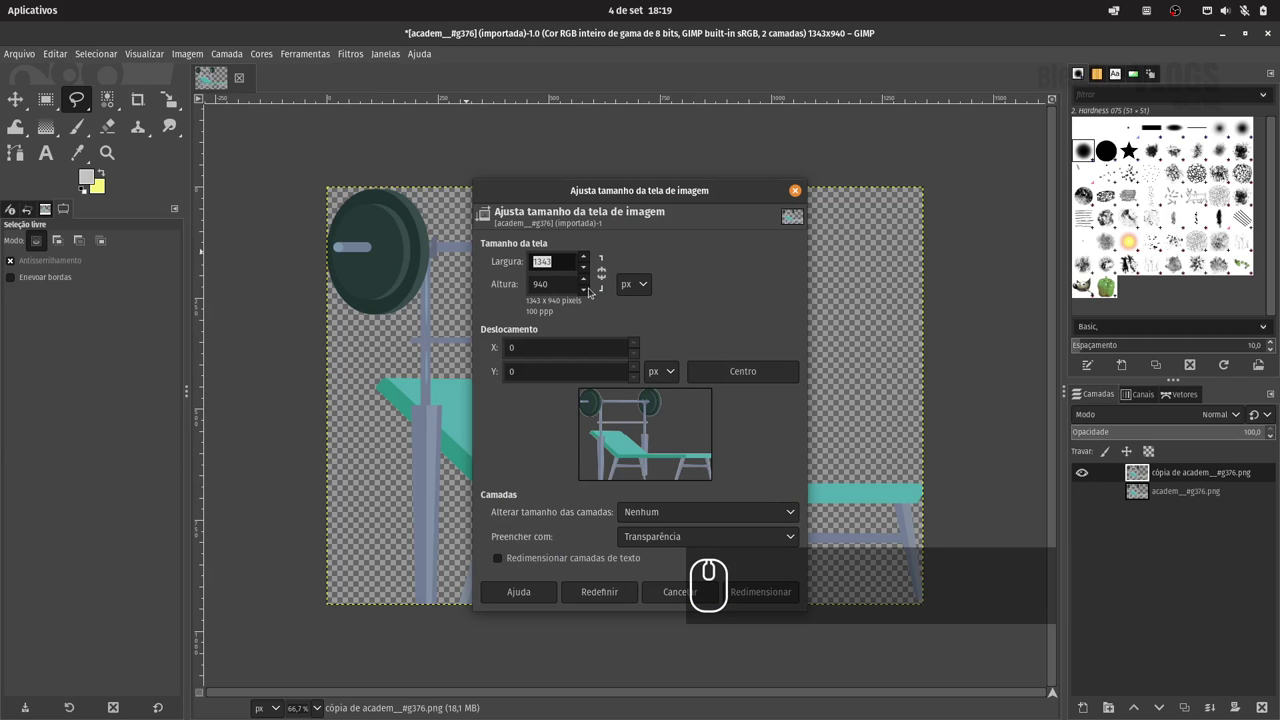
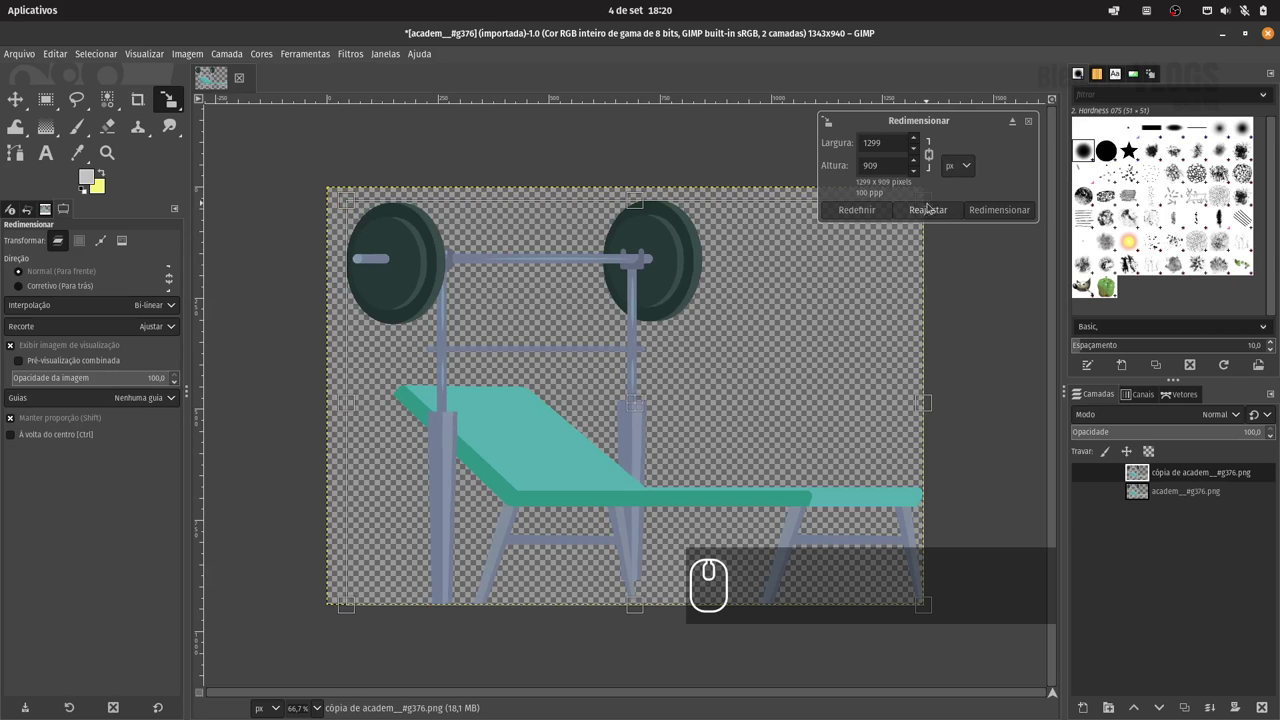
Shrink the duplicated bench layer to about 1299×909 with the Scale tool
{"action": "left_click_drag", "start_coordinate": [931, 199], "coordinate": [961, 212]}
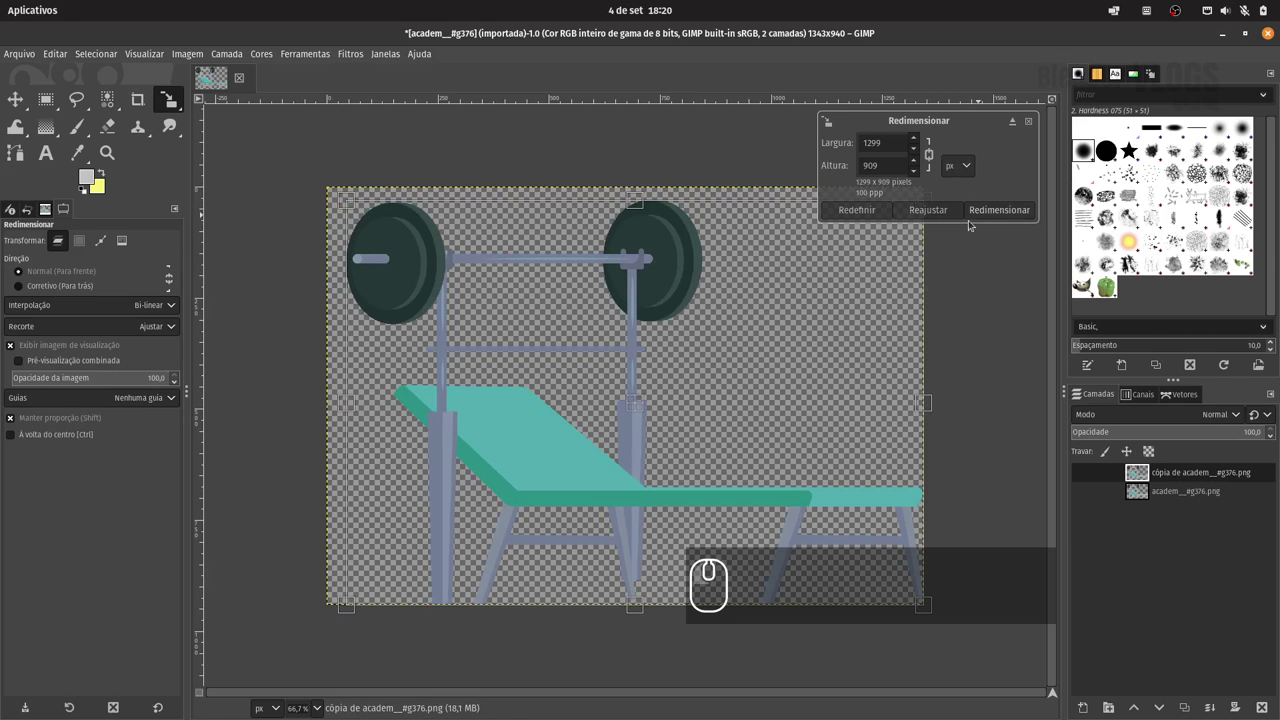
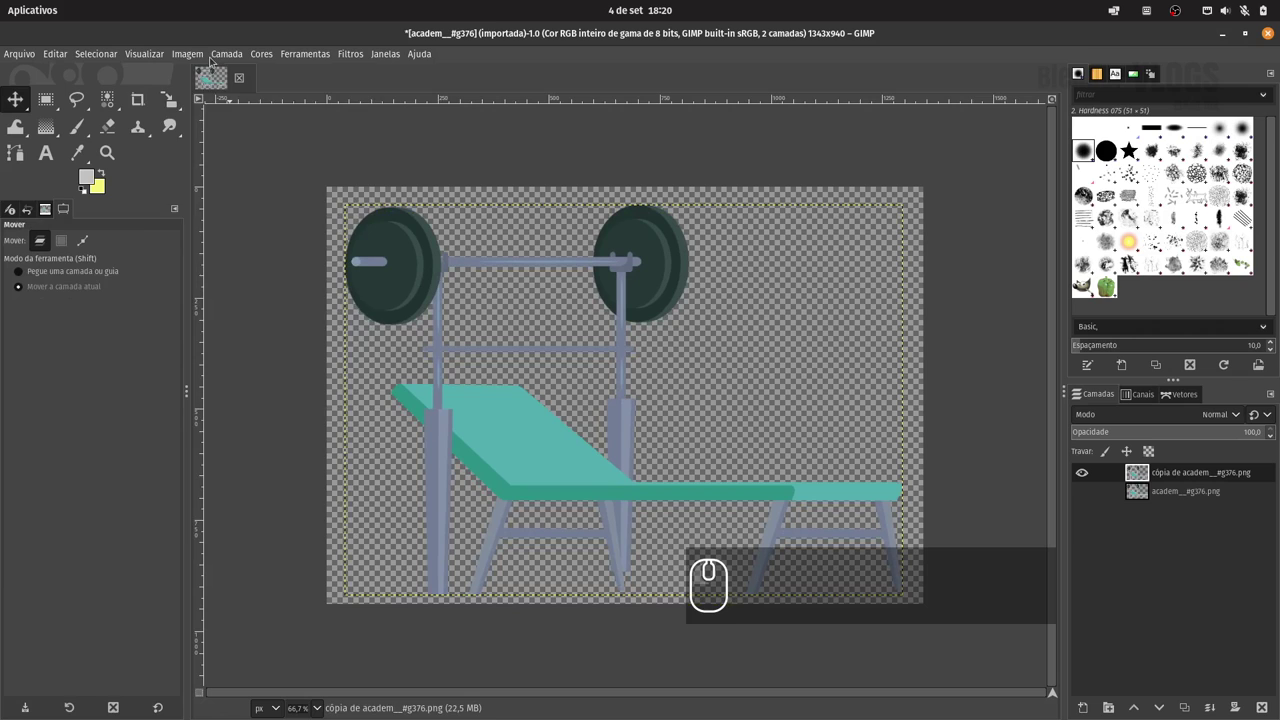
{"action": "left_click", "coordinate": [174, 48]}
{"action": "left_click", "coordinate": [183, 307]}
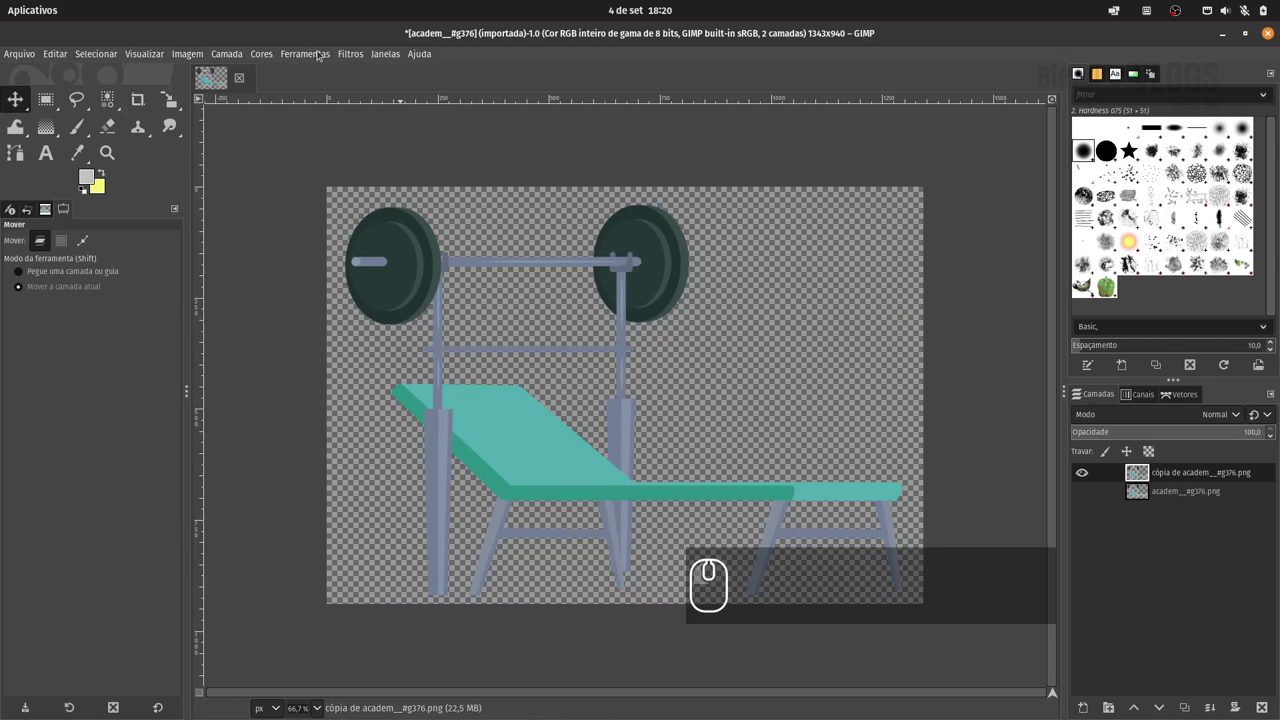
Apply a Gaussian blur of about 6.8 to the copied bench layer
{"action": "left_click", "coordinate": [360, 55]}
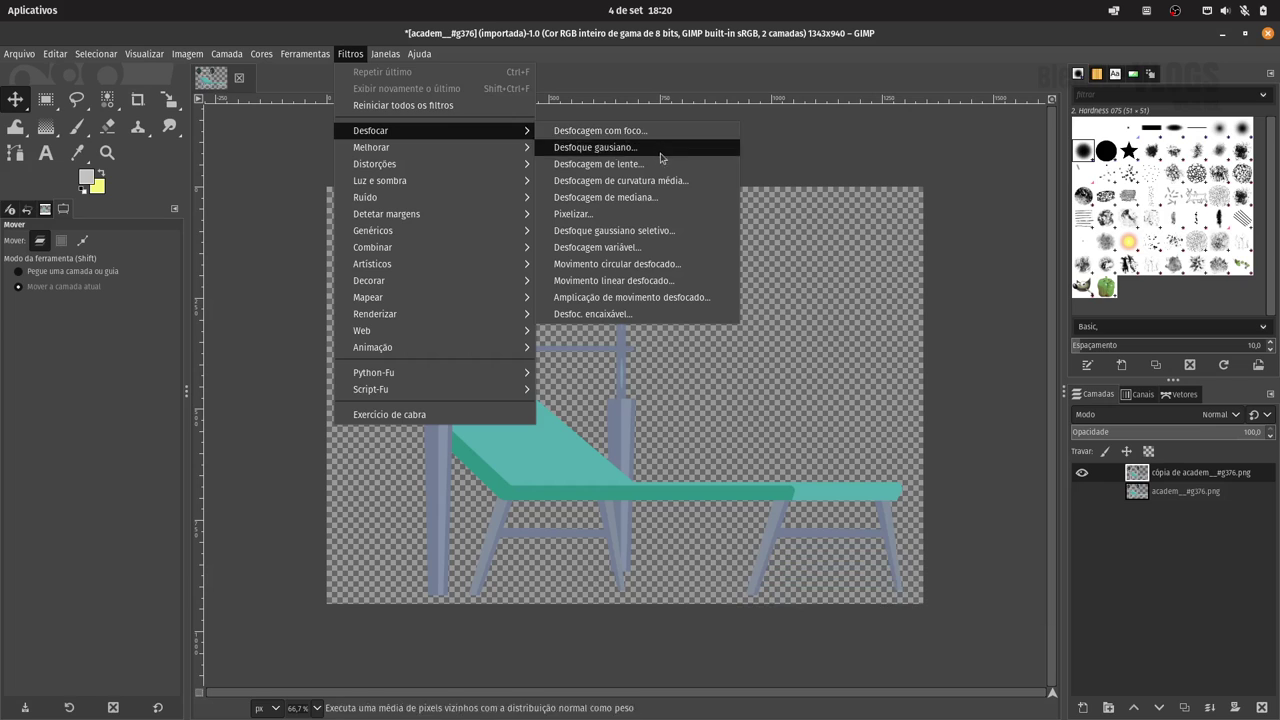
{"action": "left_click", "coordinate": [657, 153]}
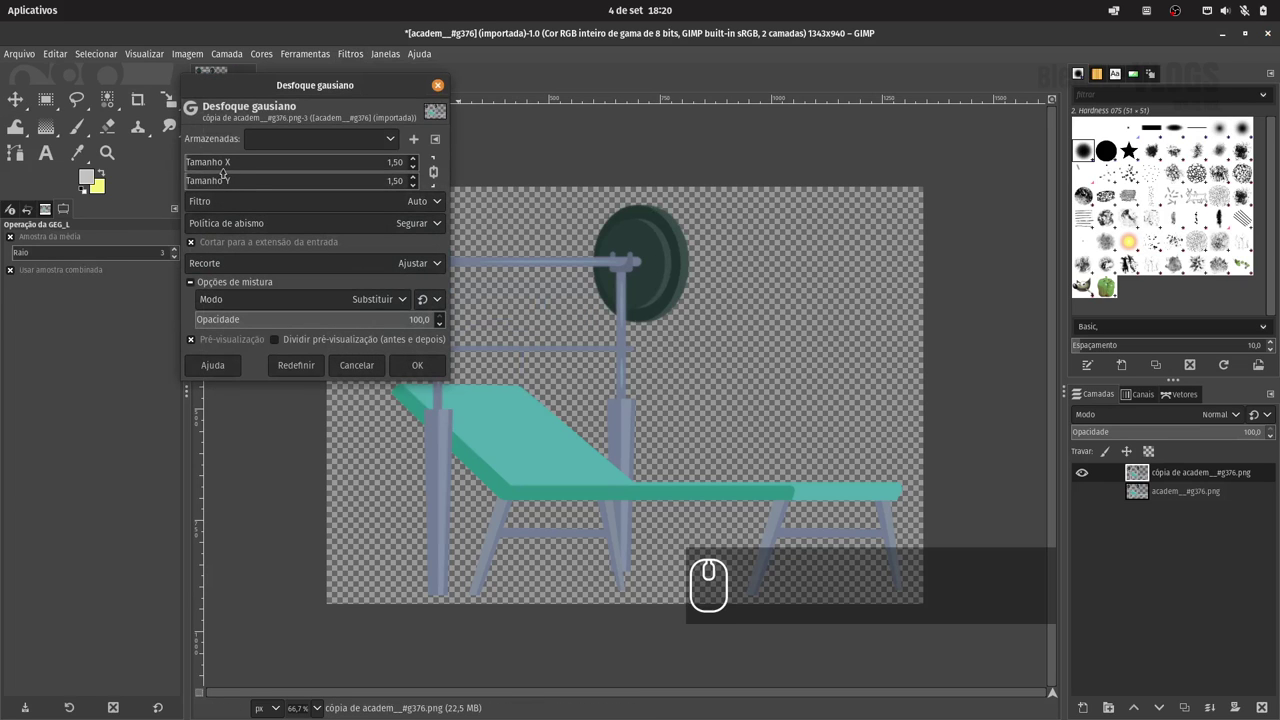
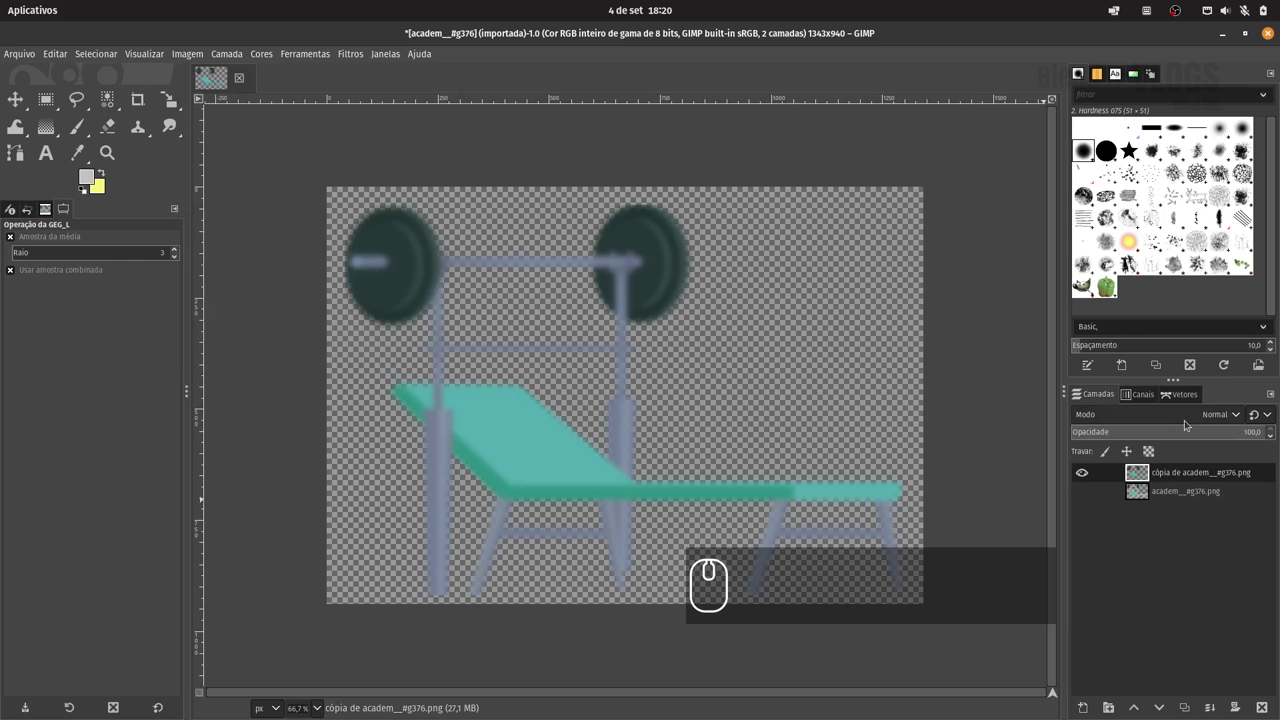
{"action": "left_click_drag", "start_coordinate": [20, 55], "coordinate": [99, 341]}
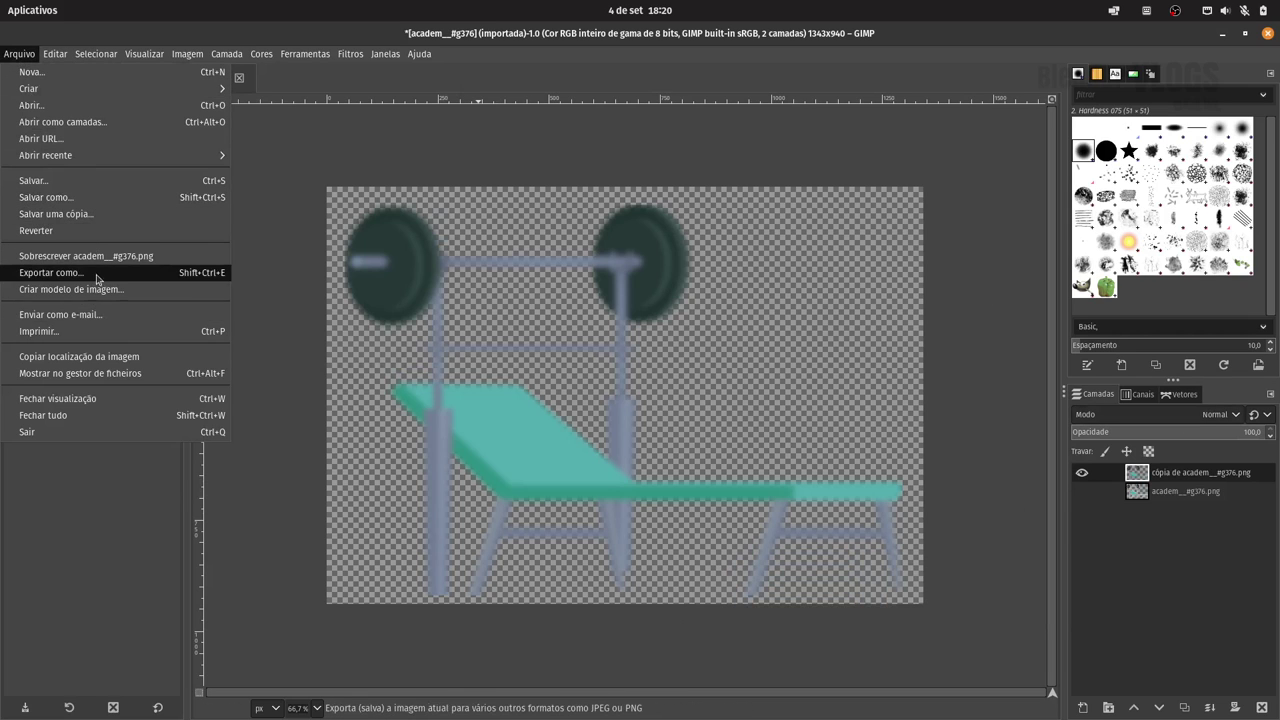
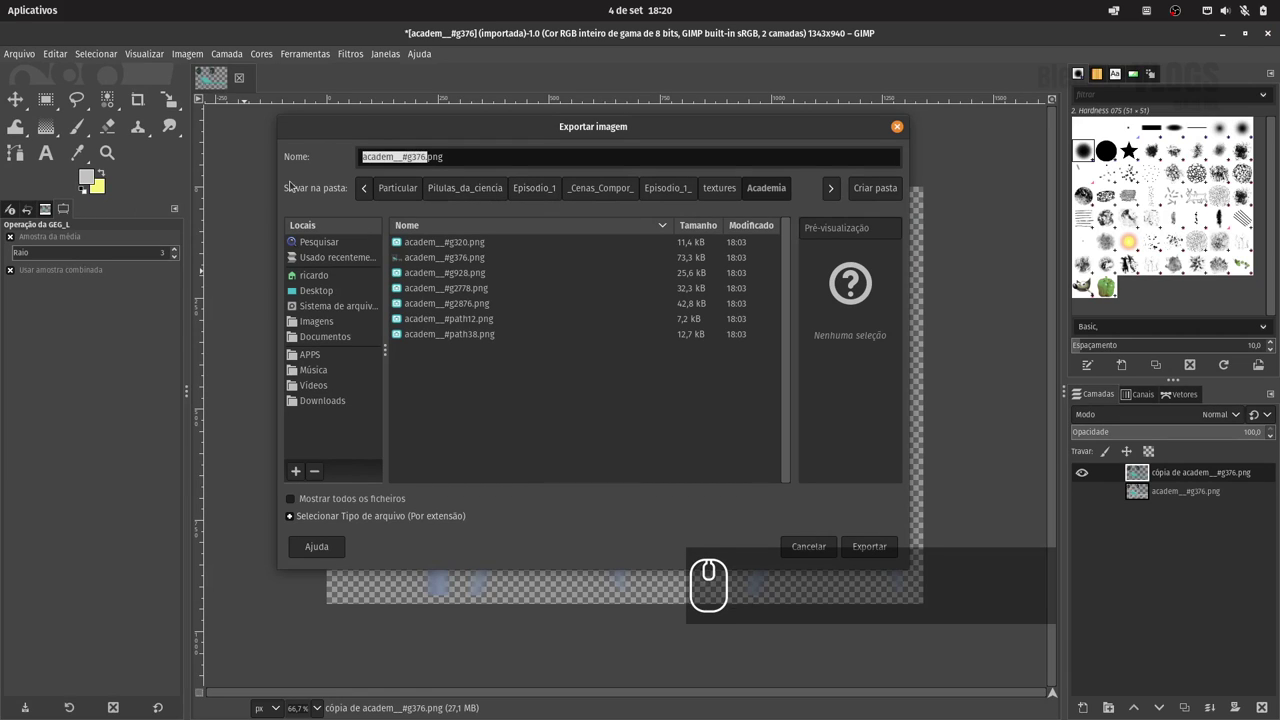
Export the blurred bench as Defocus_aca.png into the Academia textures folder with default PNG options
{"action": "type", "text": "defocus_"}
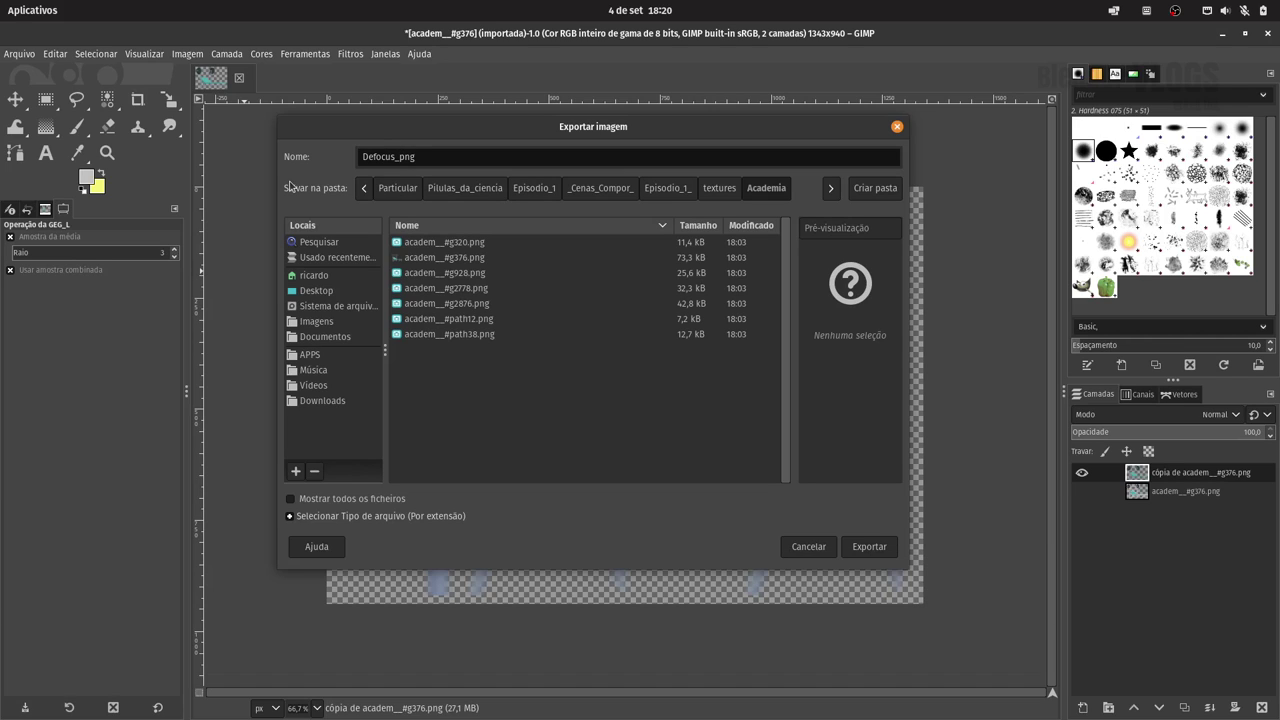
{"action": "key", "text": "a"}
{"action": "type", "text": "aca"}
{"action": "type", "text": "."}
{"action": "left_click", "coordinate": [871, 543]}
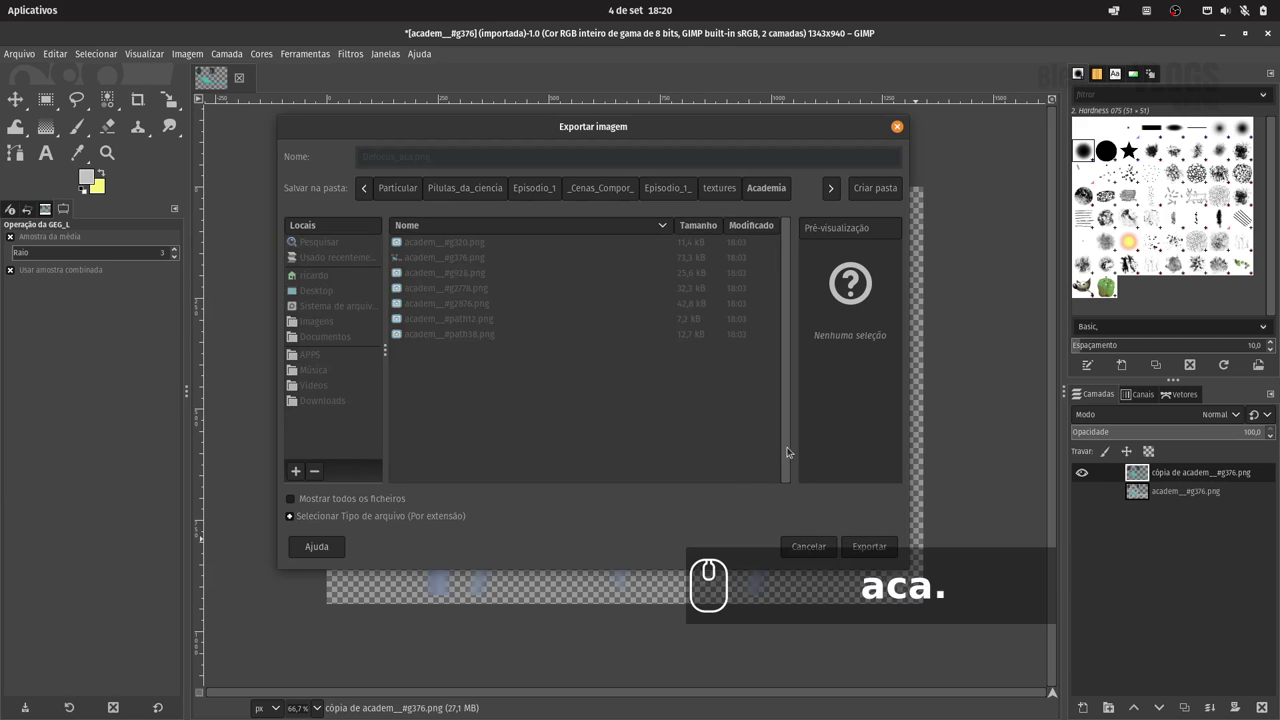
{"action": "left_click_drag", "start_coordinate": [703, 493], "coordinate": [1038, 70]}
Quit GIMP, discarding the unsaved project changes
{"action": "left_click", "coordinate": [1275, 39]}
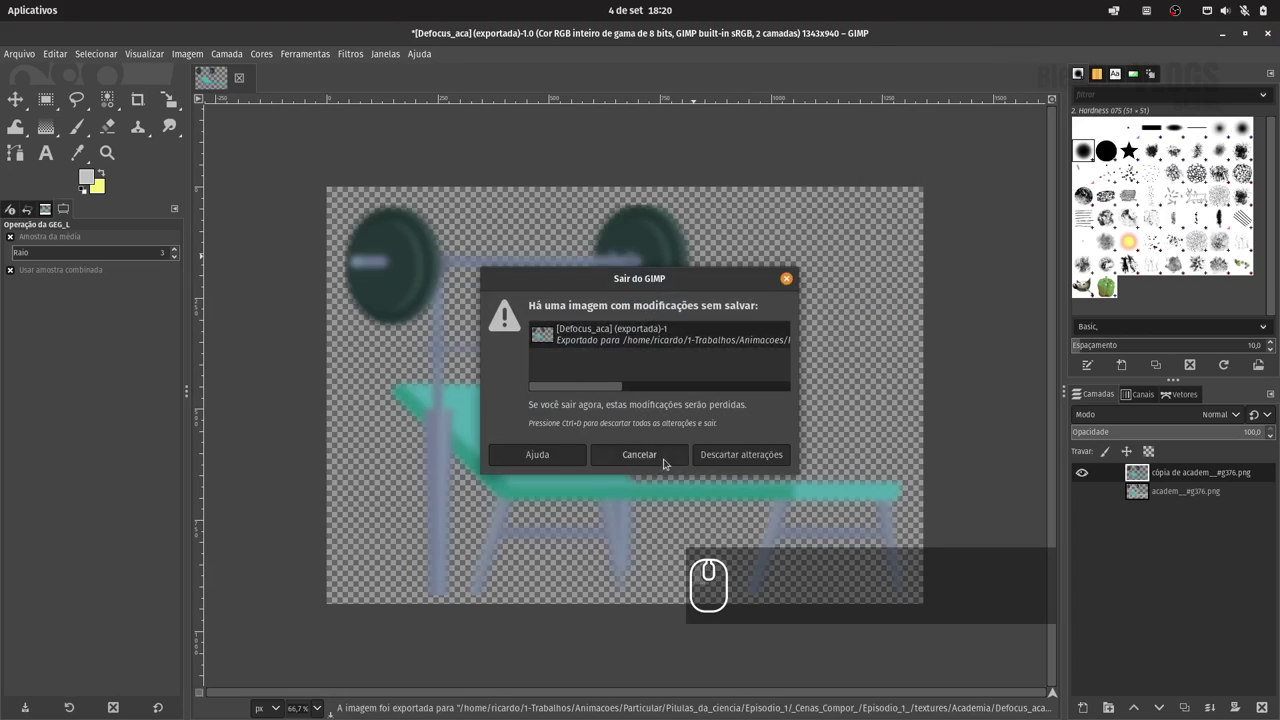
{"action": "left_click", "coordinate": [750, 465]}
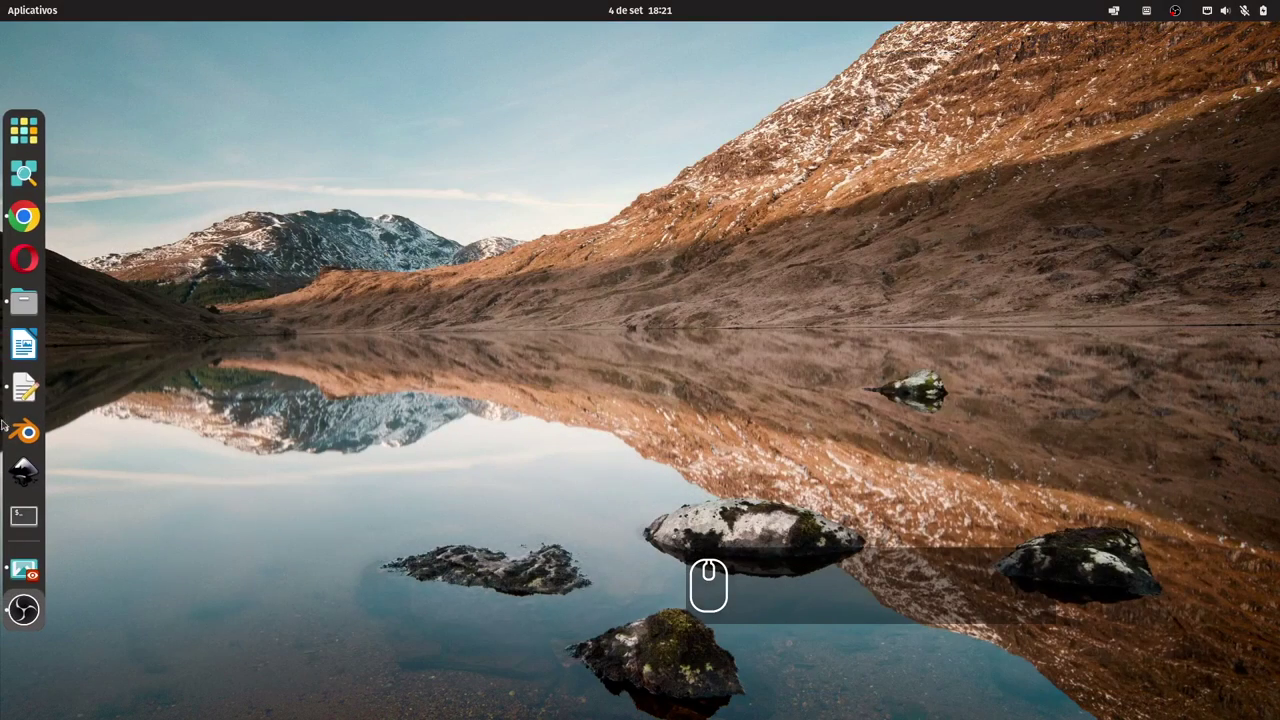
Load Defocus_aca.png into the bench plane's Image Texture node in the Shading workspace
{"action": "left_click", "coordinate": [17, 431]}
{"action": "left_click_drag", "start_coordinate": [341, 423], "coordinate": [429, 60]}
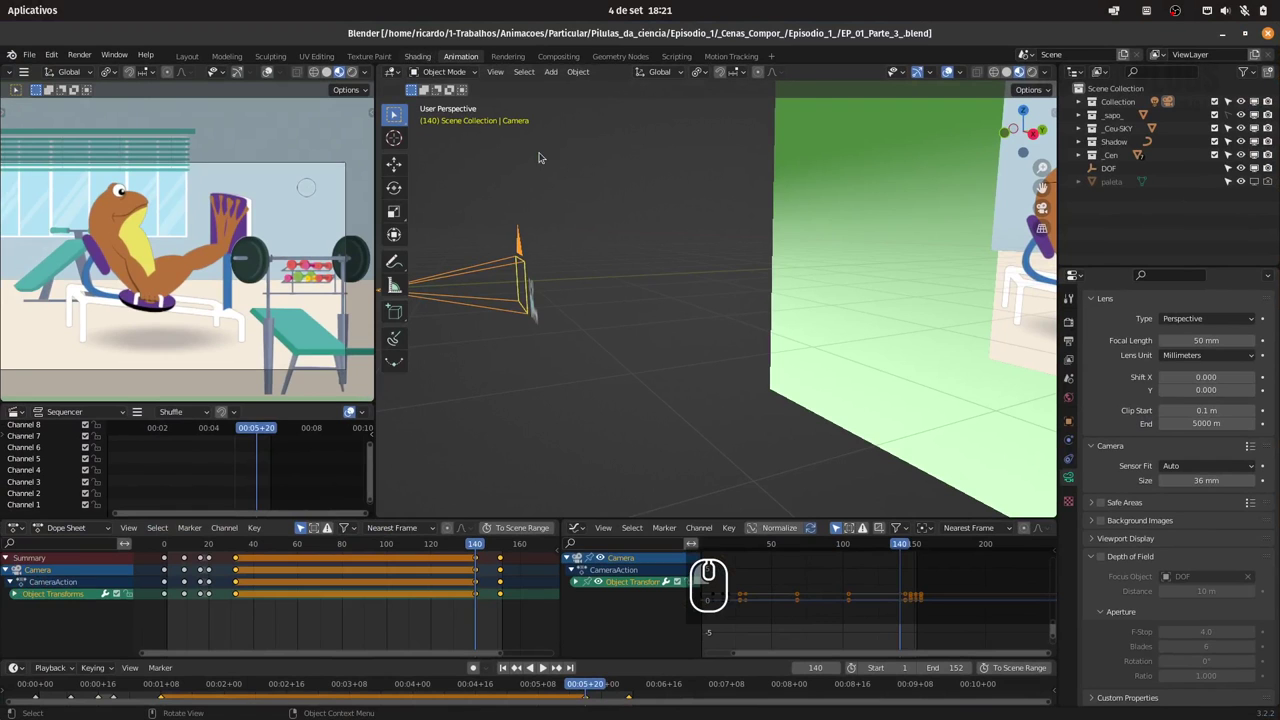
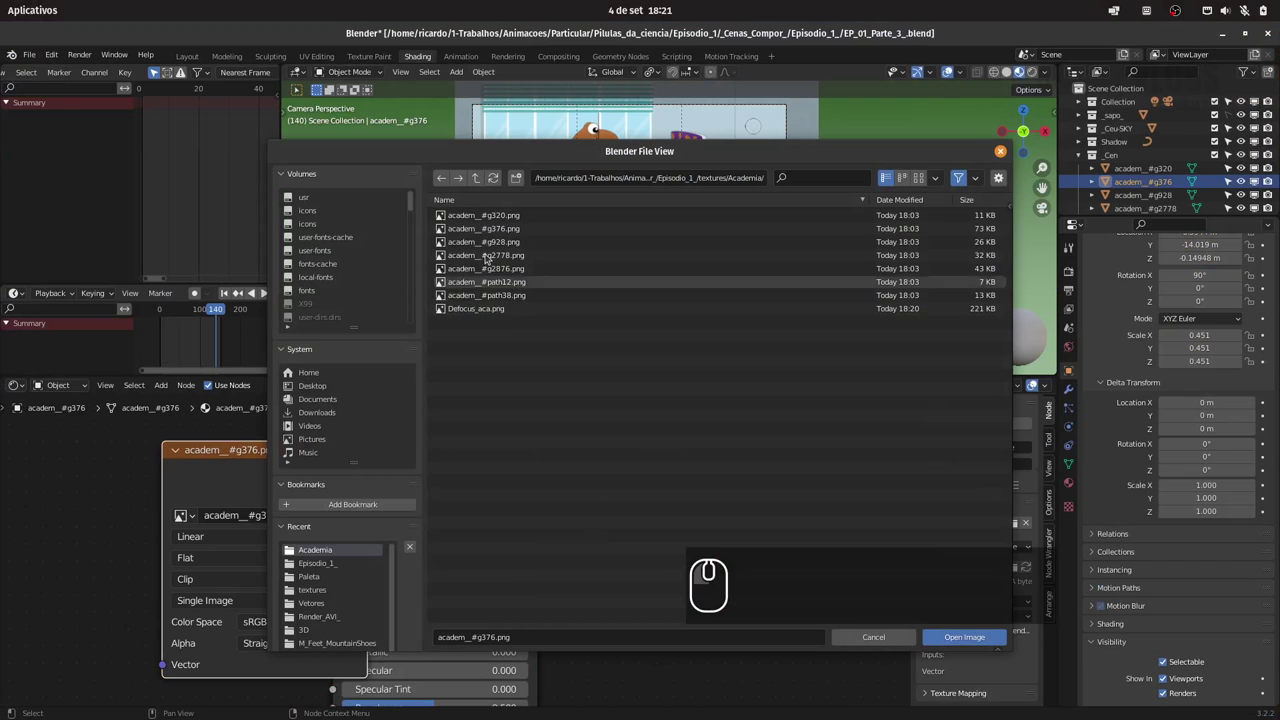
{"action": "left_click_drag", "start_coordinate": [508, 313], "coordinate": [532, 310]}
{"action": "left_click", "coordinate": [972, 640]}
Back in the Animation layout, scale the bench plane up about 1.38×
{"action": "left_click_drag", "start_coordinate": [468, 56], "coordinate": [604, 315]}
{"action": "key", "text": "s"}
{"action": "left_click_drag", "start_coordinate": [630, 334], "coordinate": [232, 254]}
{"action": "left_click", "coordinate": [223, 254]}
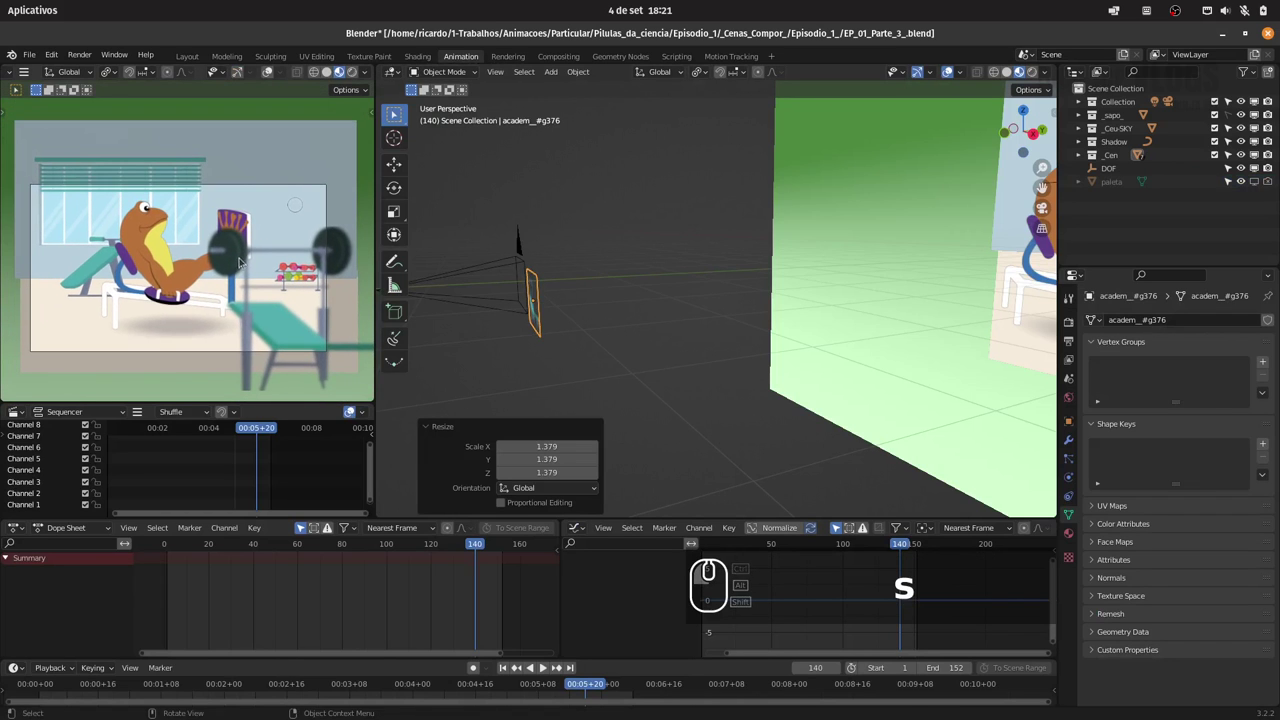
Move the bench plane along X and resize it, scrubbing early frames to check the framing
{"action": "key", "text": "g"}
{"action": "key", "text": "x"}
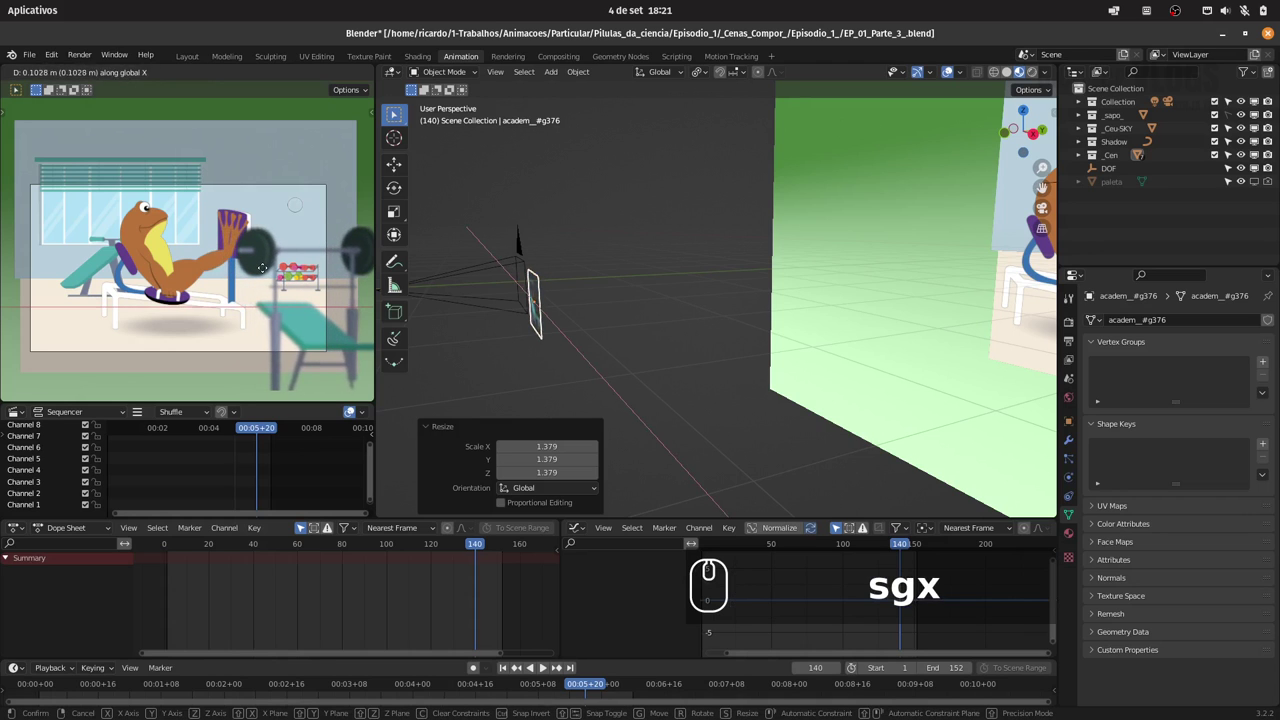
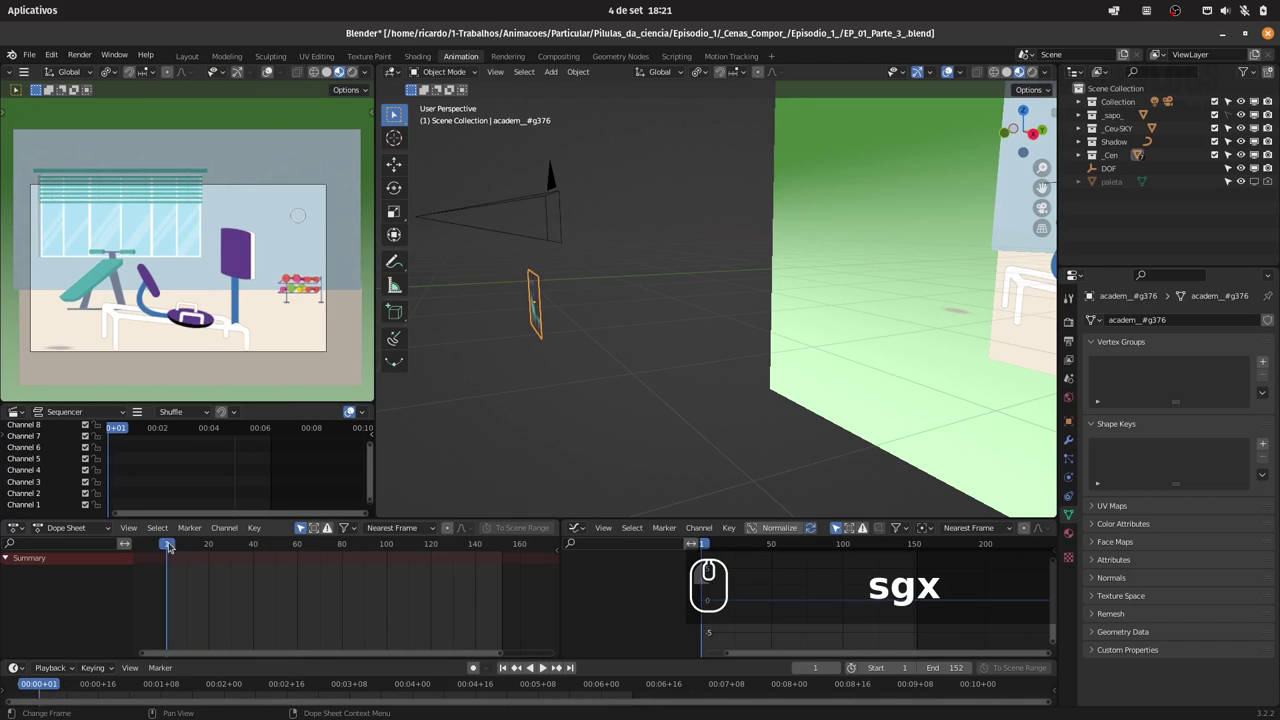
{"action": "left_click_drag", "start_coordinate": [172, 546], "coordinate": [439, 422]}
{"action": "type", "text": "sgx"}
{"action": "type", "text": "sgx"}
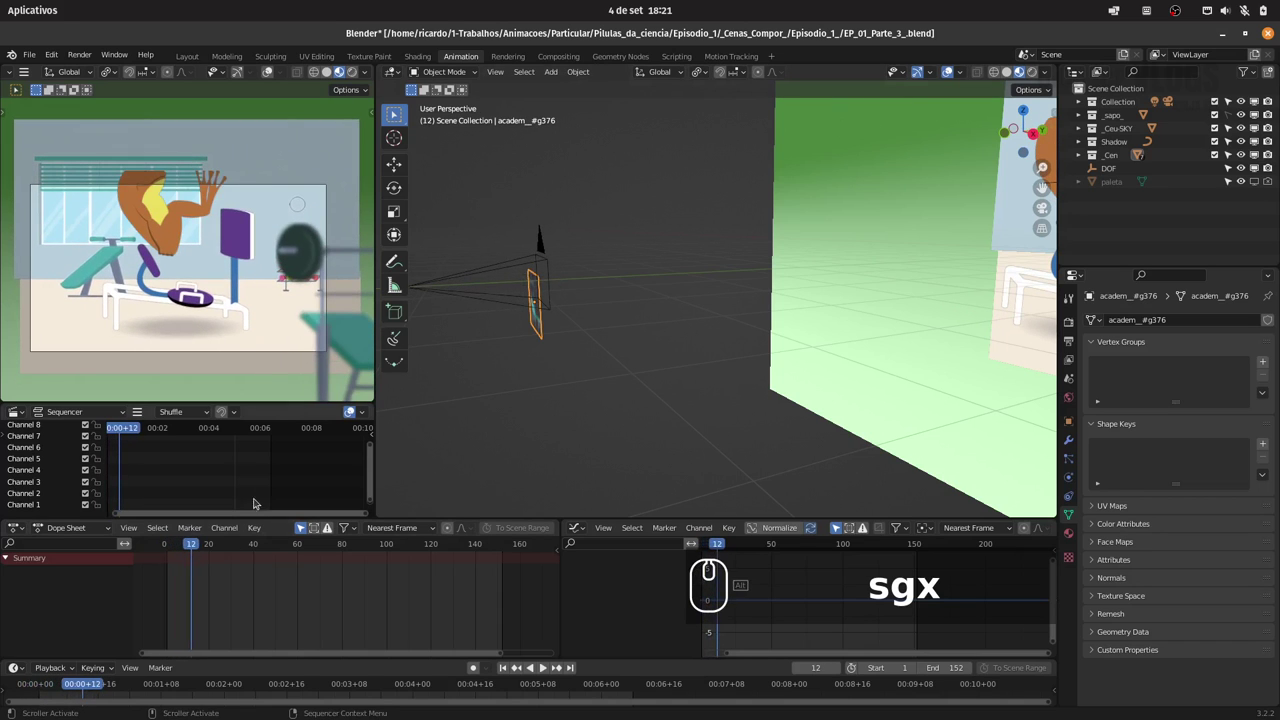
{"action": "left_click_drag", "start_coordinate": [194, 549], "coordinate": [614, 314]}
{"action": "type", "text": "gx"}
{"action": "left_click", "coordinate": [619, 318]}
Shift the plane along Y and rescale it, checking a later frame of the camera shot
{"action": "type", "text": "gy"}
{"action": "left_click_drag", "start_coordinate": [663, 295], "coordinate": [673, 296]}
{"action": "type", "text": "s"}
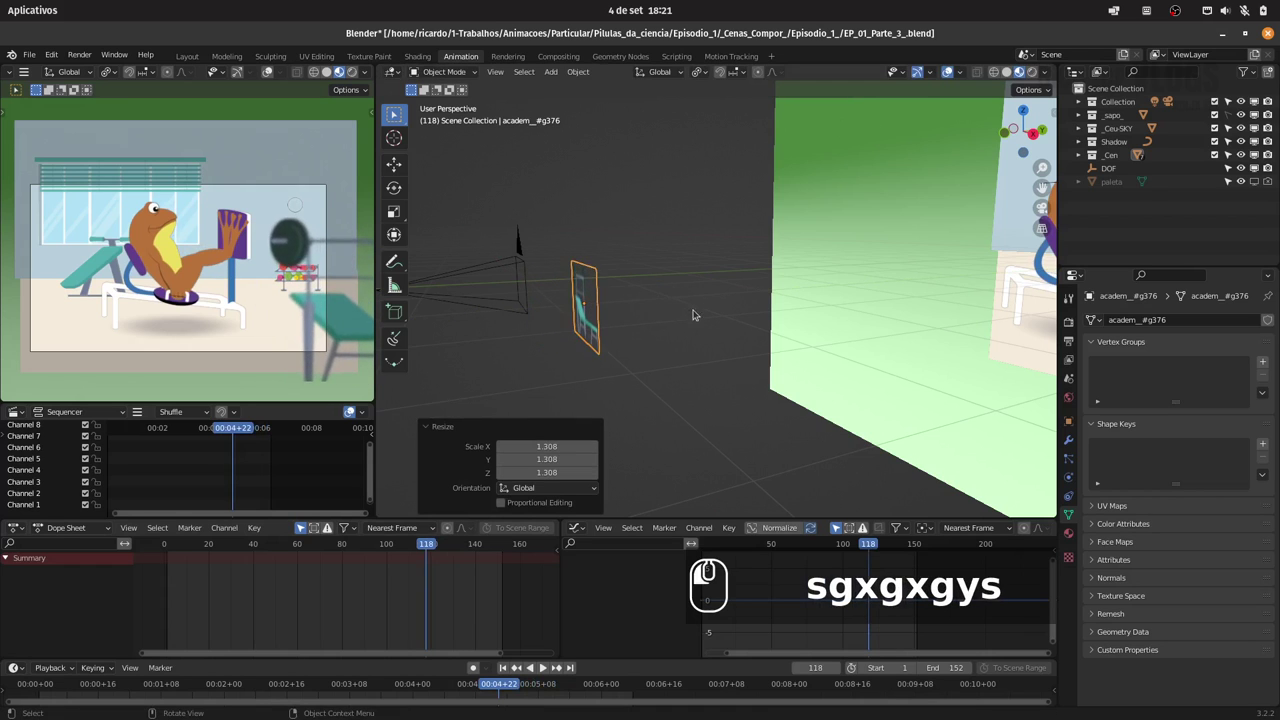
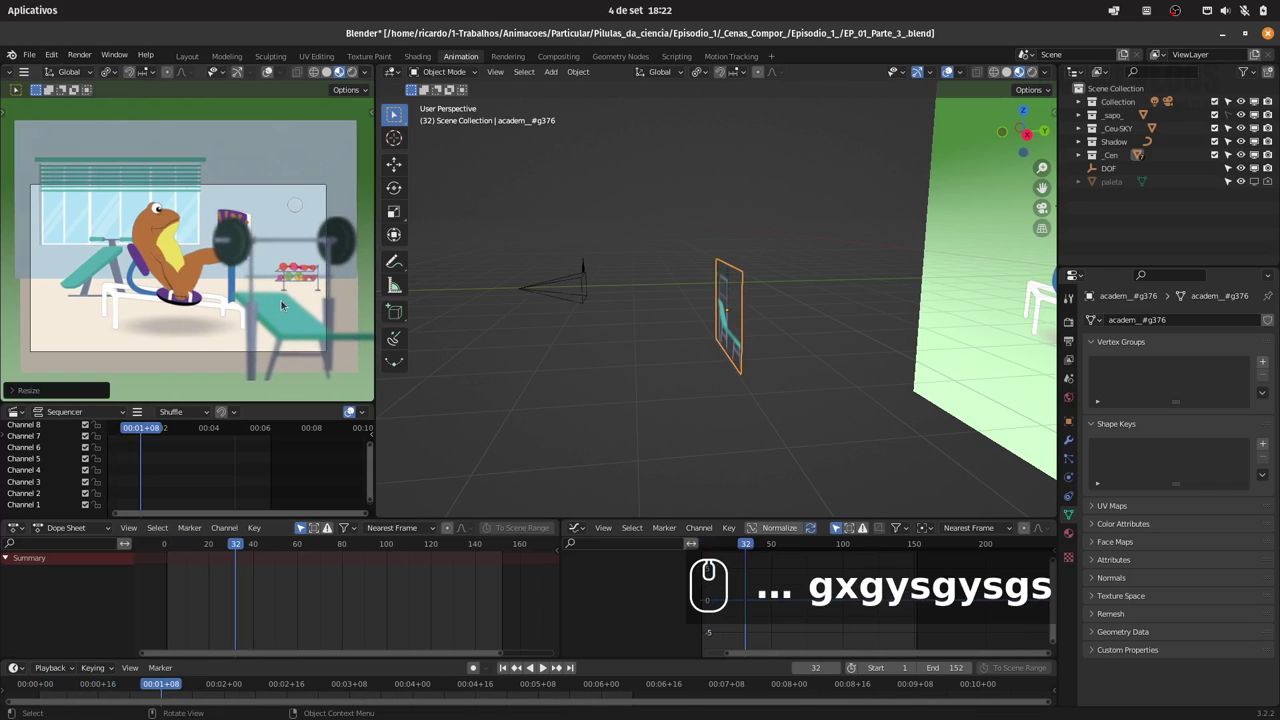
{"action": "type", "text": "g"}
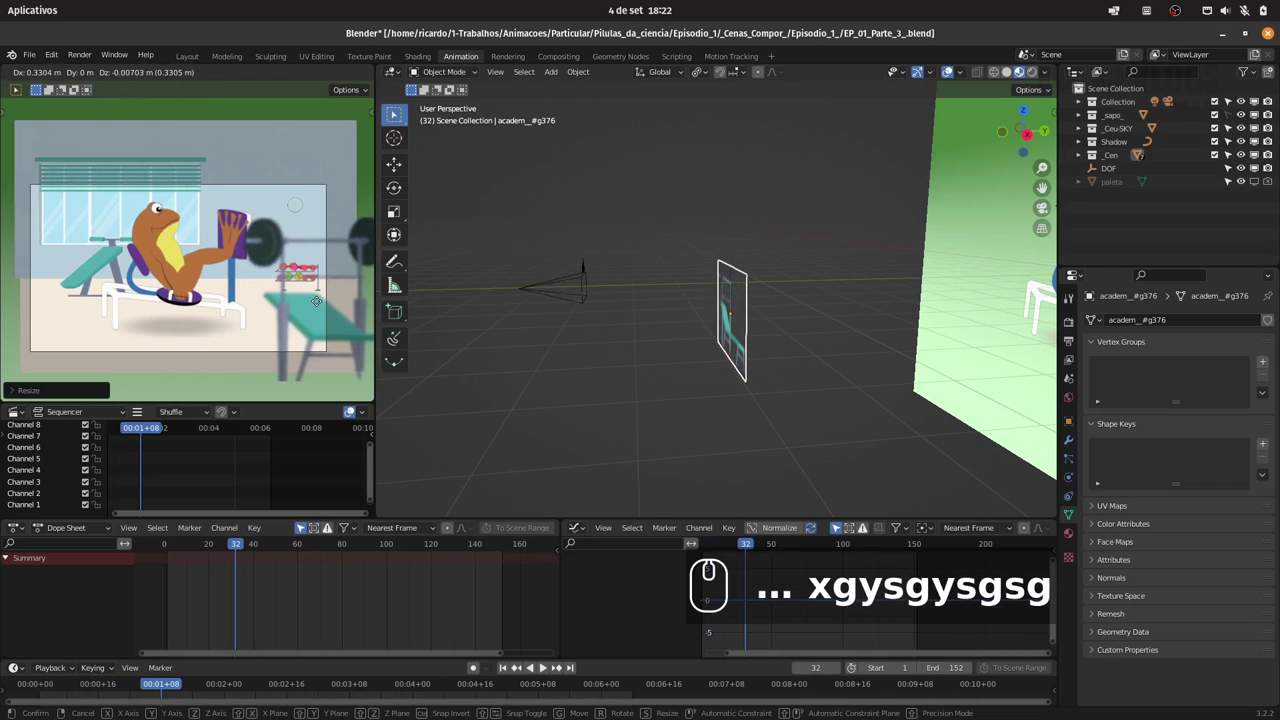
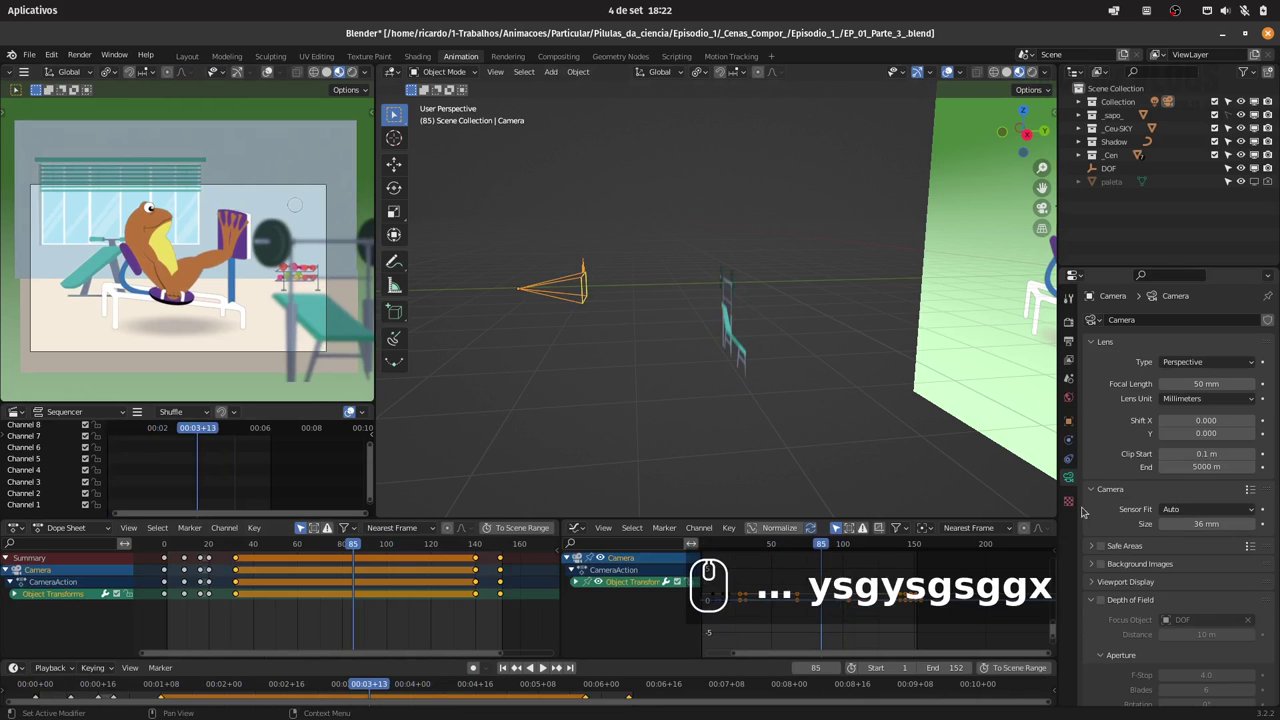
Make final G/S tweaks to the image planes, check the camera preview, and save EP_01_Parte_3_.blend
{"action": "type", "text": "ysgysgsggx"}
{"action": "left_click_drag", "start_coordinate": [1109, 605], "coordinate": [799, 253]}
{"action": "left_click_drag", "start_coordinate": [803, 234], "coordinate": [698, 271]}
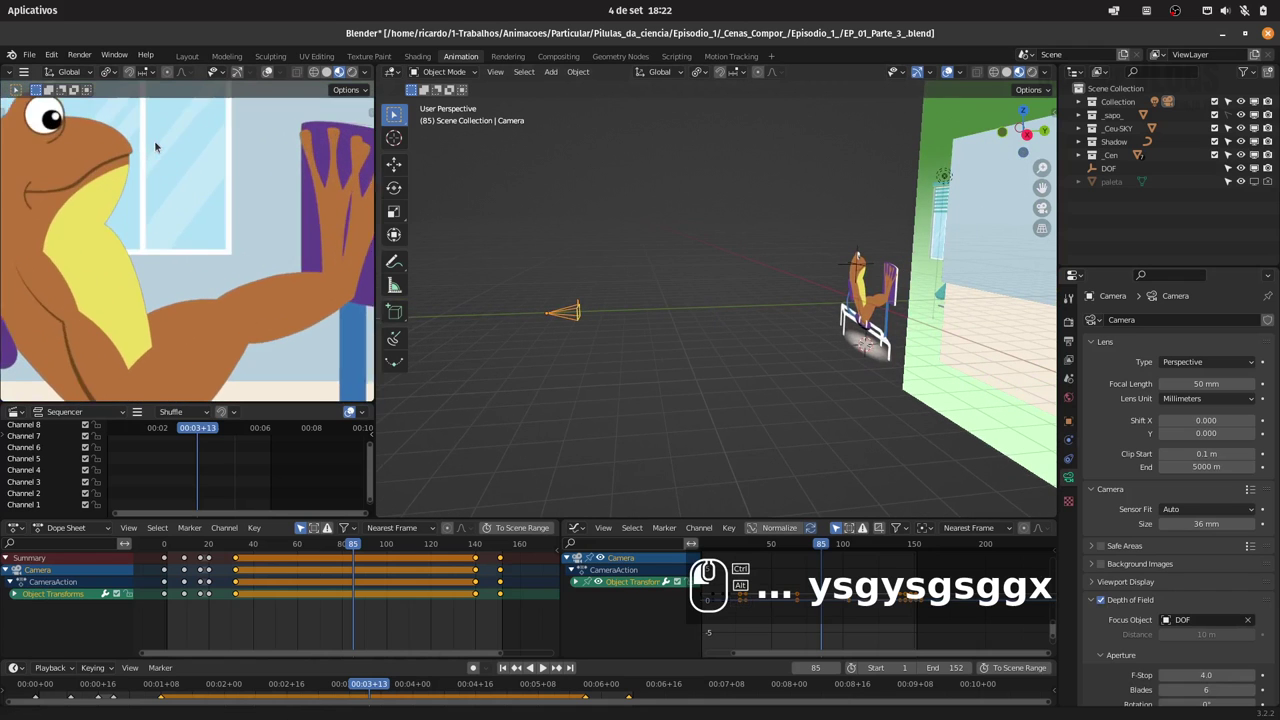
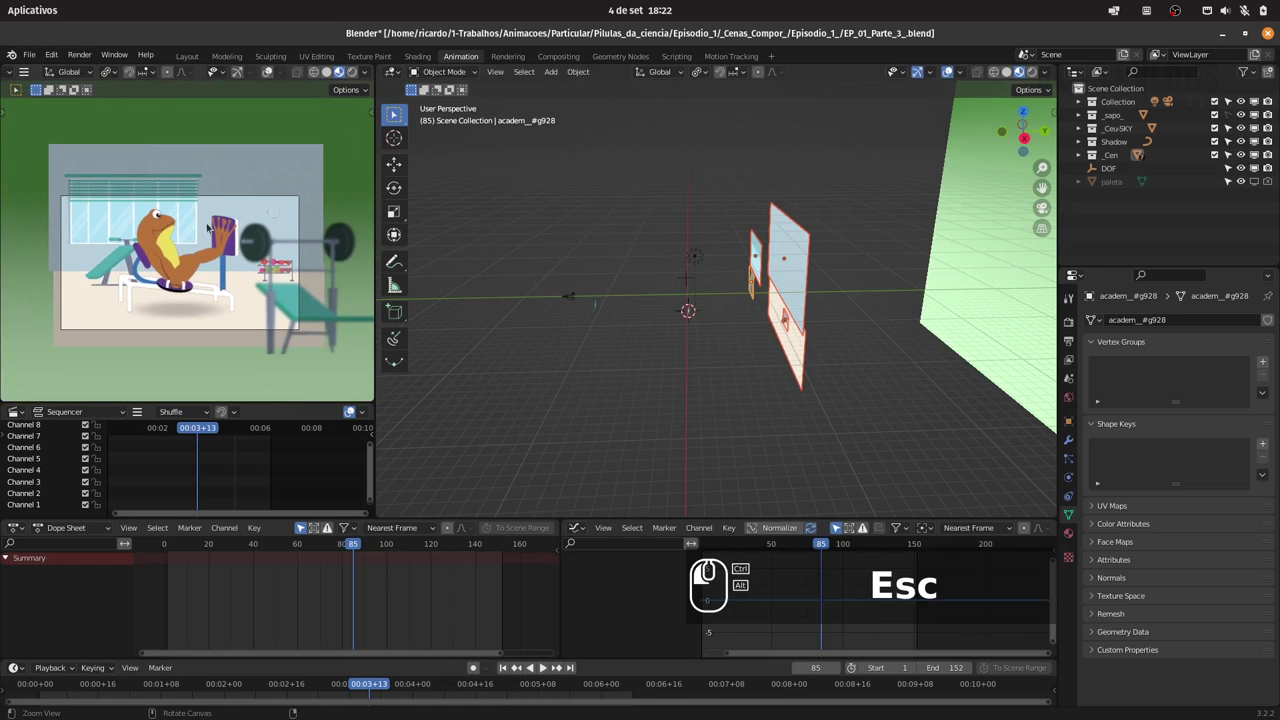
{"action": "key", "text": "ctrl+s"}
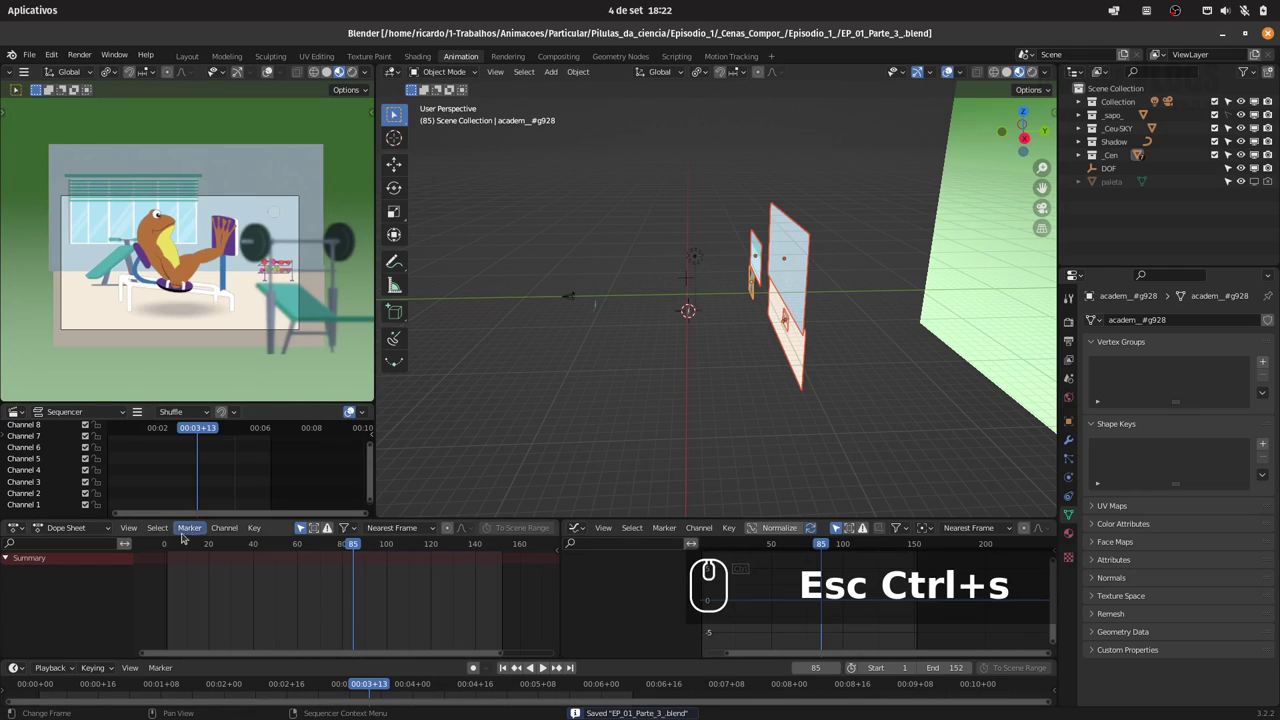
Pack all external files into the .blend via File > External Data and save again
{"action": "left_click_drag", "start_coordinate": [171, 544], "coordinate": [599, 359]}
{"action": "key", "text": "ctrl+s"}
{"action": "left_click", "coordinate": [1071, 341]}
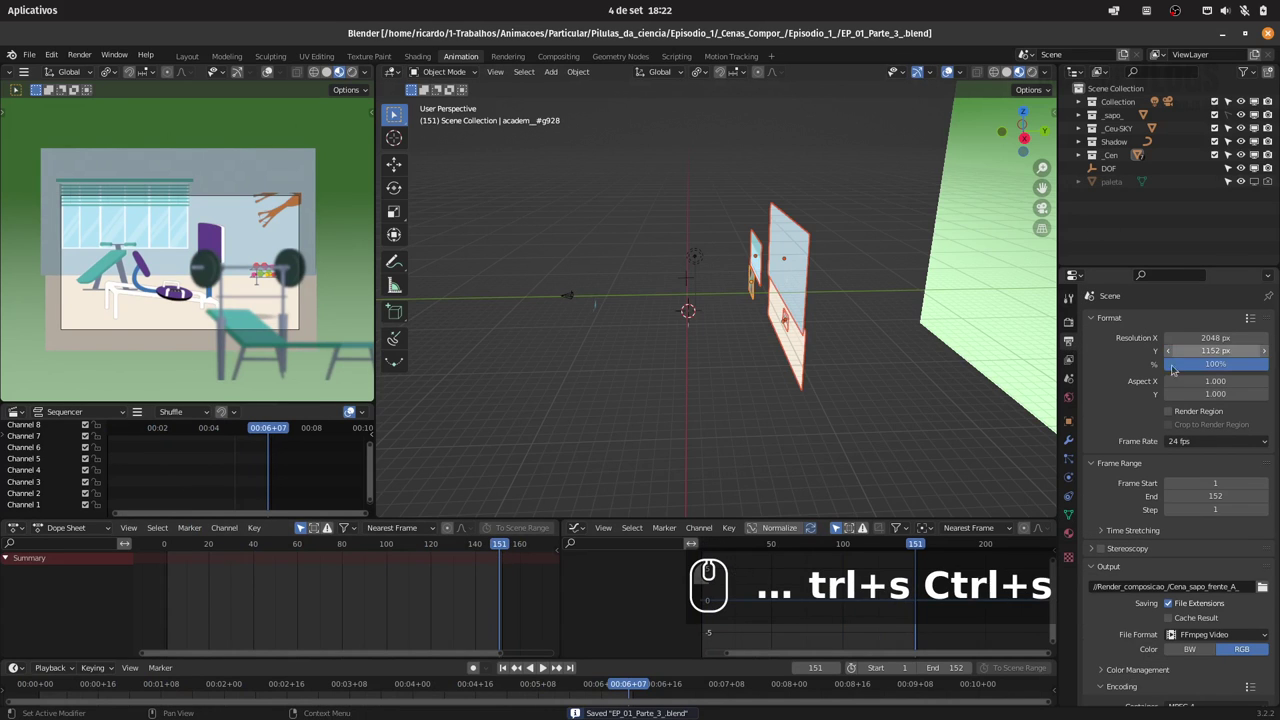
{"action": "left_click", "coordinate": [34, 54]}
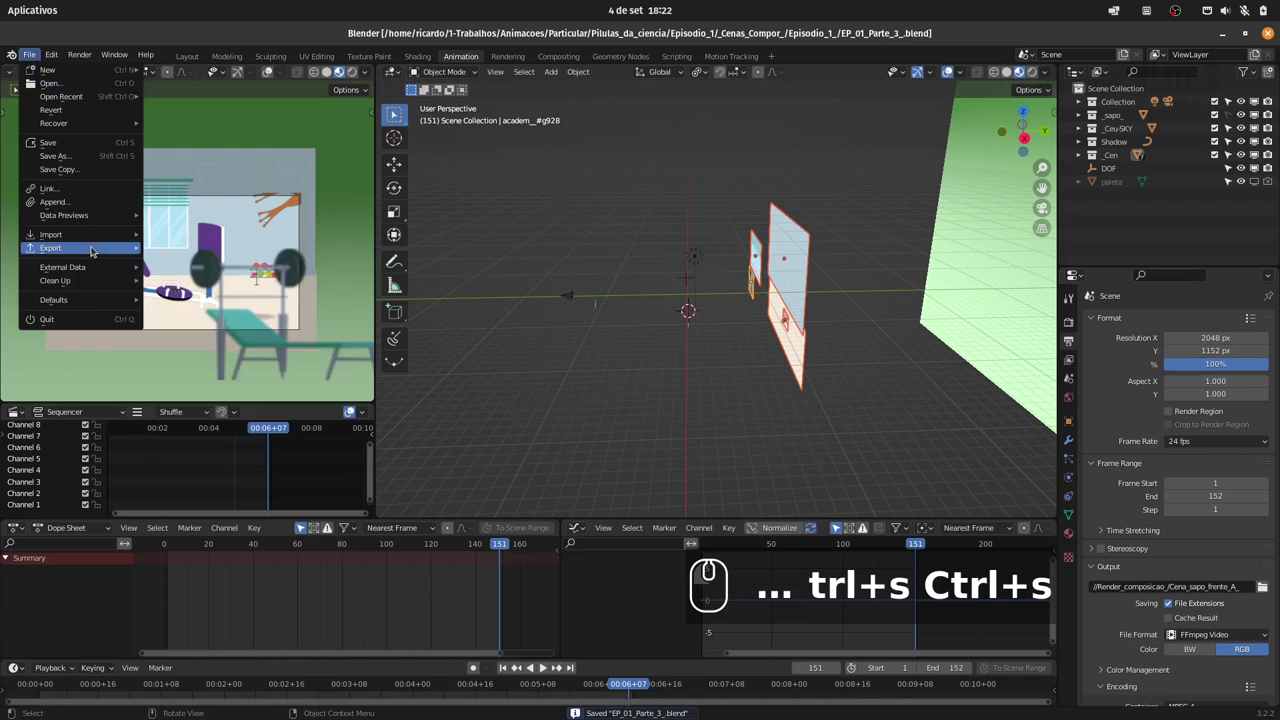
{"action": "left_click", "coordinate": [209, 283]}
{"action": "left_click", "coordinate": [37, 56]}
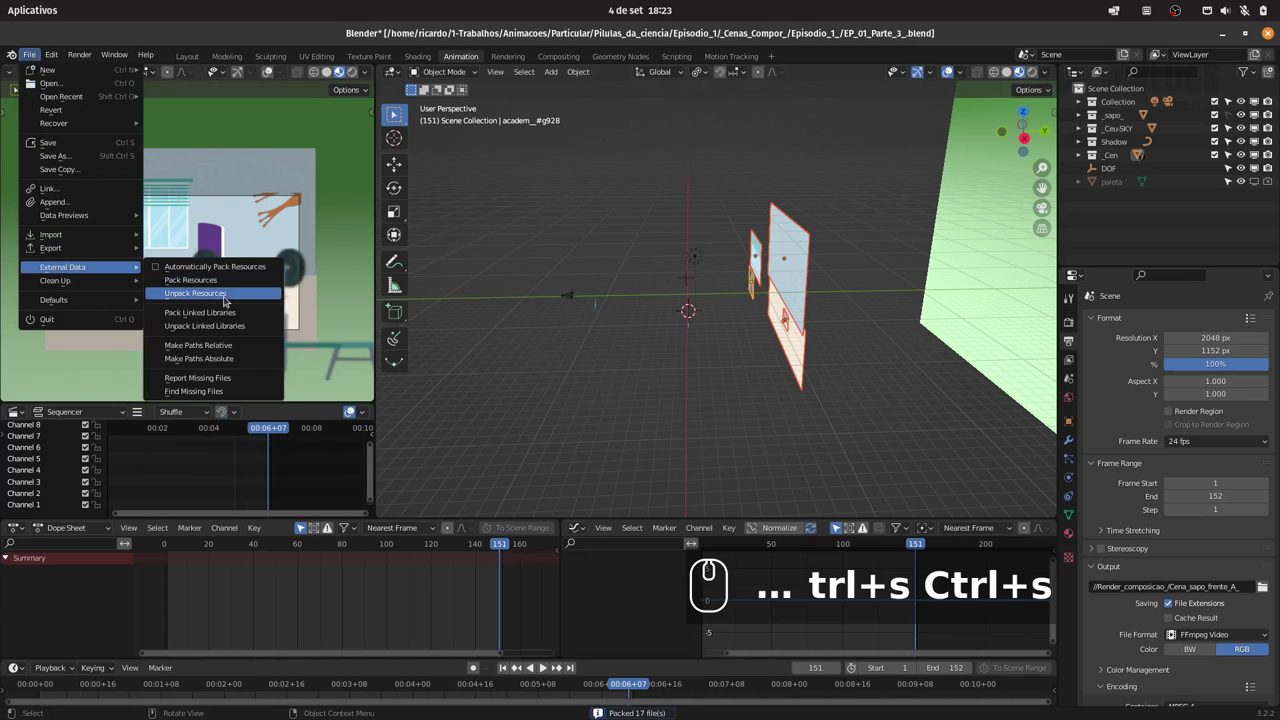
{"action": "left_click", "coordinate": [230, 299]}
{"action": "left_click", "coordinate": [232, 301]}
{"action": "left_click", "coordinate": [38, 57]}
{"action": "left_click", "coordinate": [238, 347]}
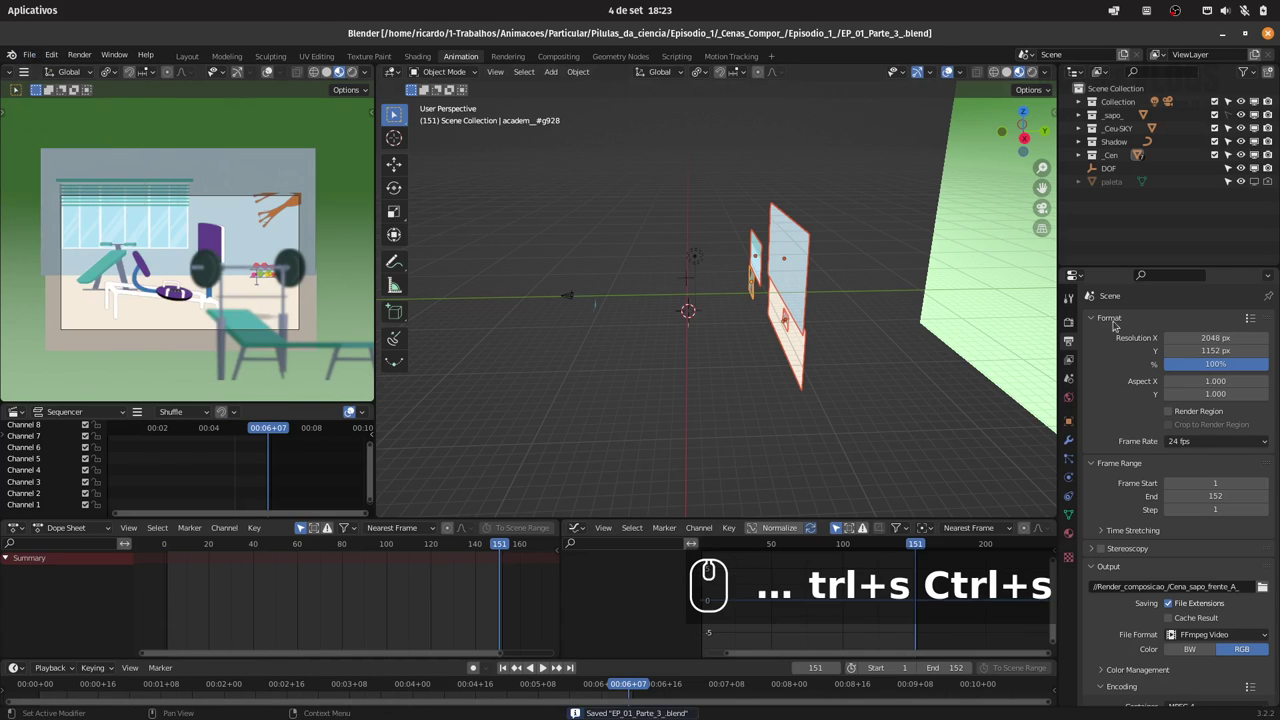
Browse the Render properties panels and reveal the RenderStreet settings
{"action": "left_click", "coordinate": [1112, 319]}
{"action": "left_click", "coordinate": [1106, 341]}
{"action": "left_click", "coordinate": [1109, 375]}
{"action": "left_click", "coordinate": [1077, 325]}
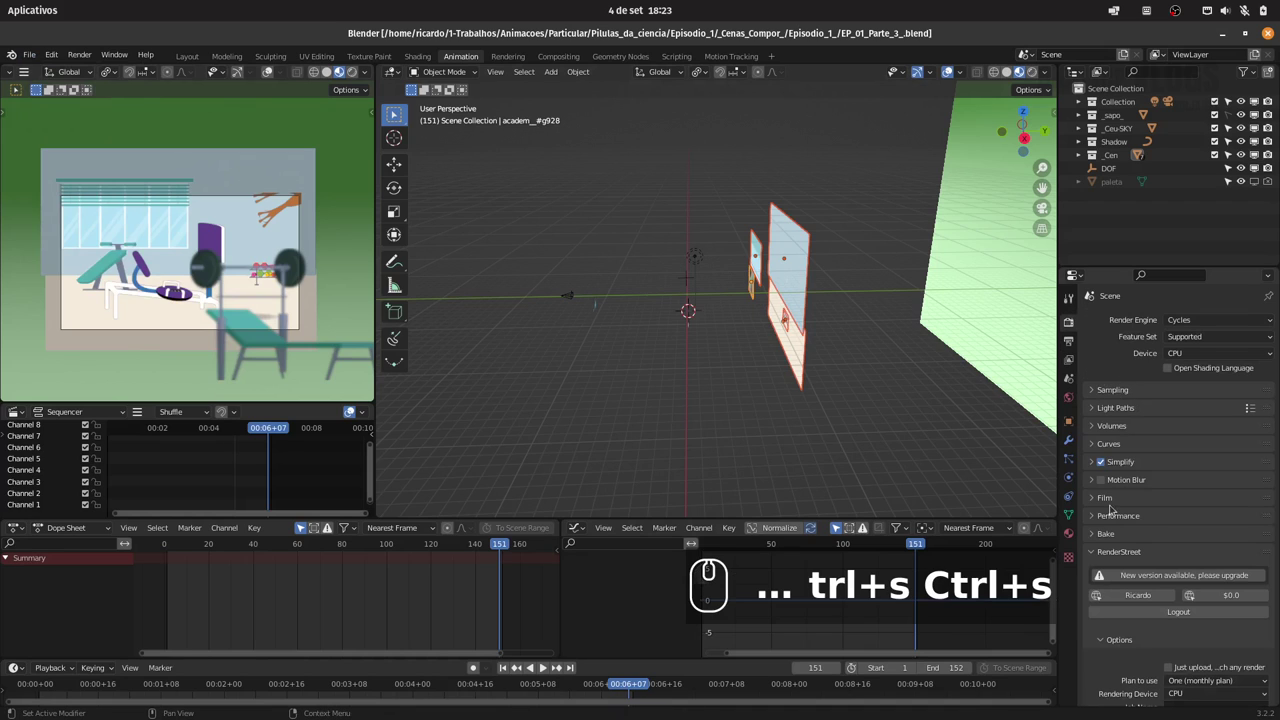
{"action": "left_click", "coordinate": [1221, 554]}
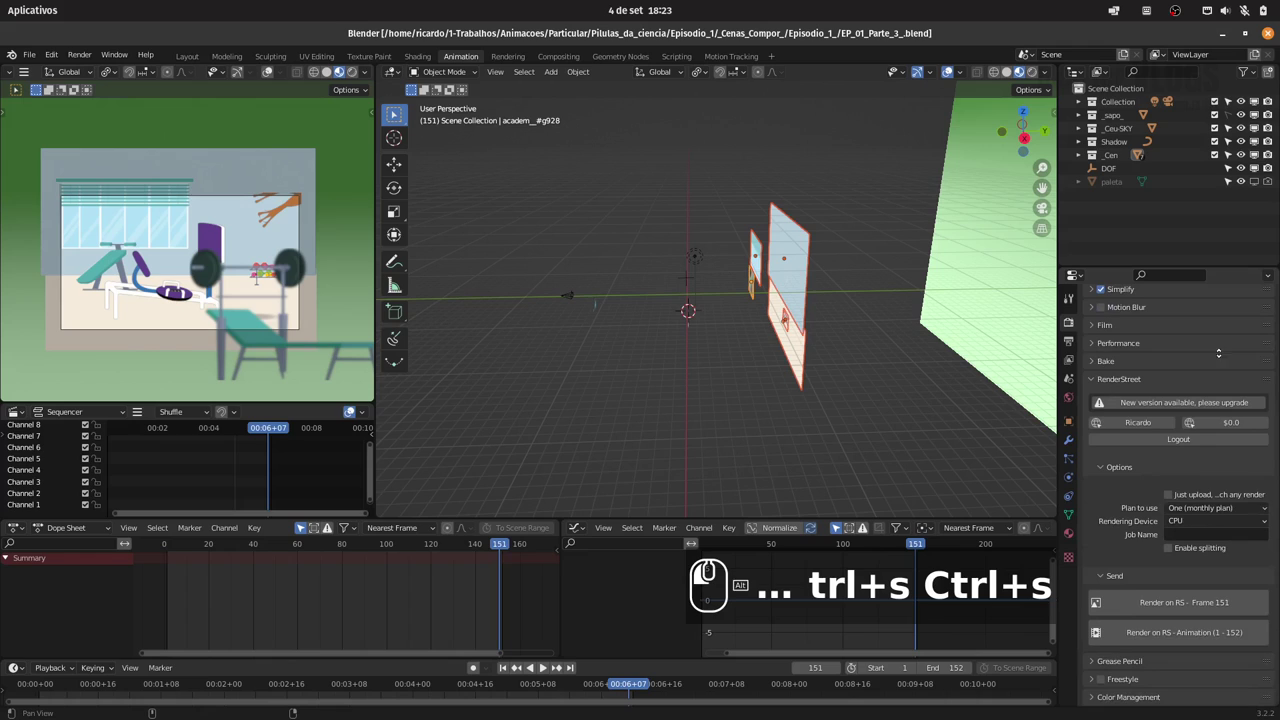